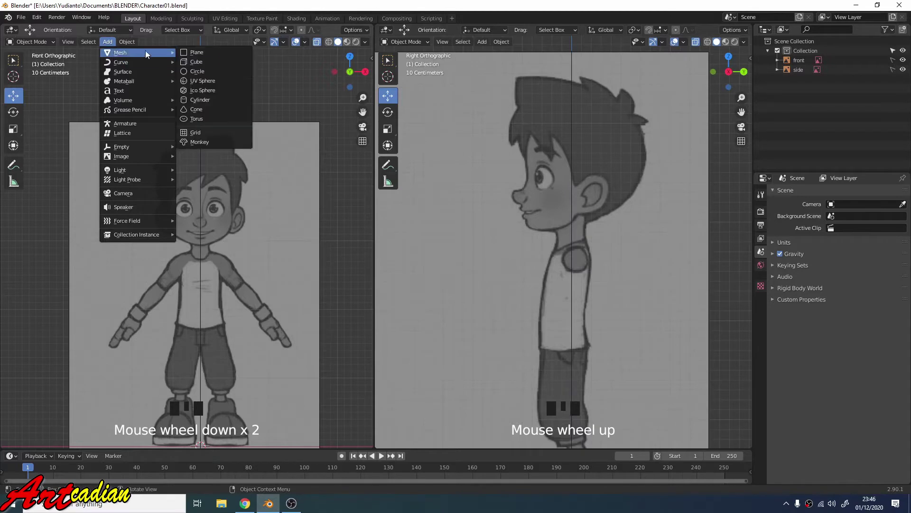
Stand the new plane upright (R X 90) and raise it to cover the face in both reference views
{"action": "scroll", "scroll_direction": "down", "scroll_amount": 3}
{"action": "scroll", "scroll_direction": "down", "scroll_amount": 3}
{"action": "scroll", "scroll_direction": "up", "scroll_amount": 3}
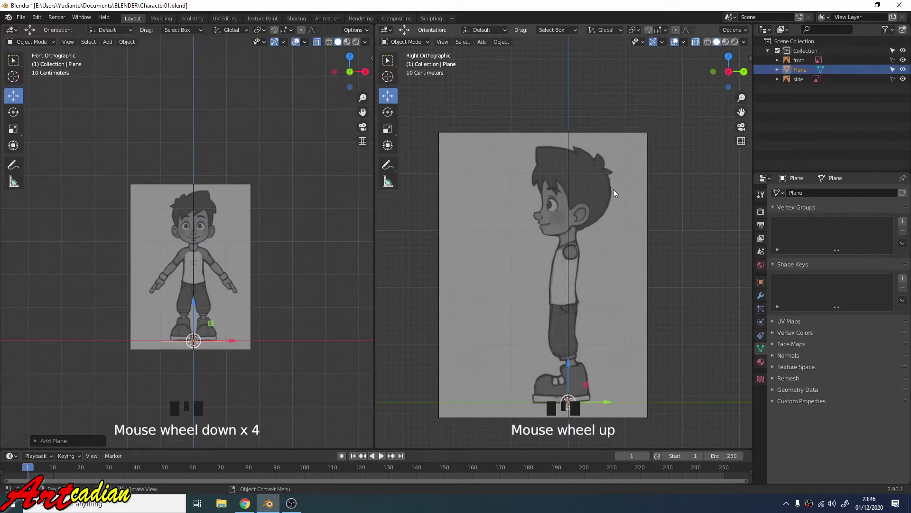
{"action": "key", "text": "r"}
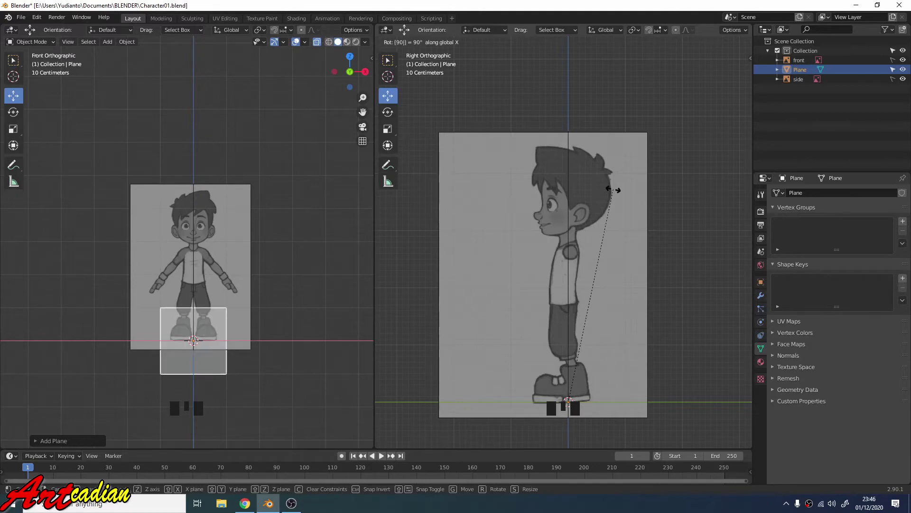
{"action": "scroll", "scroll_direction": "down", "scroll_amount": 3}
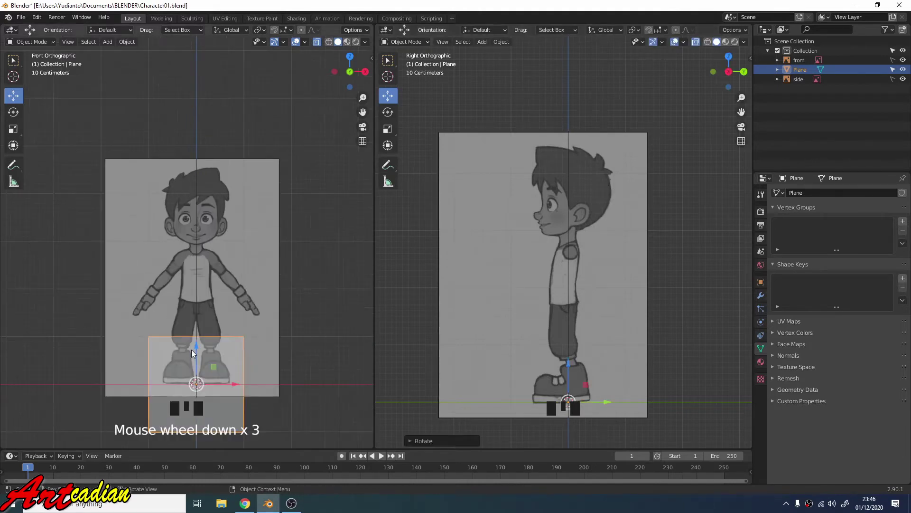
{"action": "key", "text": "Left"}
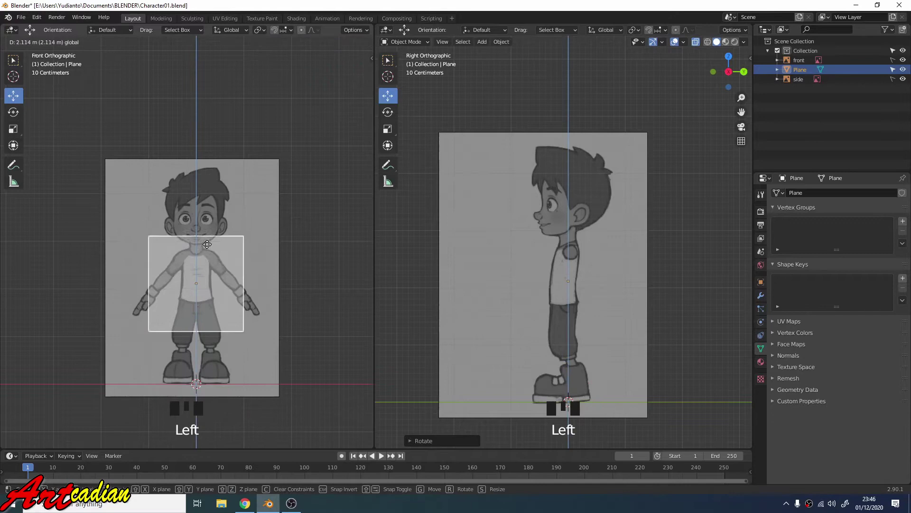
{"action": "scroll", "scroll_direction": "down", "scroll_amount": 3}
{"action": "scroll", "scroll_direction": "up", "scroll_amount": 3}
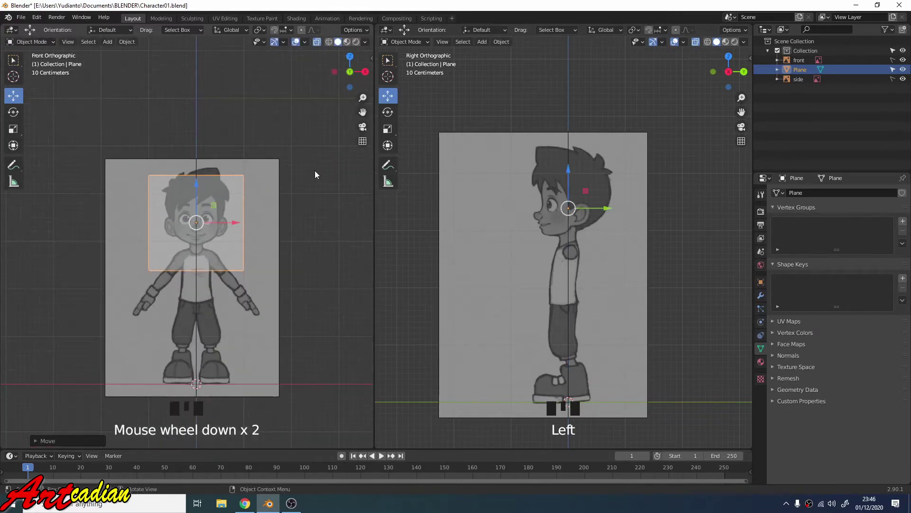
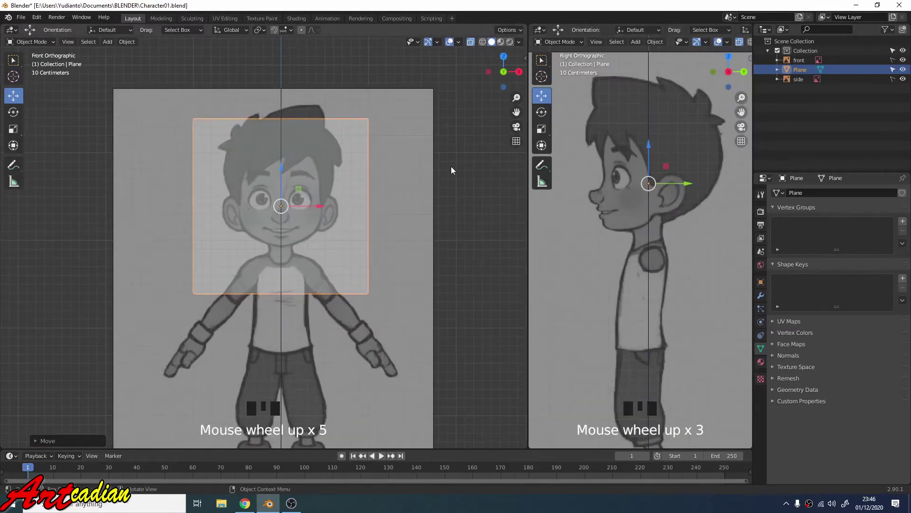
Shrink the plane to a small square and move it down toward the mouth
{"action": "scroll", "scroll_direction": "up", "scroll_amount": 3}
{"action": "key", "text": "s"}
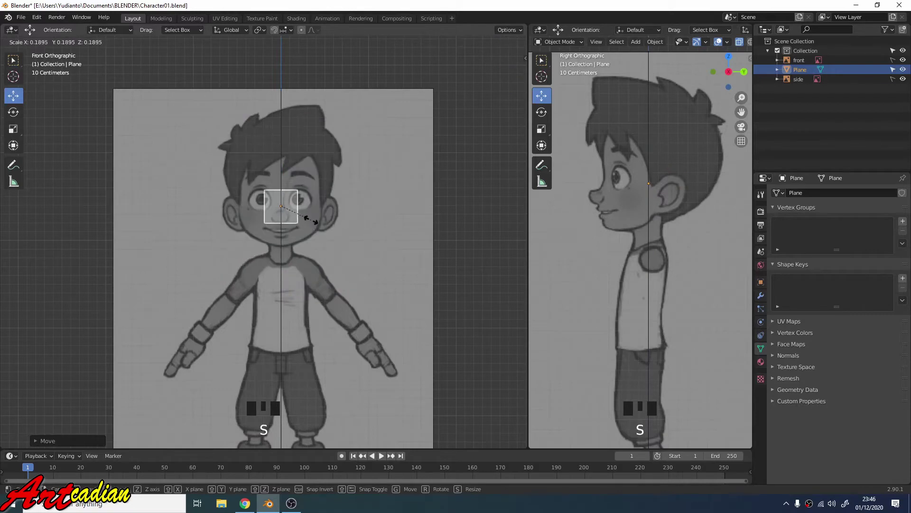
{"action": "scroll", "scroll_direction": "up", "scroll_amount": 3}
{"action": "left_click", "coordinate": [294, 139]}
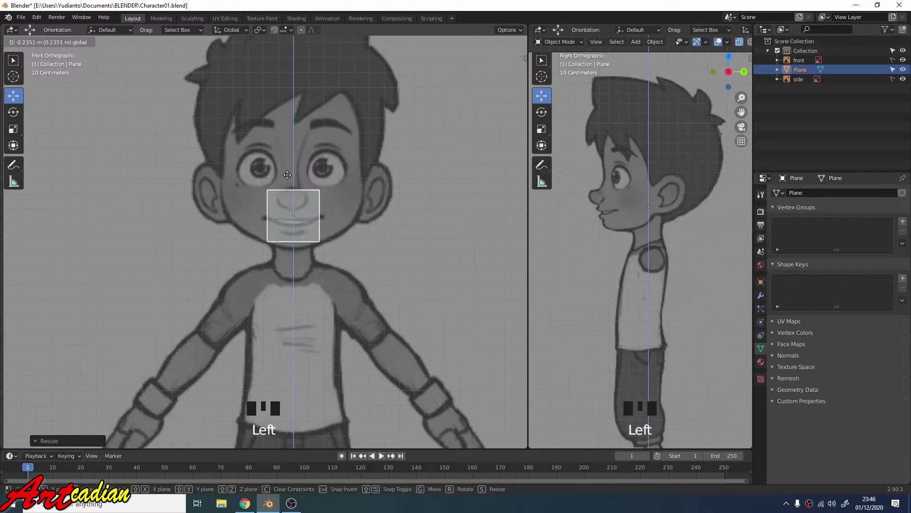
{"action": "key", "text": "s"}
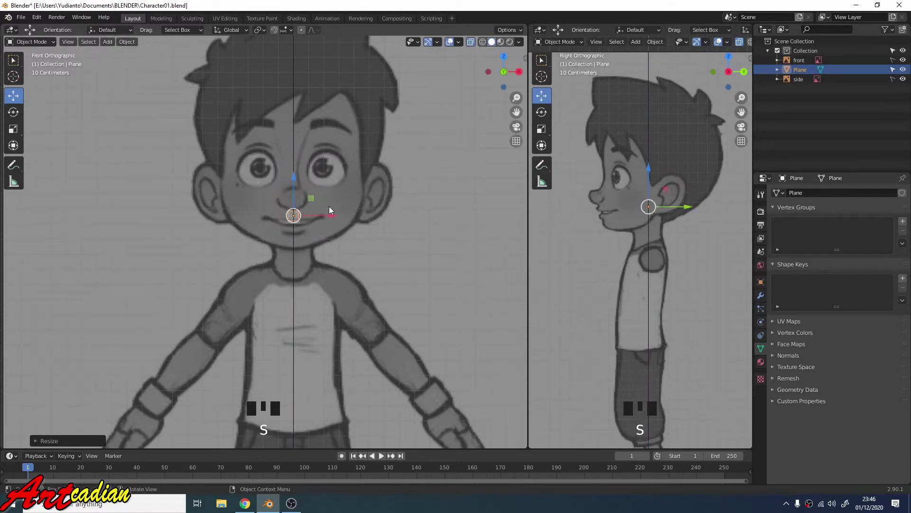
{"action": "scroll", "scroll_direction": "up", "scroll_amount": 3}
{"action": "scroll", "scroll_direction": "up", "scroll_amount": 3}
{"action": "scroll", "scroll_direction": "down", "scroll_amount": 3}
{"action": "left_click", "coordinate": [353, 122]}
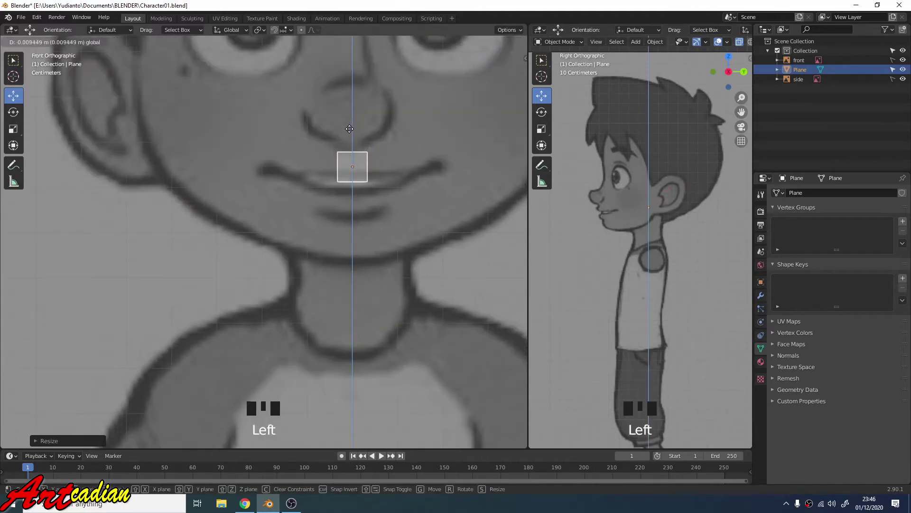
Nudge the small square so it sits on the centre of the character's mouth
{"action": "key", "text": "s"}
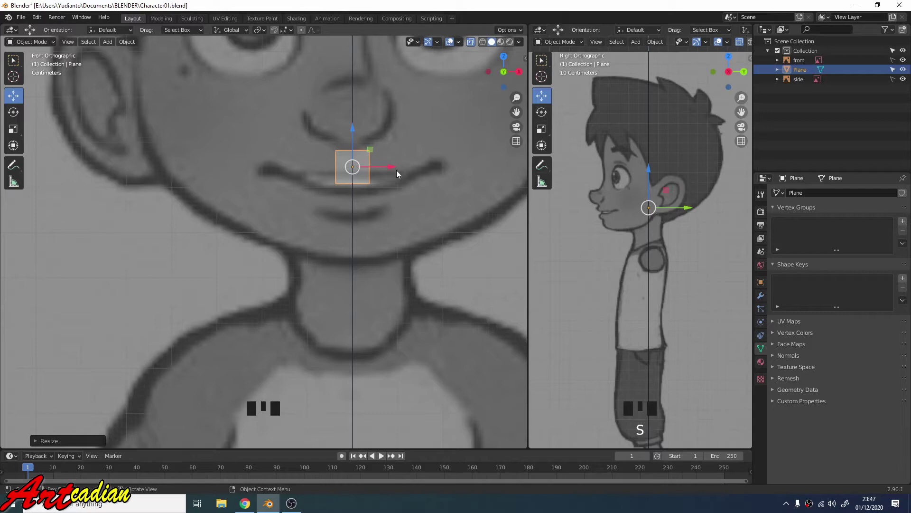
{"action": "scroll", "scroll_direction": "up", "scroll_amount": 3}
{"action": "scroll", "scroll_direction": "down", "scroll_amount": 3}
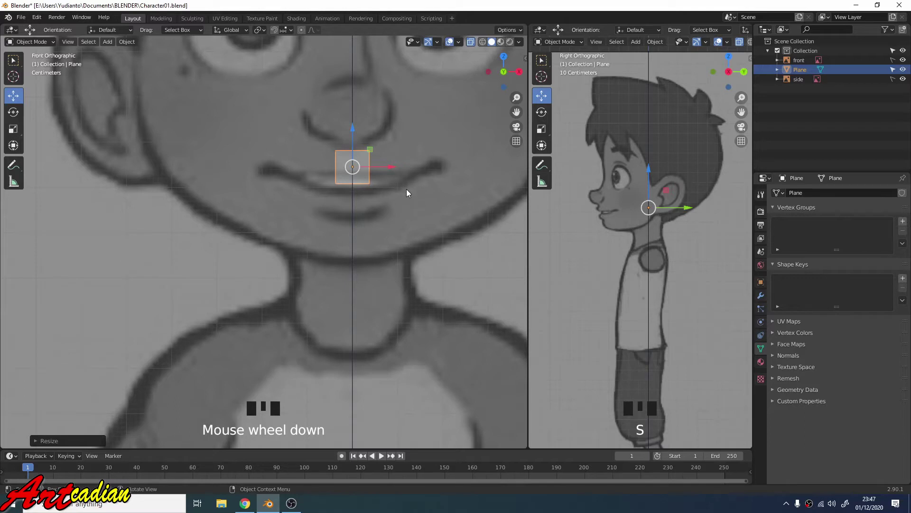
{"action": "left_click", "coordinate": [408, 199]}
{"action": "left_click", "coordinate": [366, 166]}
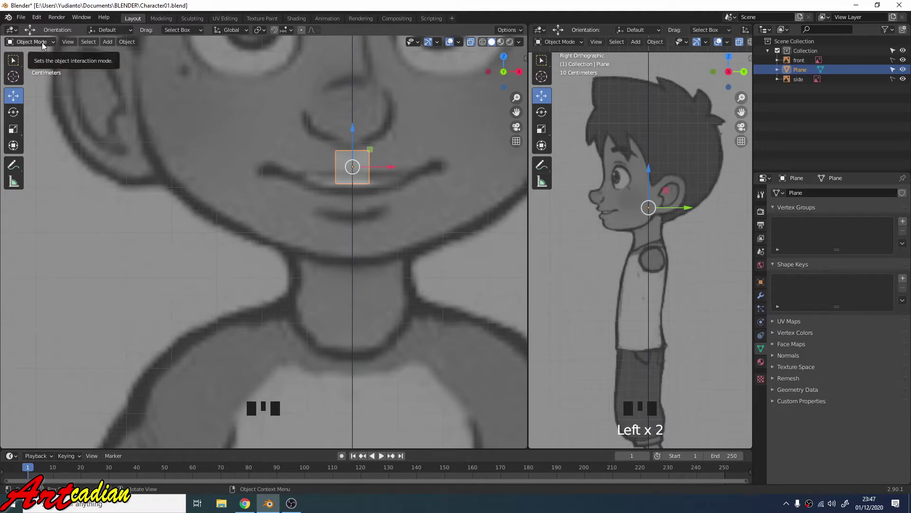
Enter Edit Mode on the mouth square to work on its vertices
{"action": "left_click_drag", "start_coordinate": [39, 62], "coordinate": [70, 90]}
{"action": "key", "text": "Tab"}
{"action": "key", "text": "Tab"}
{"action": "key", "text": "Tab"}
{"action": "key", "text": "Tab"}
{"action": "key", "text": "Tab"}
{"action": "key", "text": "Tab"}
{"action": "key", "text": "Tab"}
{"action": "key", "text": "Tab"}
{"action": "key", "text": "Tab"}
{"action": "key", "text": "Tab"}
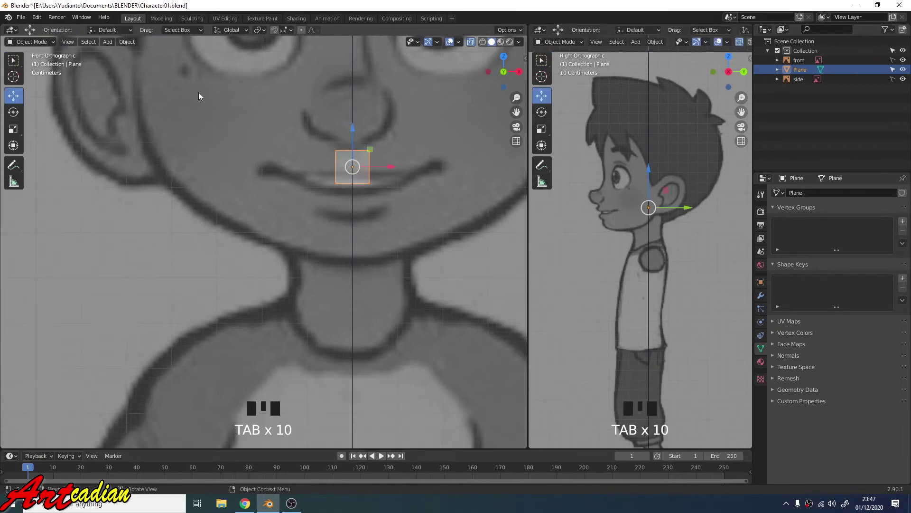
{"action": "key", "text": "Tab"}
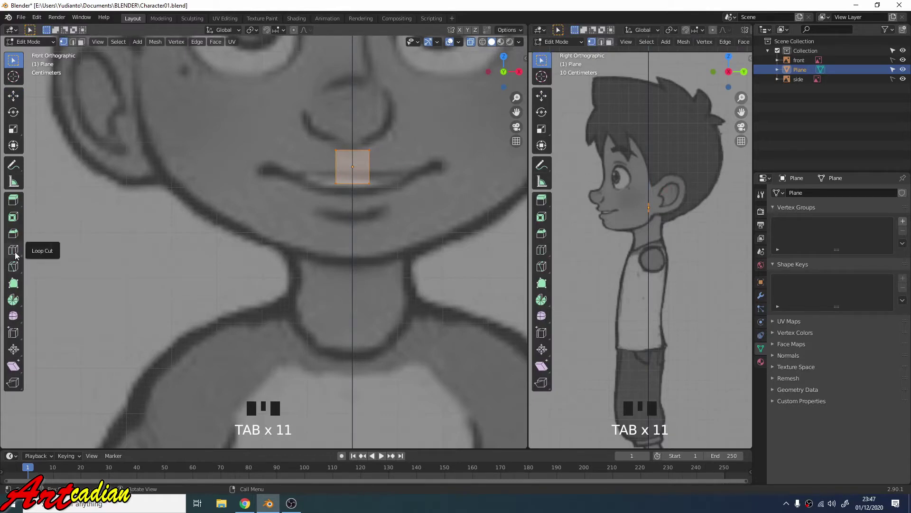
Box-select the left-side vertices and delete them, leaving the half right of the centre line
{"action": "left_click_drag", "start_coordinate": [19, 258], "coordinate": [345, 228]}
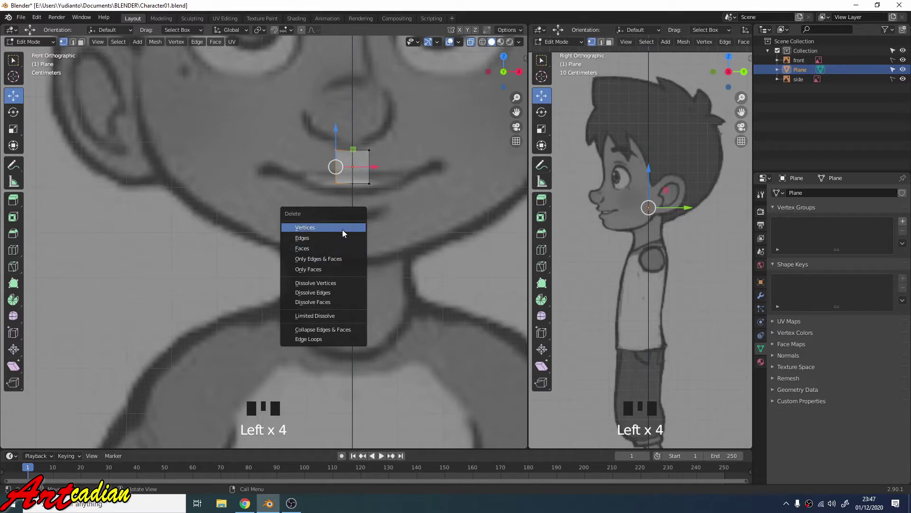
{"action": "scroll", "scroll_direction": "up", "scroll_amount": 3}
Add a Mirror modifier on X with Clipping so the half-square mirrors across the centre line
{"action": "scroll", "scroll_direction": "down", "scroll_amount": 3}
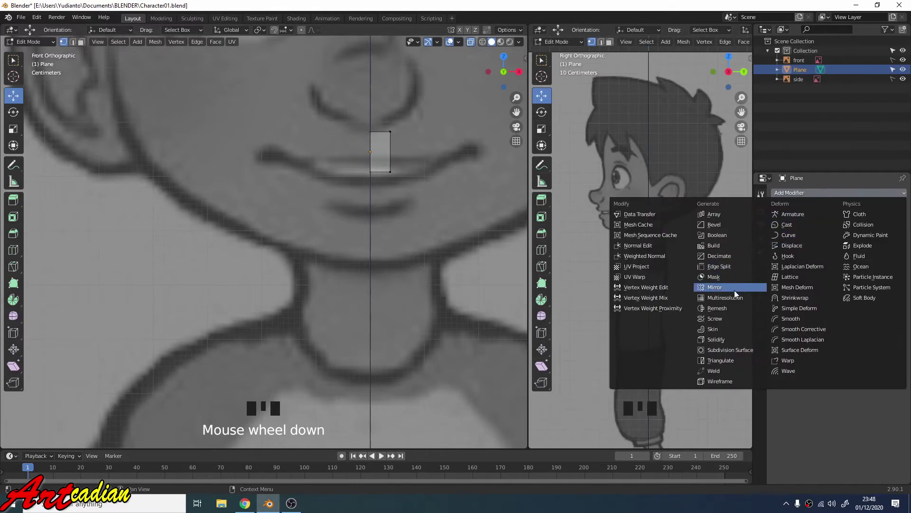
{"action": "left_click_drag", "start_coordinate": [734, 288], "coordinate": [410, 229]}
{"action": "scroll", "scroll_direction": "up", "scroll_amount": 3}
{"action": "scroll", "scroll_direction": "down", "scroll_amount": 3}
{"action": "scroll", "scroll_direction": "down", "scroll_amount": 3}
{"action": "left_click_drag", "start_coordinate": [827, 275], "coordinate": [372, 127]}
{"action": "left_click", "coordinate": [420, 132]}
{"action": "left_click", "coordinate": [375, 125]}
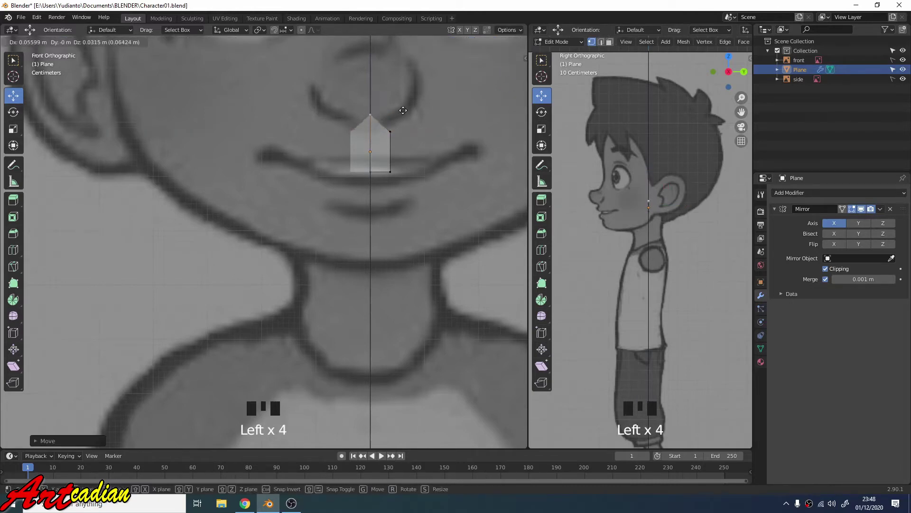
Test the mirror by moving a vertex with clipping off and on, then undo to restore the square
{"action": "key", "text": "ctrl+z"}
{"action": "key", "text": "ctrl+z"}
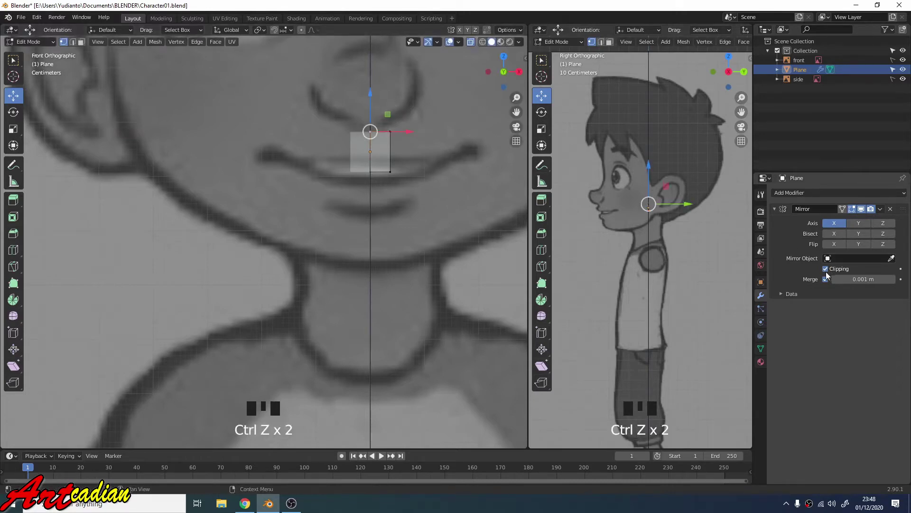
{"action": "left_click_drag", "start_coordinate": [829, 276], "coordinate": [417, 126]}
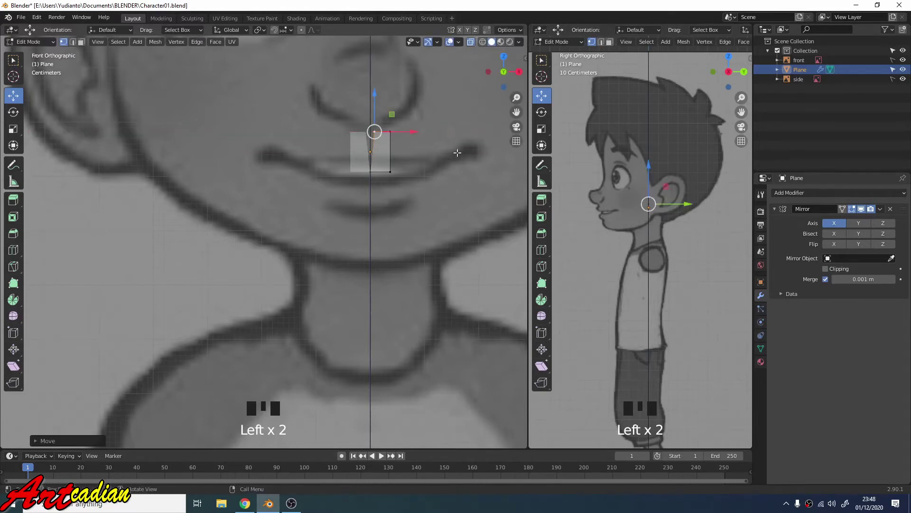
{"action": "key", "text": "ctrl+z"}
{"action": "left_click_drag", "start_coordinate": [830, 276], "coordinate": [452, 119]}
{"action": "left_click", "coordinate": [421, 148]}
{"action": "left_click", "coordinate": [415, 113]}
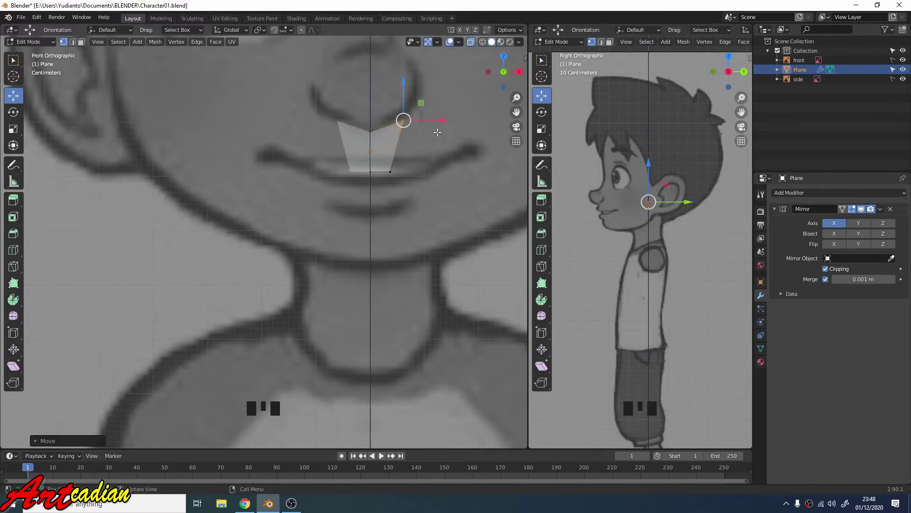
{"action": "key", "text": "ctrl+z"}
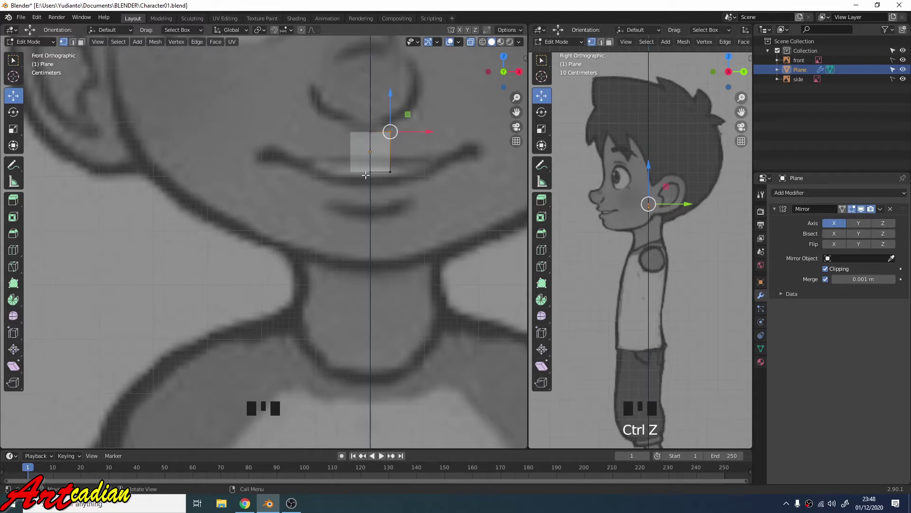
Zoom in on the mouth, switch to edge select and select the outer edge of the mouth square
{"action": "scroll", "scroll_direction": "down", "scroll_amount": 3}
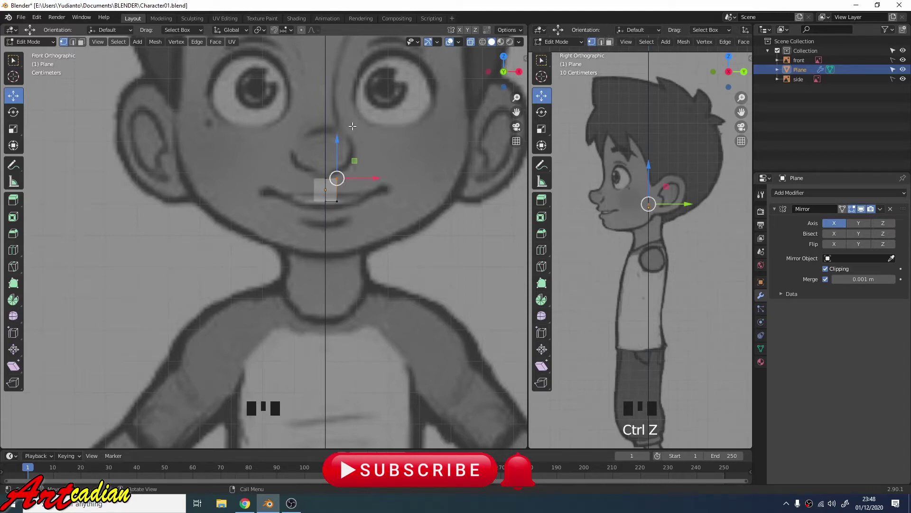
{"action": "scroll", "scroll_direction": "down", "scroll_amount": 3}
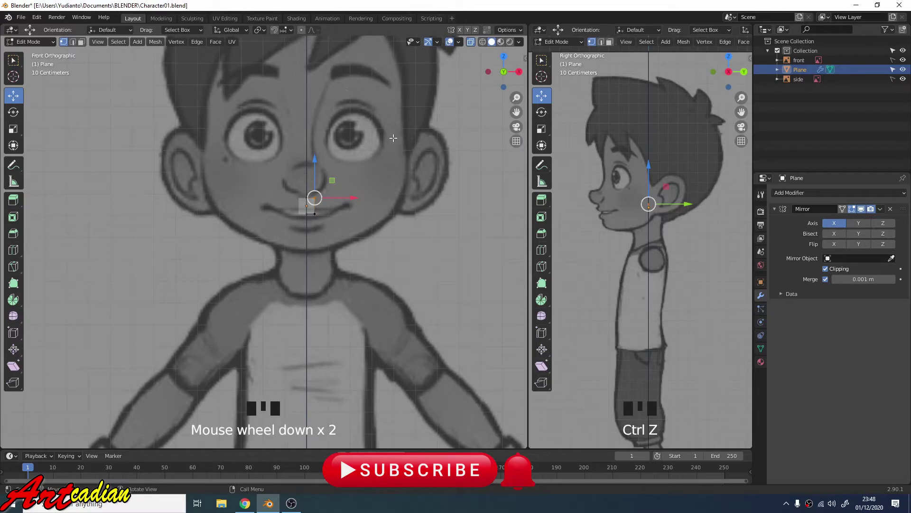
{"action": "scroll", "scroll_direction": "up", "scroll_amount": 3}
{"action": "scroll", "scroll_direction": "down", "scroll_amount": 3}
{"action": "scroll", "scroll_direction": "up", "scroll_amount": 3}
{"action": "left_click", "coordinate": [428, 192]}
{"action": "left_click", "coordinate": [427, 152]}
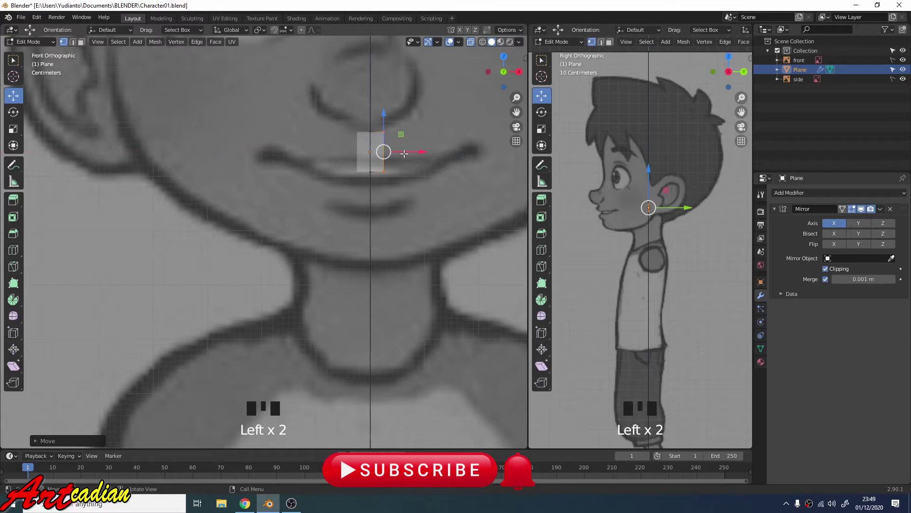
{"action": "key", "text": "2"}
{"action": "left_click", "coordinate": [386, 148]}
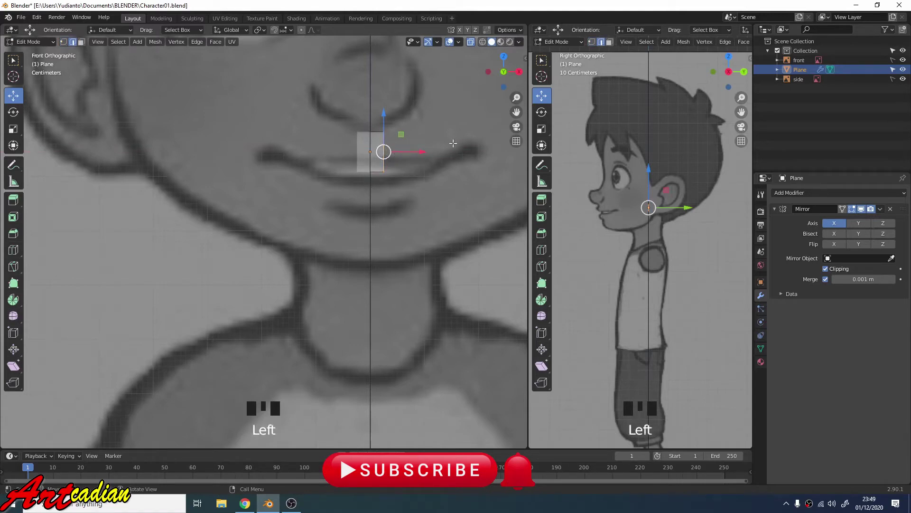
Extrude three faces outward from the square along the smile line
{"action": "key", "text": "e"}
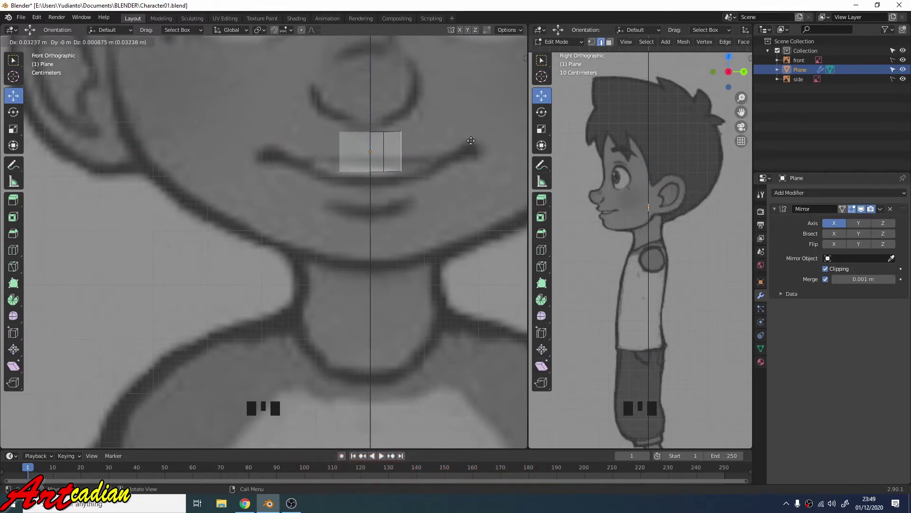
{"action": "key", "text": "e"}
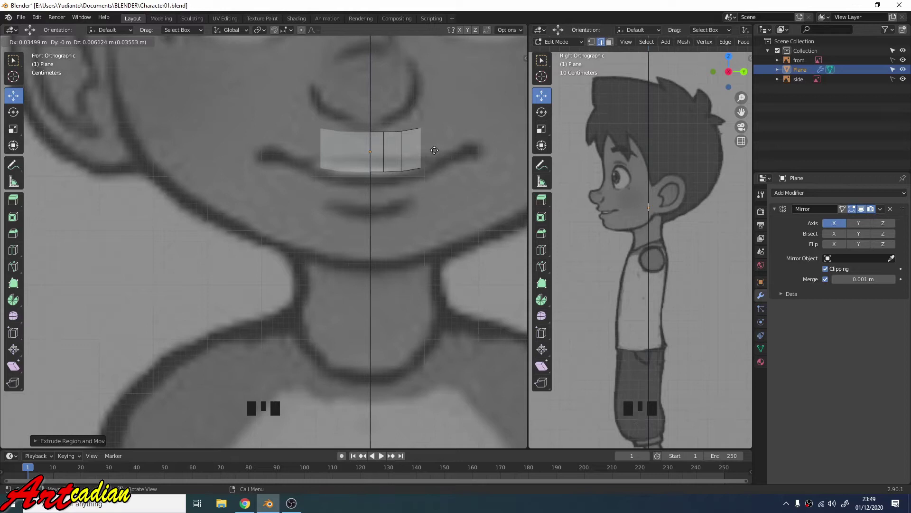
{"action": "key", "text": "e"}
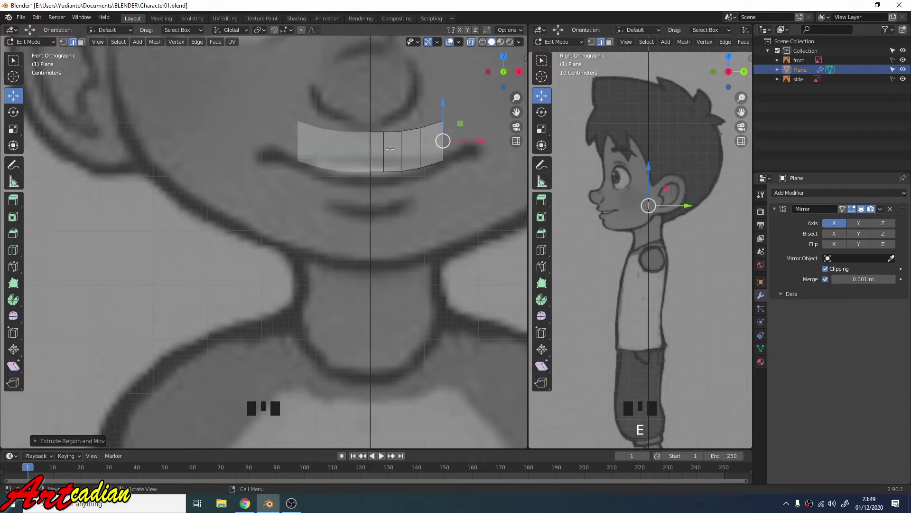
{"action": "scroll", "scroll_direction": "up", "scroll_amount": 3}
{"action": "scroll", "scroll_direction": "down", "scroll_amount": 3}
{"action": "scroll", "scroll_direction": "down", "scroll_amount": 3}
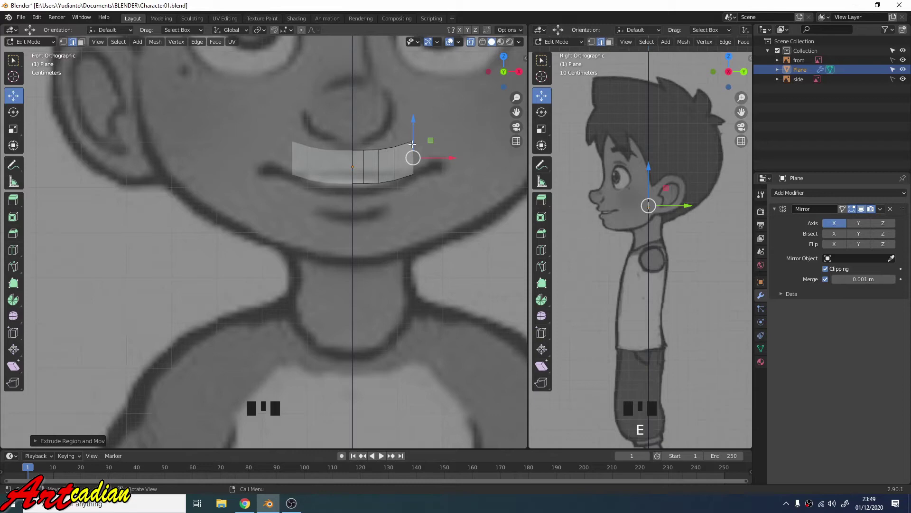
Move the upper-lip vertices one by one so the strip's top edge follows the curve under the nose
{"action": "key", "text": "Left"}
{"action": "key", "text": "1"}
{"action": "key", "text": "Left"}
{"action": "key", "text": "Left"}
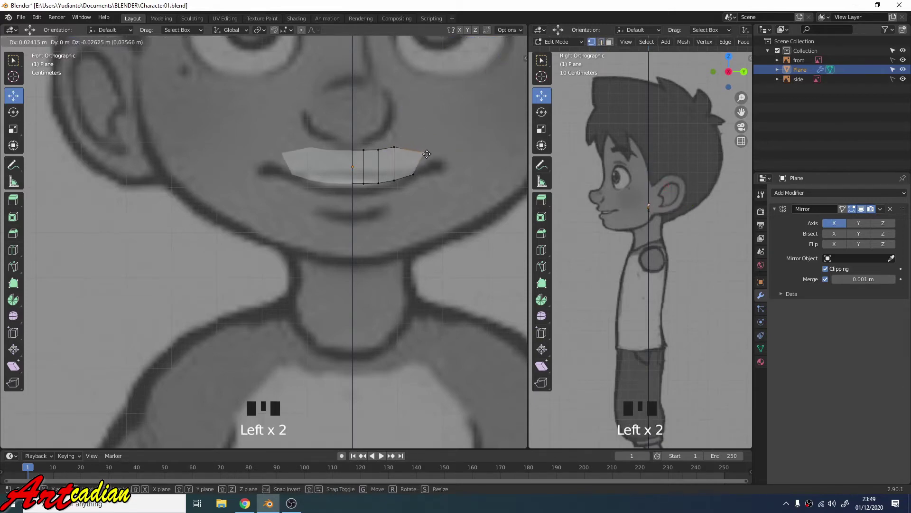
{"action": "left_click", "coordinate": [393, 146]}
{"action": "left_click", "coordinate": [398, 142]}
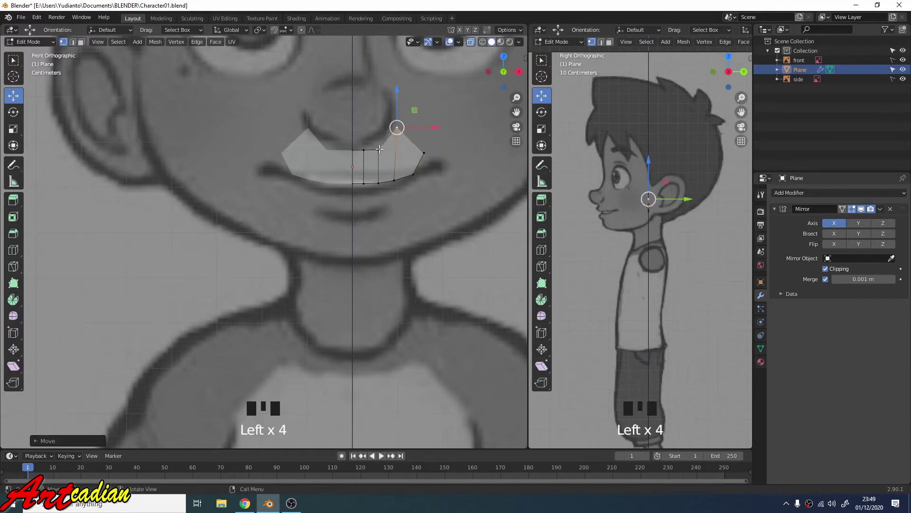
{"action": "left_click", "coordinate": [380, 148]}
{"action": "left_click", "coordinate": [382, 143]}
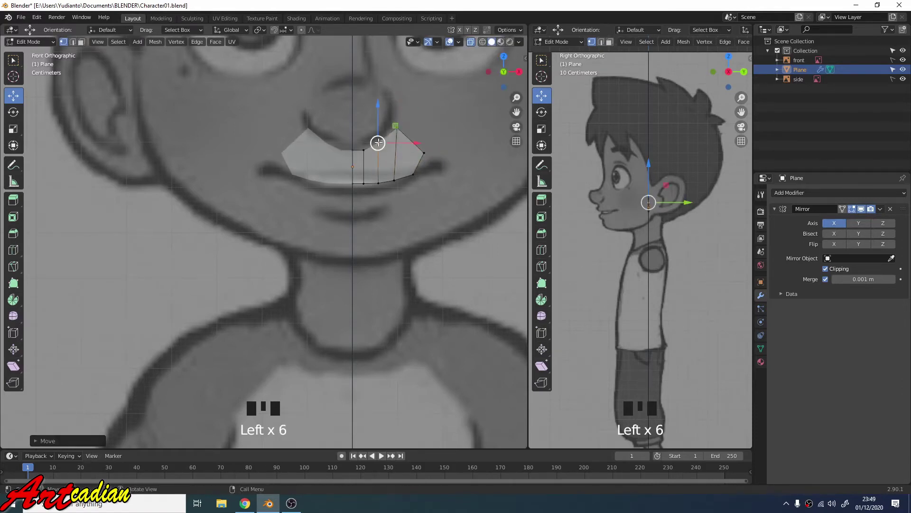
{"action": "left_click", "coordinate": [363, 151]}
{"action": "left_click", "coordinate": [366, 145]}
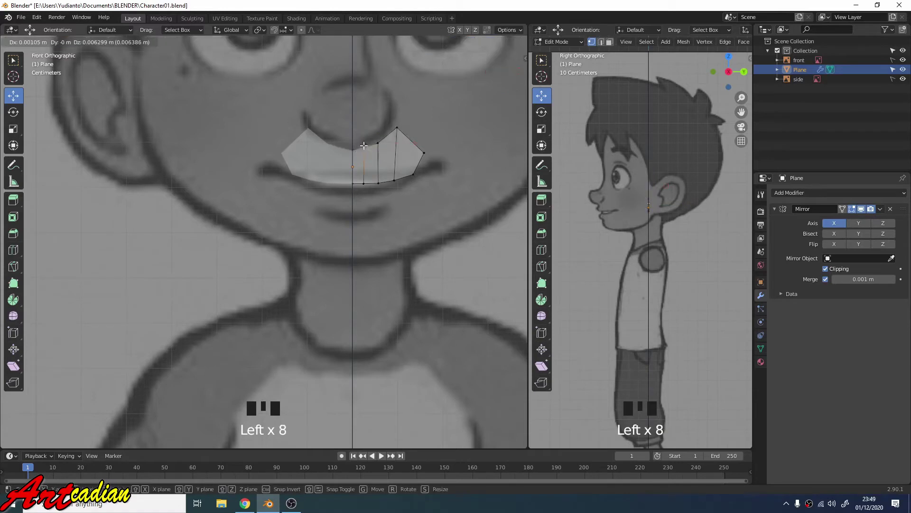
Centre the mouth in view and fine-tune the remaining vertices along the nose curve out to the strip's corner
{"action": "scroll", "scroll_direction": "up", "scroll_amount": 3}
{"action": "left_click_drag", "start_coordinate": [393, 156], "coordinate": [308, 235]}
{"action": "scroll", "scroll_direction": "up", "scroll_amount": 3}
{"action": "left_click", "coordinate": [305, 205]}
{"action": "left_click", "coordinate": [307, 175]}
{"action": "left_click", "coordinate": [397, 158]}
{"action": "left_click", "coordinate": [422, 159]}
{"action": "left_click", "coordinate": [449, 212]}
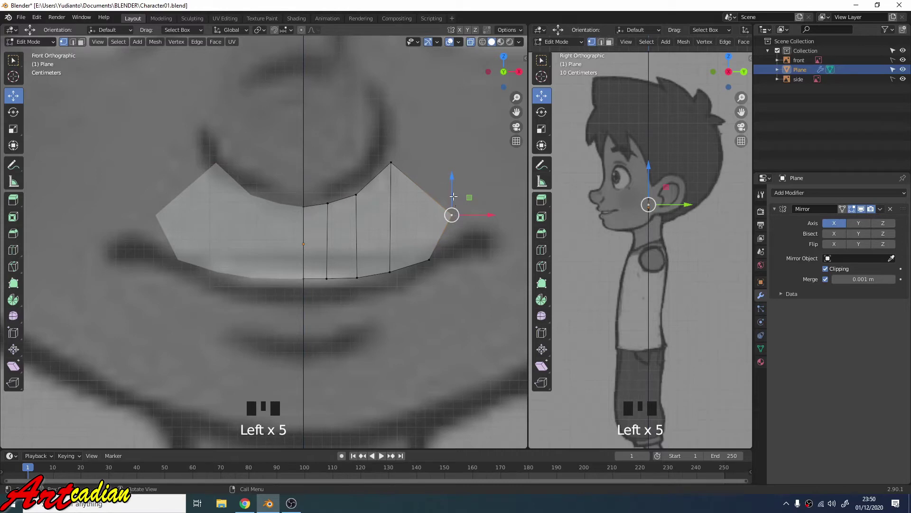
Extrude the outer corner edge, rotating and shrinking it to wrap around the mouth corner
{"action": "left_click", "coordinate": [453, 187]}
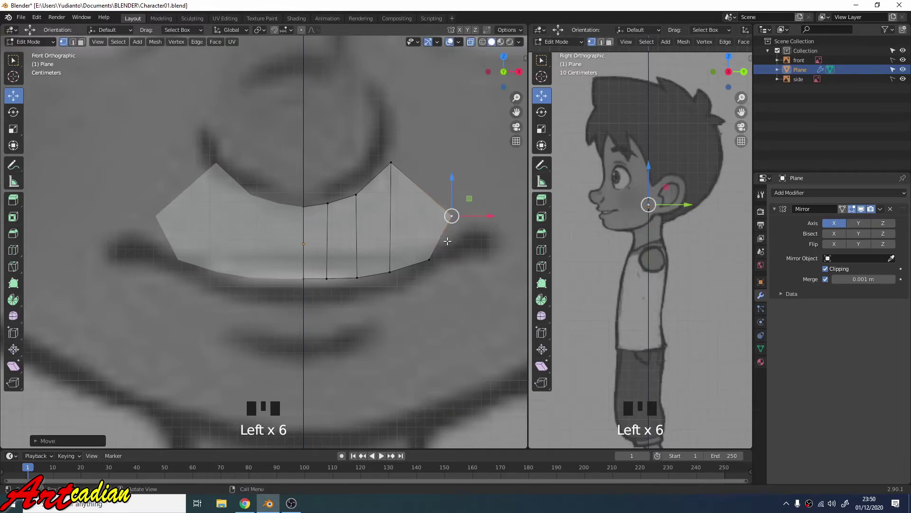
{"action": "key", "text": "2"}
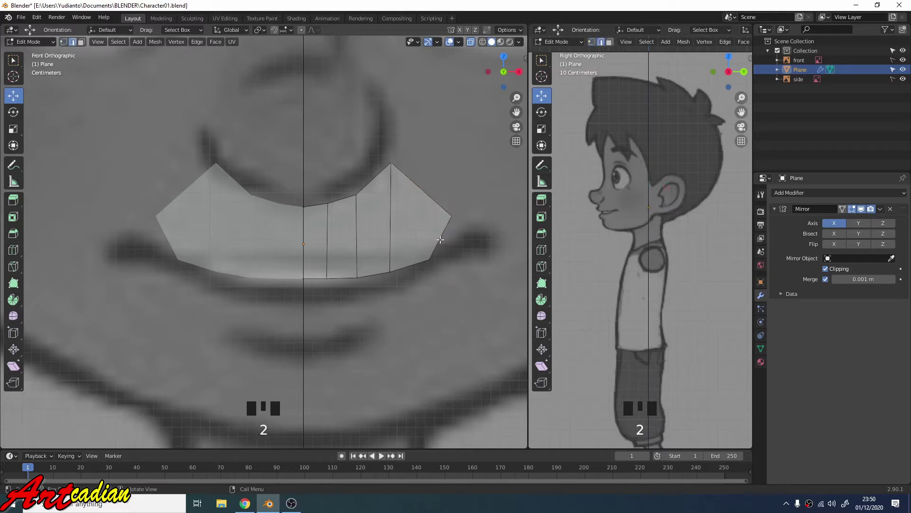
{"action": "left_click", "coordinate": [443, 235]}
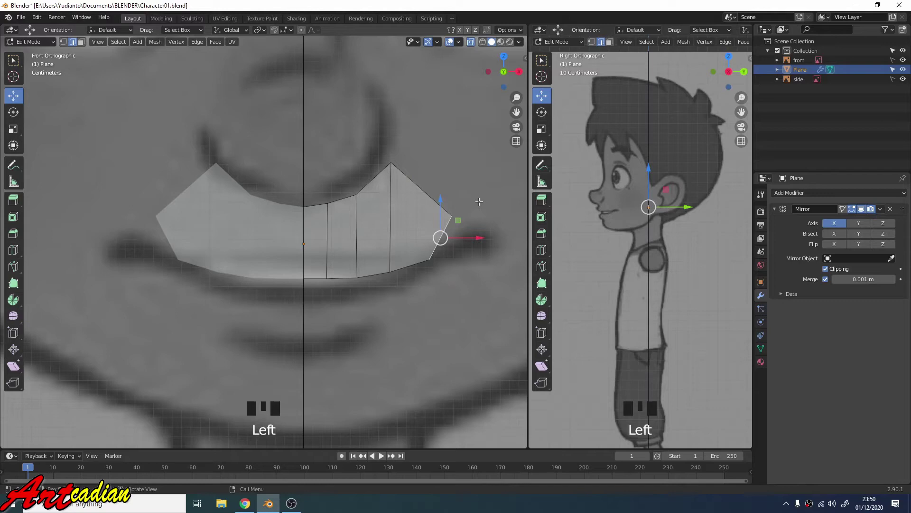
{"action": "key", "text": "e"}
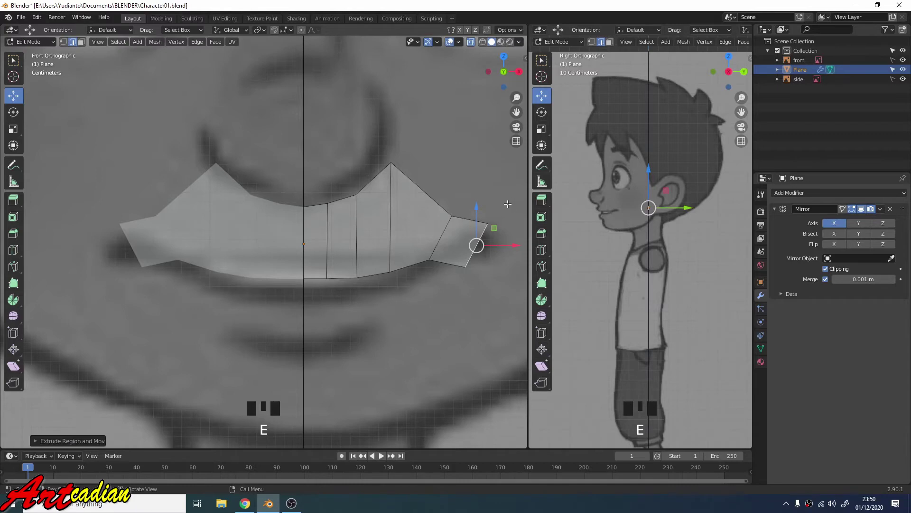
{"action": "scroll", "scroll_direction": "down", "scroll_amount": 3}
{"action": "key", "text": "r"}
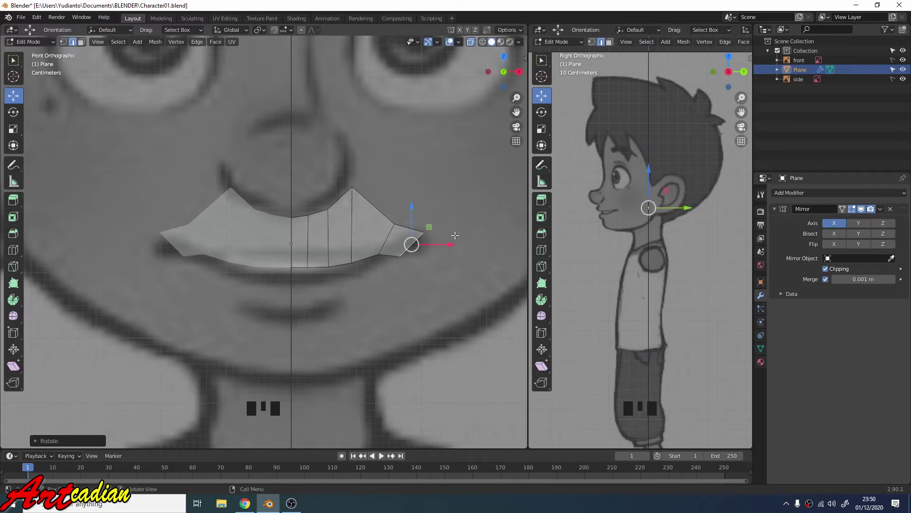
{"action": "key", "text": "s"}
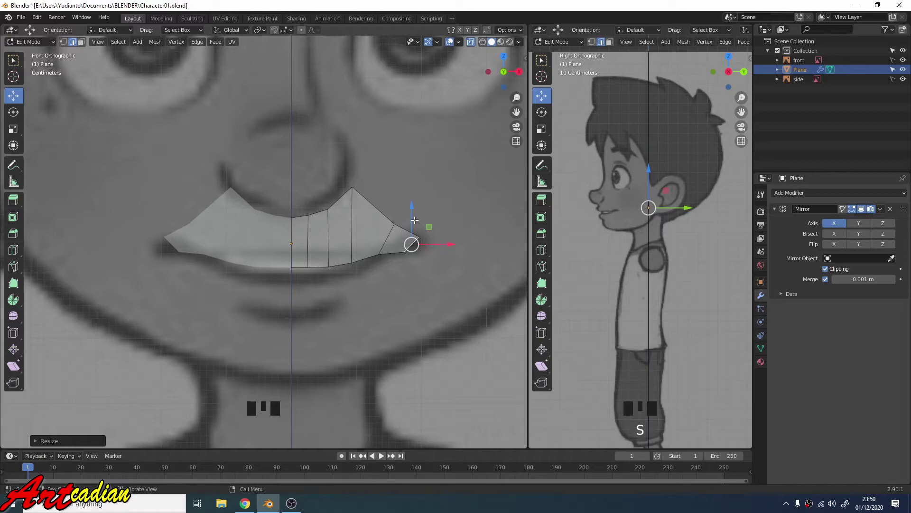
{"action": "left_click", "coordinate": [415, 211]}
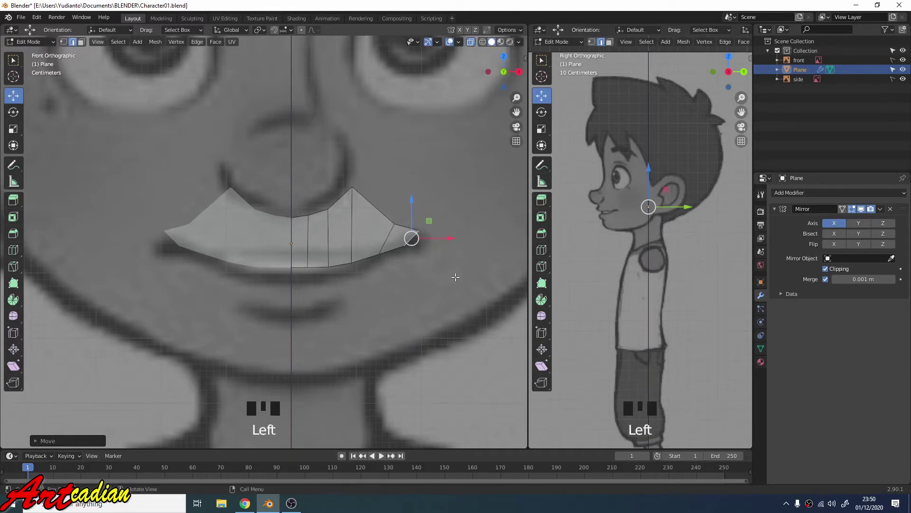
Extrude again downward around the corner, adjust the corner vertices and select the lower outer edge
{"action": "key", "text": "e"}
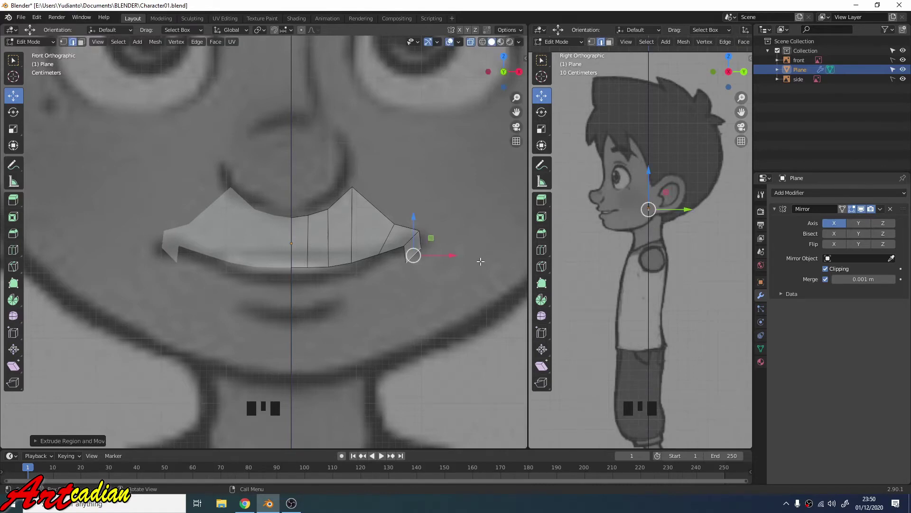
{"action": "key", "text": "r"}
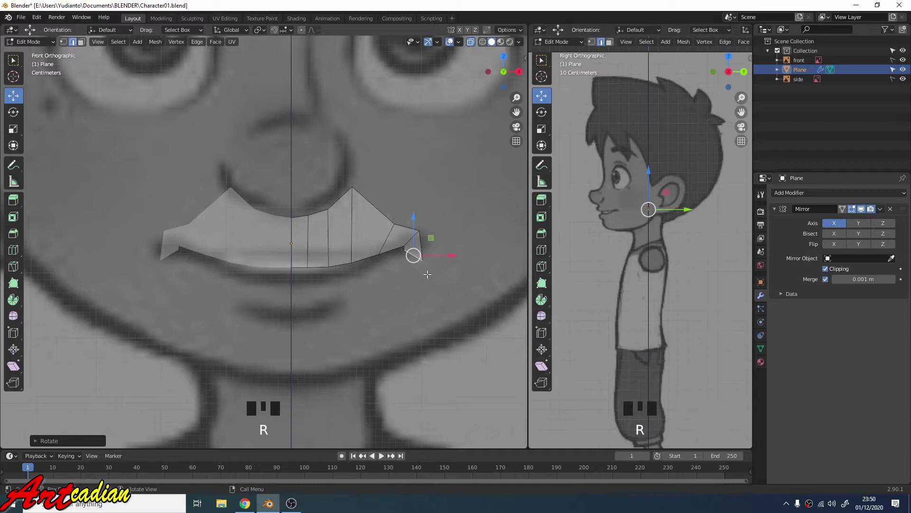
{"action": "key", "text": "1"}
{"action": "left_click", "coordinate": [425, 260]}
{"action": "left_click", "coordinate": [453, 259]}
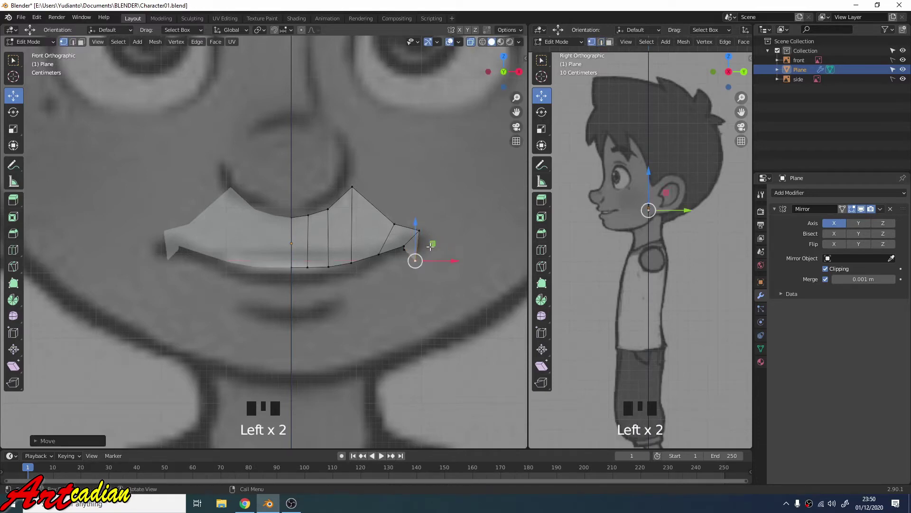
{"action": "left_click", "coordinate": [421, 228]}
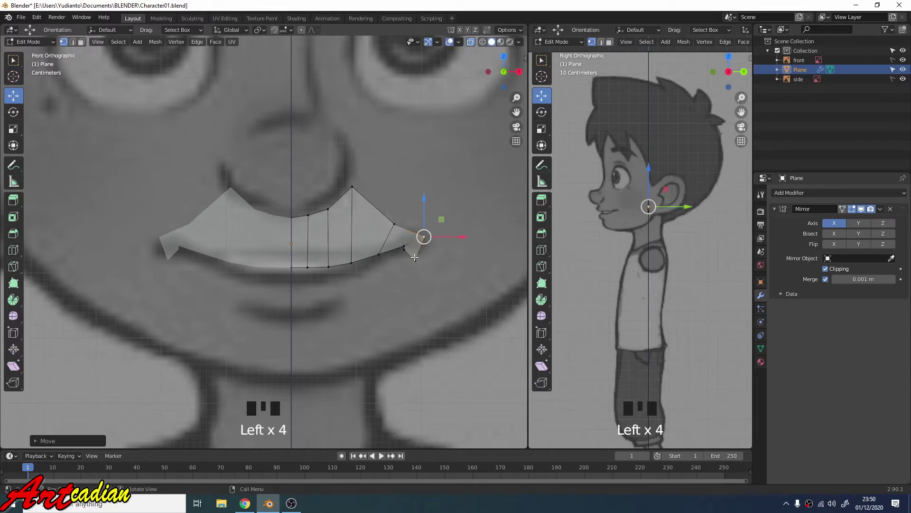
{"action": "key", "text": "2"}
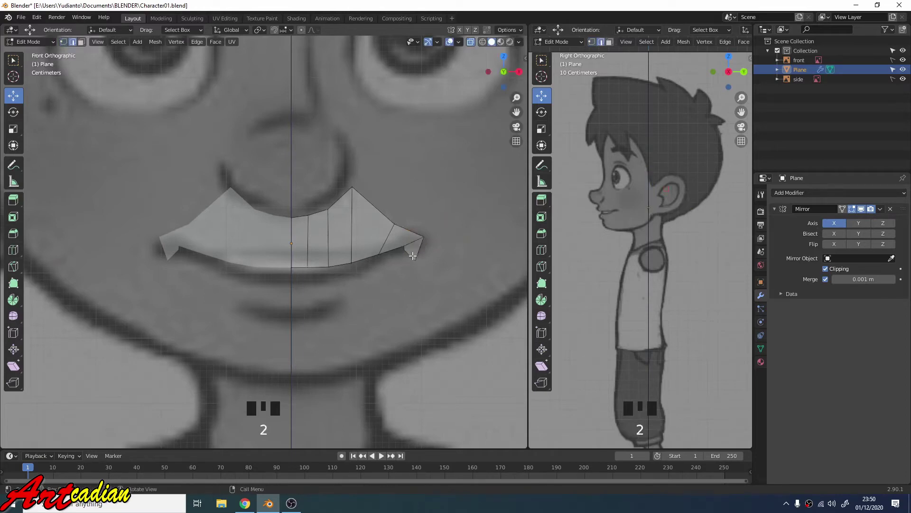
{"action": "left_click", "coordinate": [410, 254]}
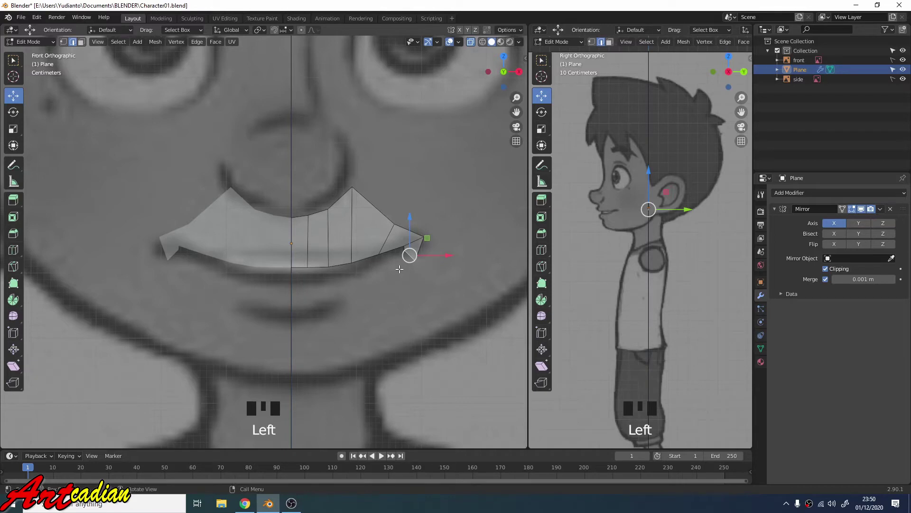
Extrude the lower edge along the bottom lip, narrowing and tilting it, then extrude on toward the centre line
{"action": "key", "text": "e"}
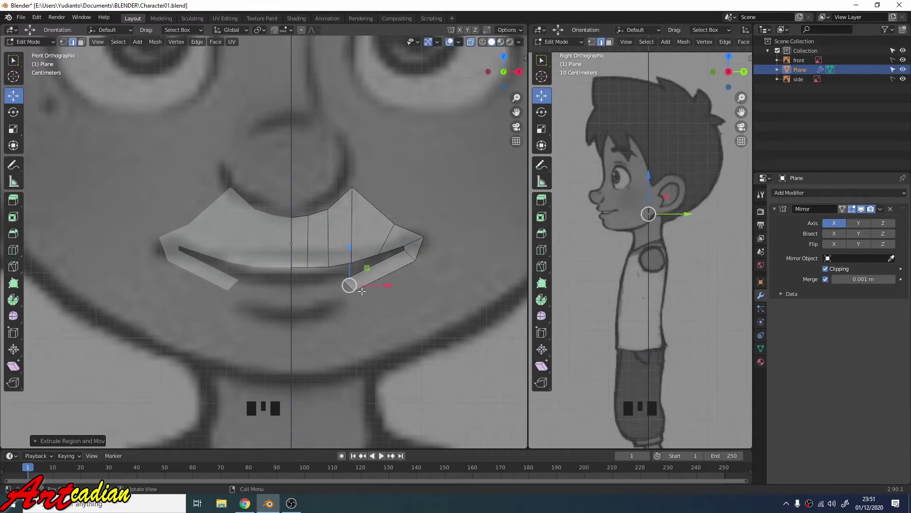
{"action": "left_click", "coordinate": [352, 288]}
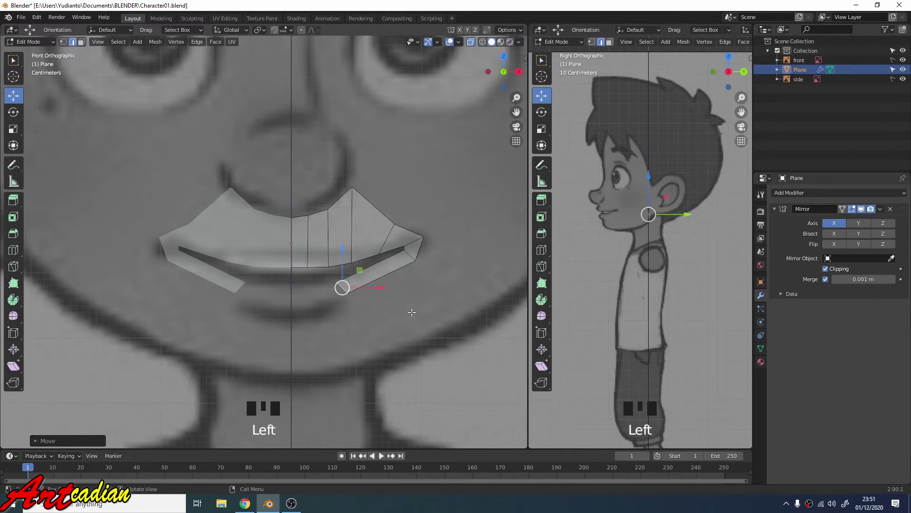
{"action": "key", "text": "s"}
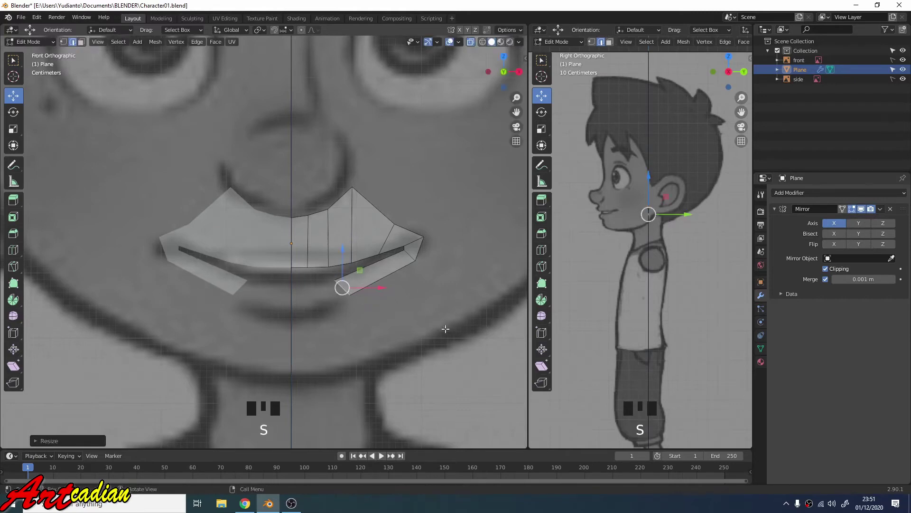
{"action": "key", "text": "r"}
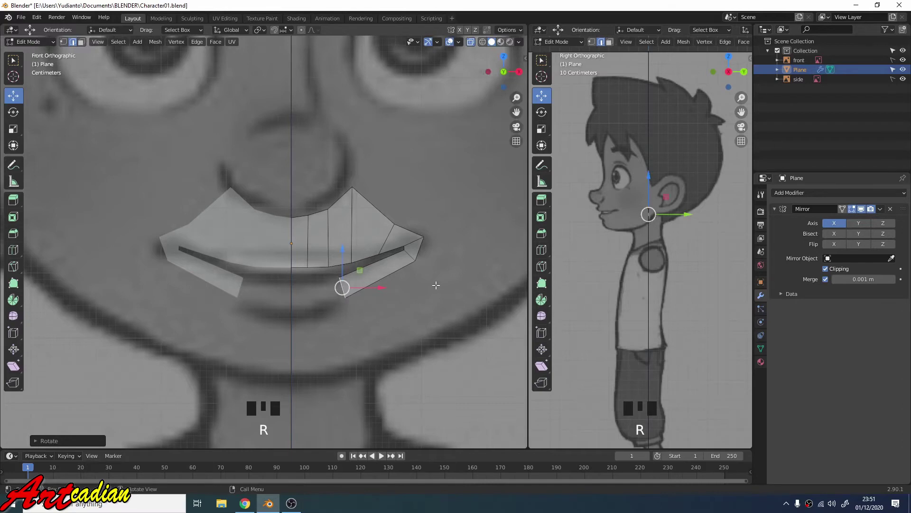
{"action": "key", "text": "e"}
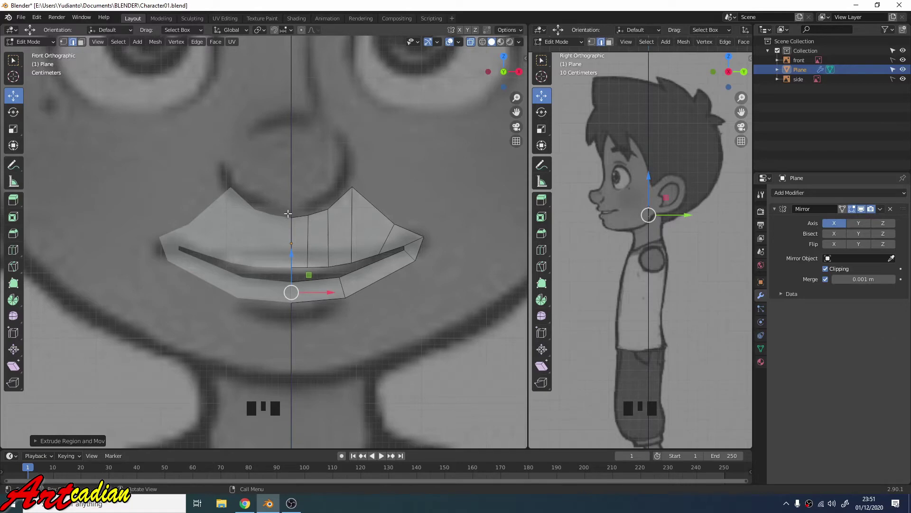
Finish the lower-lip strip at the centre line, then select the top centre edges of the upper lip
{"action": "key", "text": "1"}
{"action": "left_click", "coordinate": [292, 216]}
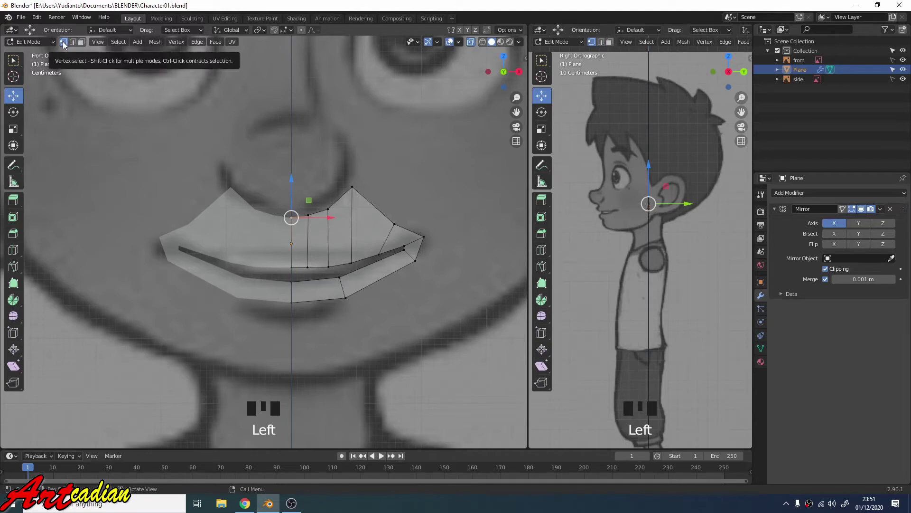
{"action": "key", "text": "2"}
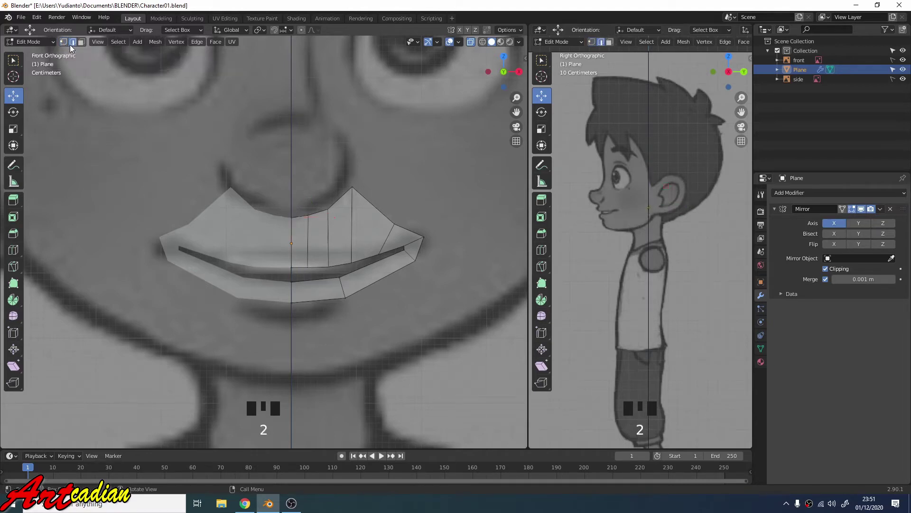
{"action": "key", "text": "3"}
{"action": "key", "text": "1"}
{"action": "key", "text": "Left"}
{"action": "key", "text": "Left"}
{"action": "key", "text": "shift+Left"}
{"action": "key", "text": "shift+Left"}
Extrude the top centre edges up under the nose, fit the vertices to the nose outline and extrude further up
{"action": "key", "text": "e"}
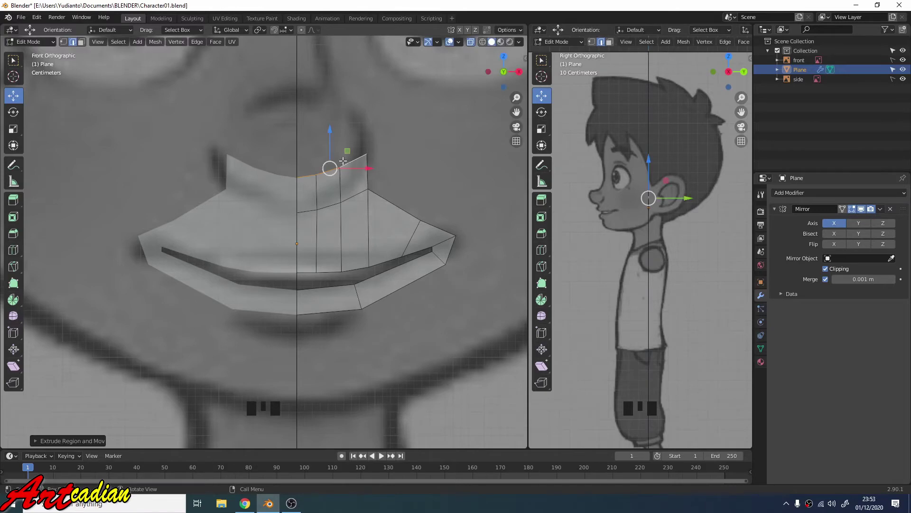
{"action": "key", "text": "1"}
{"action": "key", "text": "Left"}
{"action": "key", "text": "Left"}
{"action": "left_click", "coordinate": [405, 168]}
{"action": "left_click", "coordinate": [357, 152]}
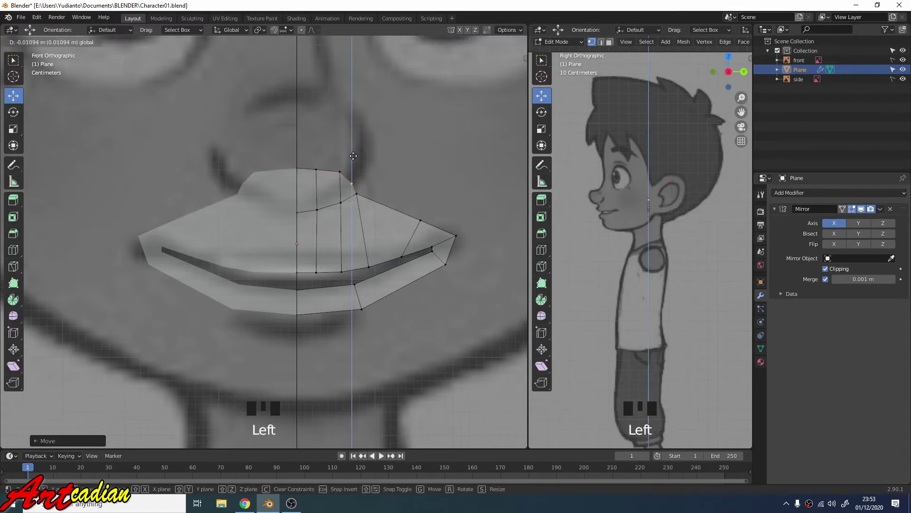
{"action": "key", "text": "ctrl+z"}
{"action": "left_click", "coordinate": [346, 177]}
{"action": "key", "text": "e"}
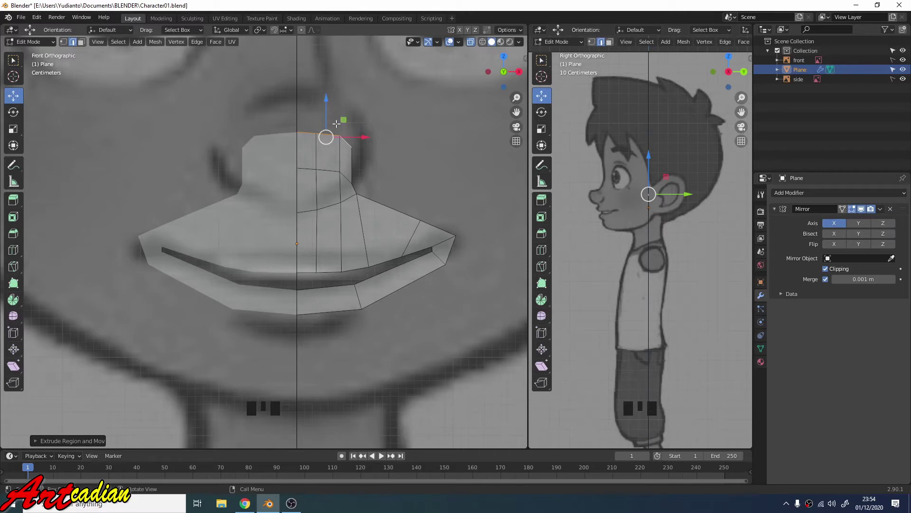
Confirm the new row under the nose and move its top edge and bottom vertices into place
{"action": "left_click", "coordinate": [331, 106]}
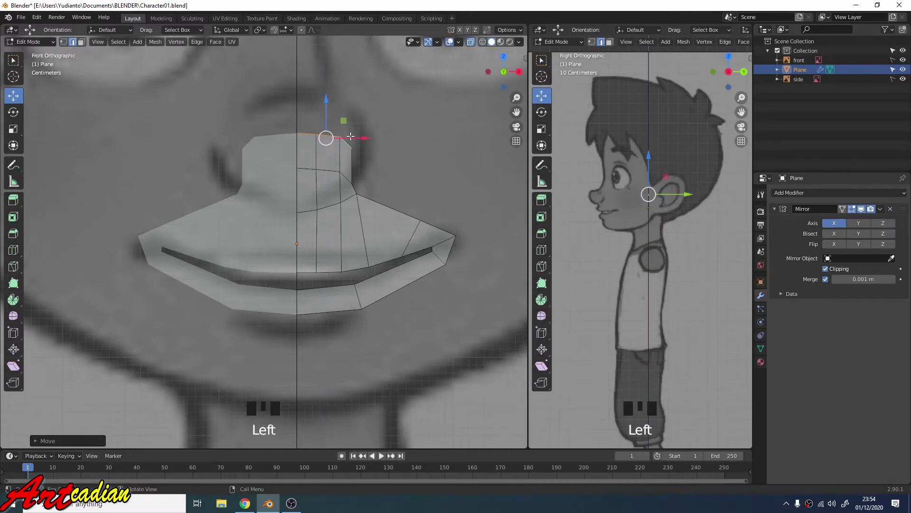
{"action": "key", "text": "1"}
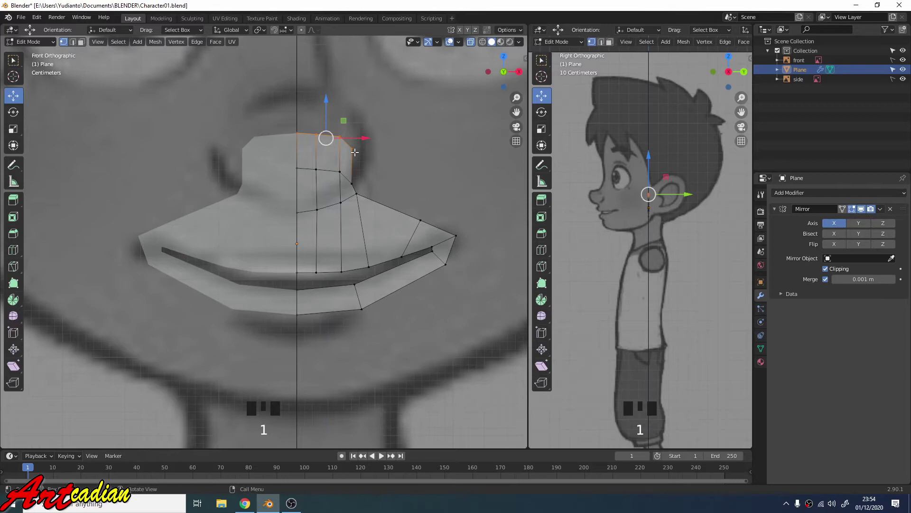
{"action": "left_click", "coordinate": [353, 146]}
{"action": "left_click", "coordinate": [354, 126]}
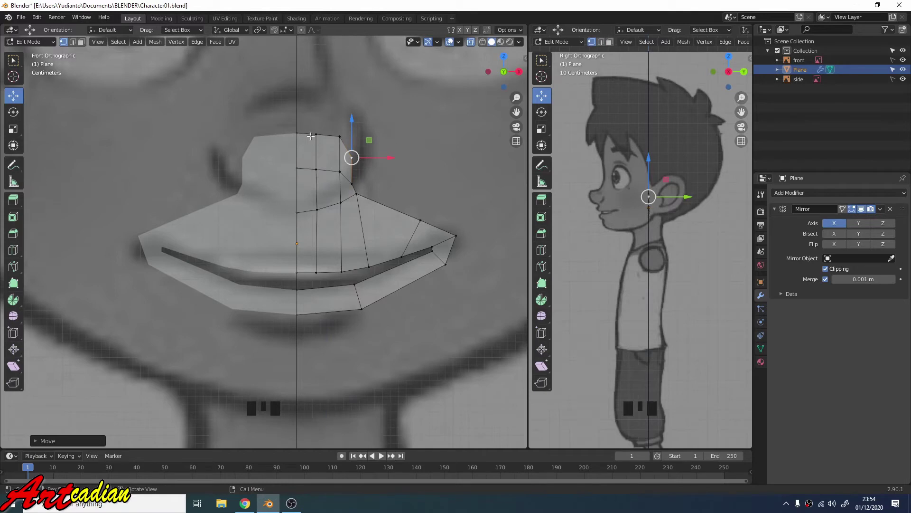
{"action": "left_click", "coordinate": [339, 135]}
{"action": "left_click", "coordinate": [345, 120]}
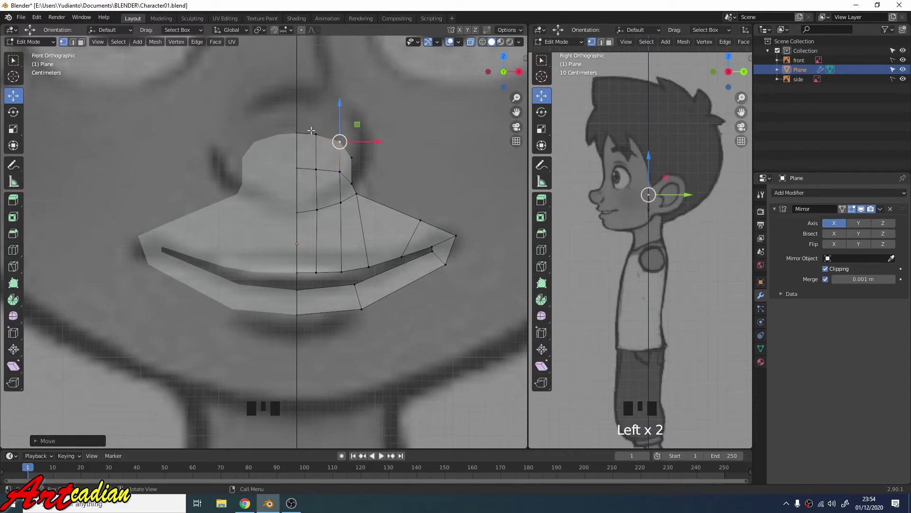
Reposition the lower nose outline vertices one by one onto the rounded nose edge
{"action": "scroll", "scroll_direction": "down", "scroll_amount": 3}
{"action": "left_click", "coordinate": [326, 202]}
{"action": "left_click", "coordinate": [299, 157]}
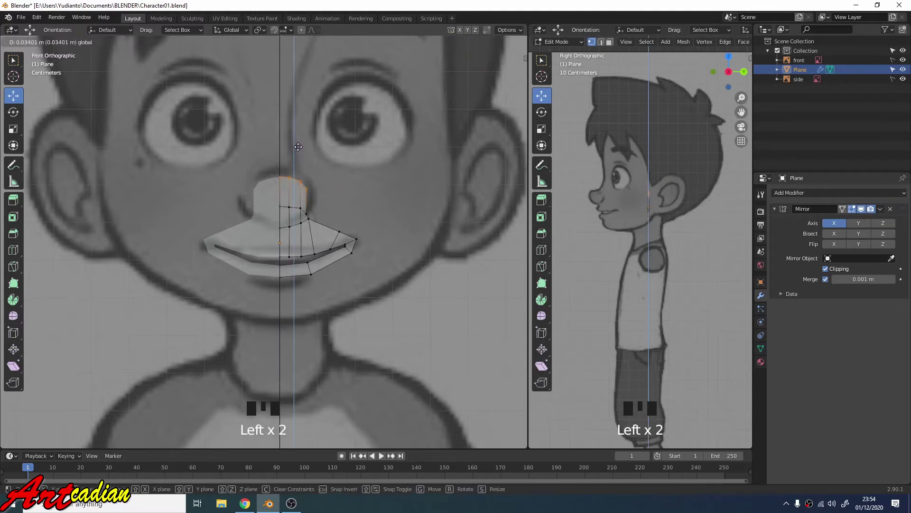
{"action": "scroll", "scroll_direction": "up", "scroll_amount": 3}
{"action": "left_click", "coordinate": [330, 203]}
{"action": "left_click", "coordinate": [311, 161]}
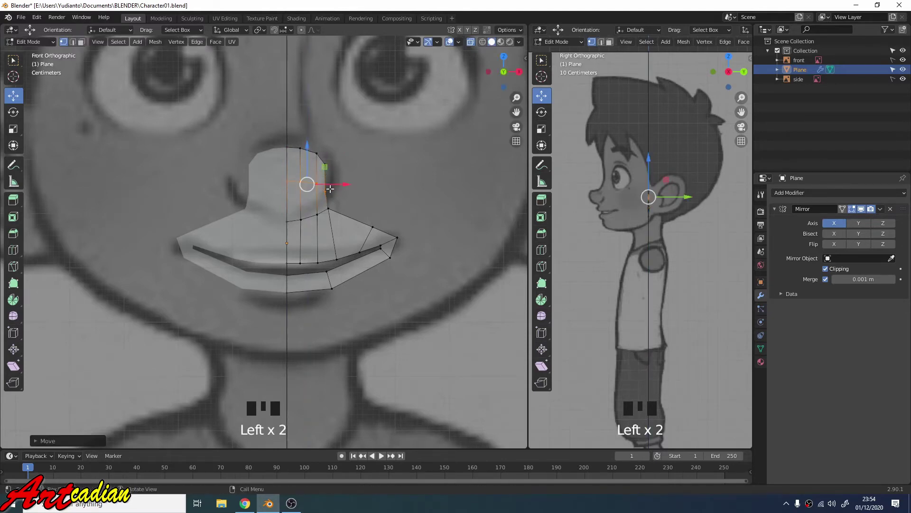
{"action": "left_click", "coordinate": [327, 189]}
{"action": "left_click", "coordinate": [328, 191]}
Place the upper side vertices of the nose outline on the reference and select its top edge
{"action": "left_click", "coordinate": [355, 188]}
{"action": "left_click", "coordinate": [327, 161]}
{"action": "left_click", "coordinate": [353, 164]}
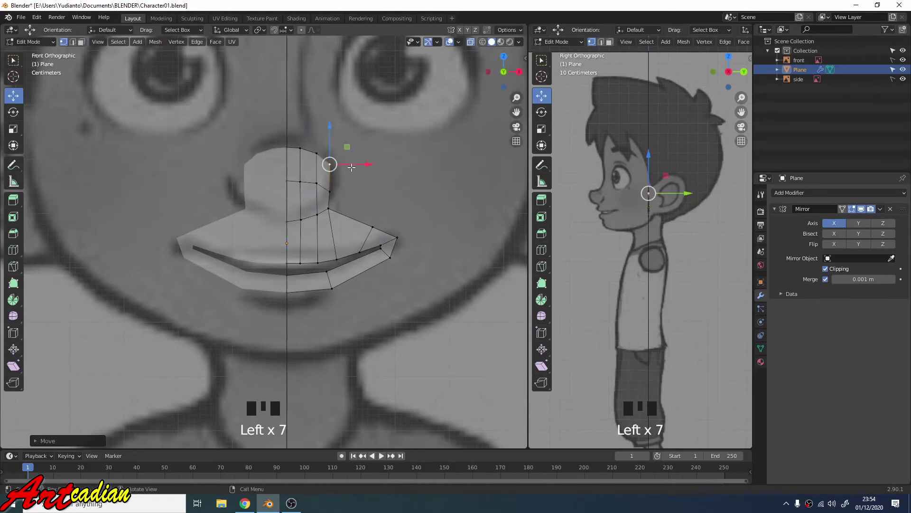
{"action": "scroll", "scroll_direction": "down", "scroll_amount": 3}
{"action": "scroll", "scroll_direction": "down", "scroll_amount": 3}
{"action": "key", "text": "2"}
{"action": "left_click", "coordinate": [284, 185]}
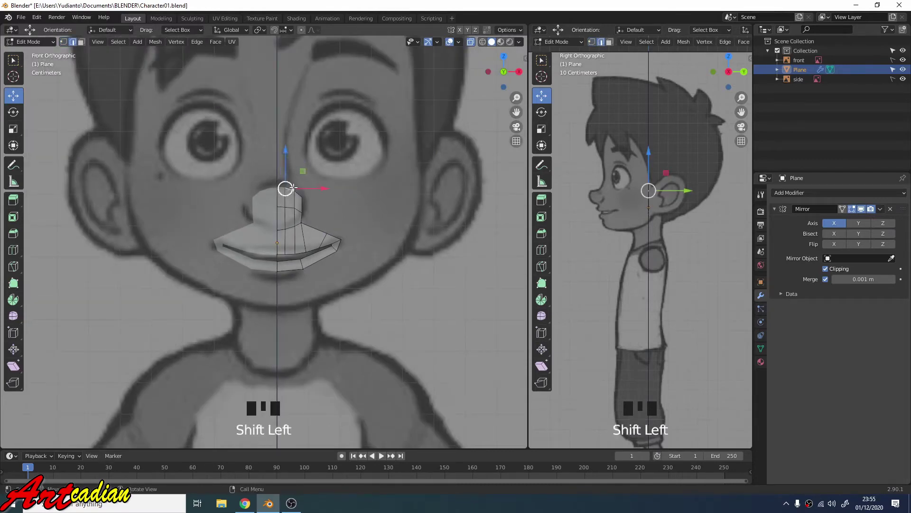
Extrude the nose top upward twice into a bridge strip and move its top vertices up
{"action": "key", "text": "e"}
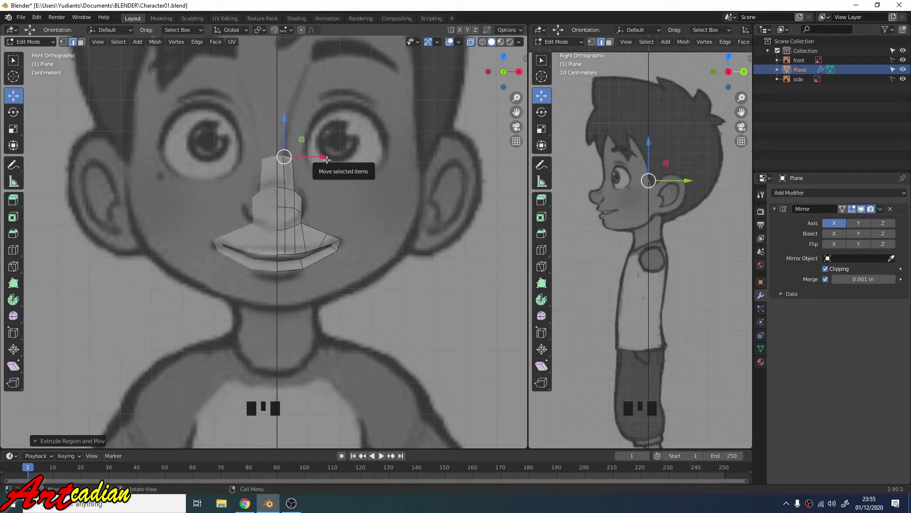
{"action": "key", "text": "e"}
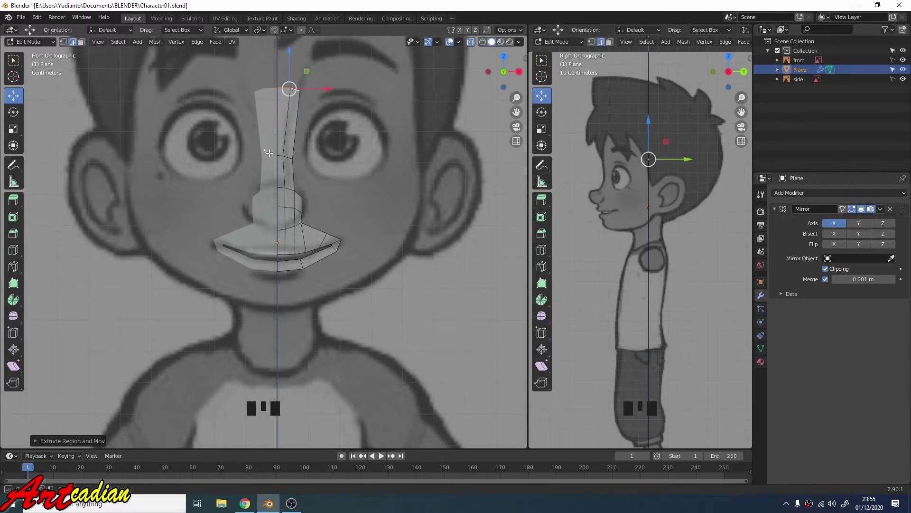
{"action": "left_click", "coordinate": [304, 171]}
{"action": "left_click", "coordinate": [291, 125]}
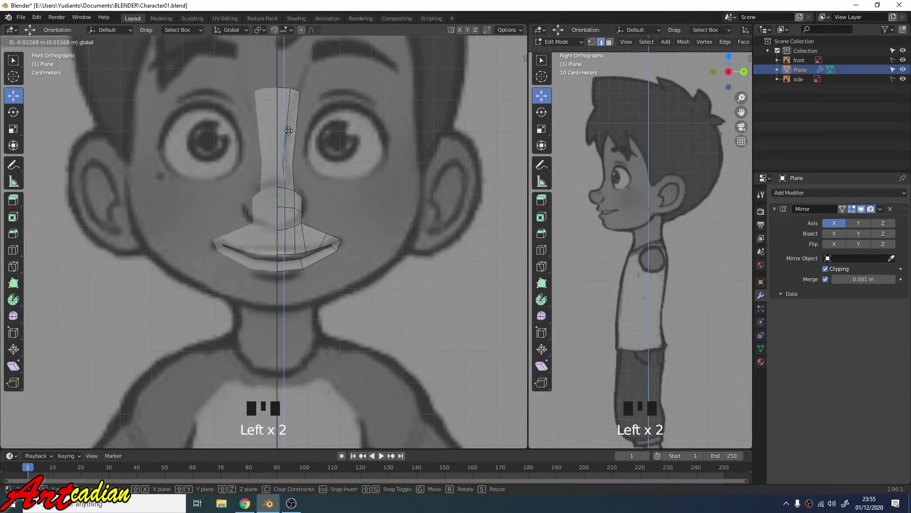
{"action": "scroll", "scroll_direction": "down", "scroll_amount": 3}
{"action": "scroll", "scroll_direction": "up", "scroll_amount": 3}
{"action": "key", "text": "2"}
{"action": "left_click", "coordinate": [292, 143]}
{"action": "key", "text": "e"}
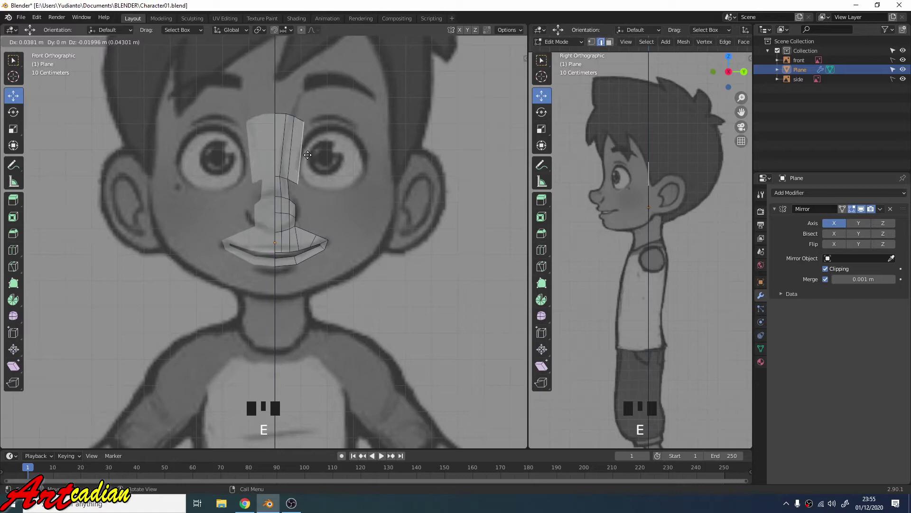
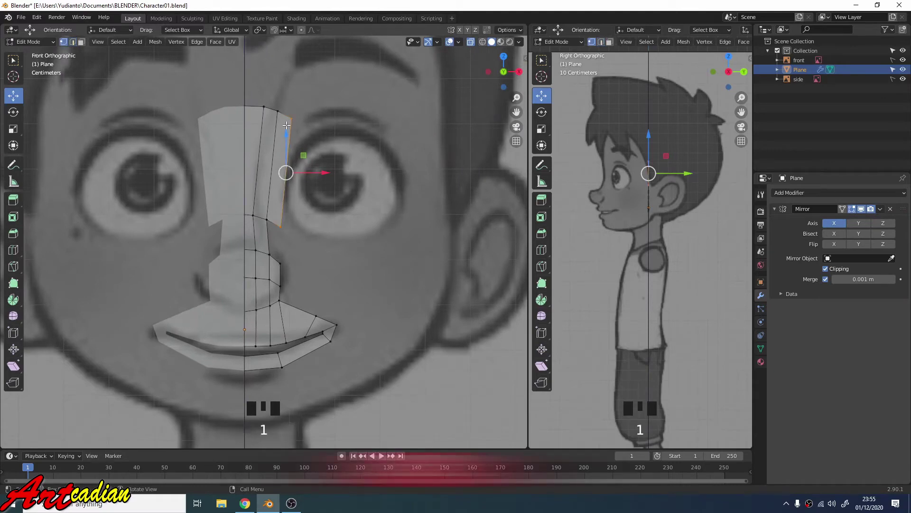
Set the bridge top corner on the brow line and its side vertices along the bridge outline
{"action": "left_click", "coordinate": [291, 114]}
{"action": "left_click", "coordinate": [294, 95]}
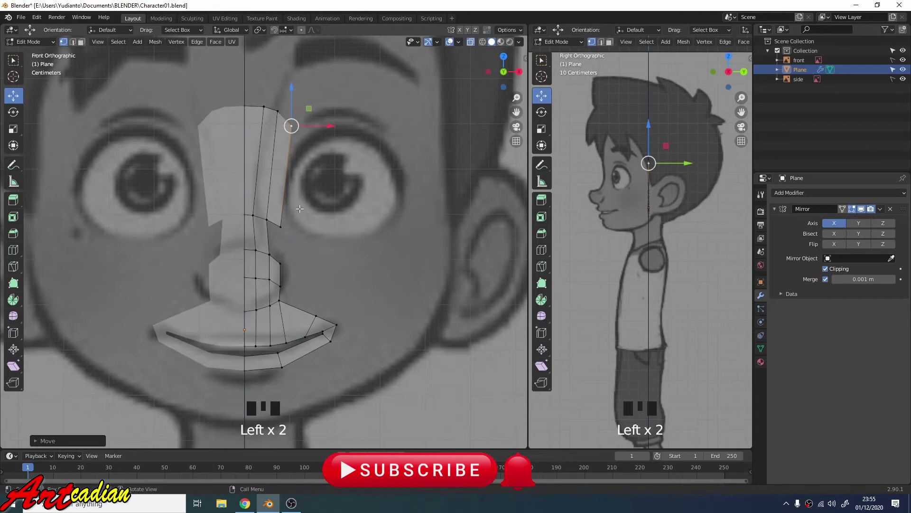
{"action": "left_click", "coordinate": [282, 222]}
{"action": "left_click", "coordinate": [279, 222]}
{"action": "left_click", "coordinate": [285, 195]}
{"action": "left_click", "coordinate": [307, 206]}
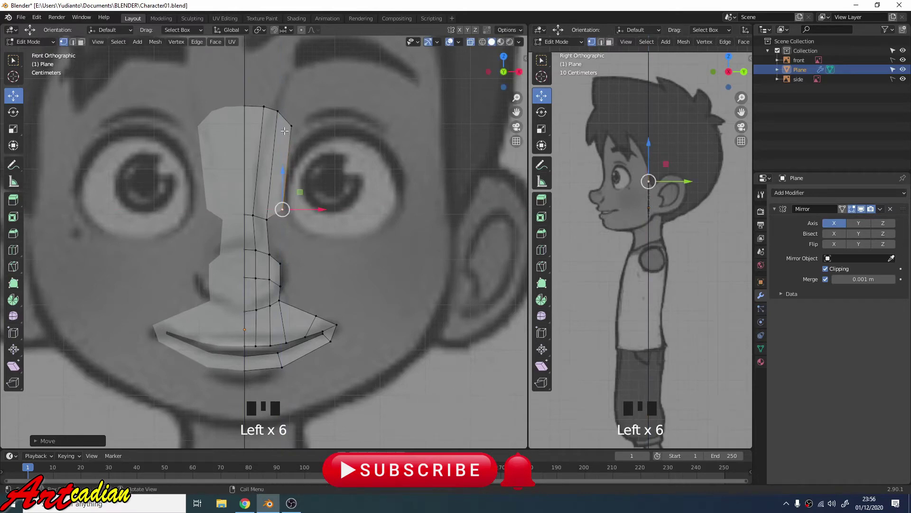
{"action": "left_click", "coordinate": [313, 136]}
{"action": "left_click", "coordinate": [273, 82]}
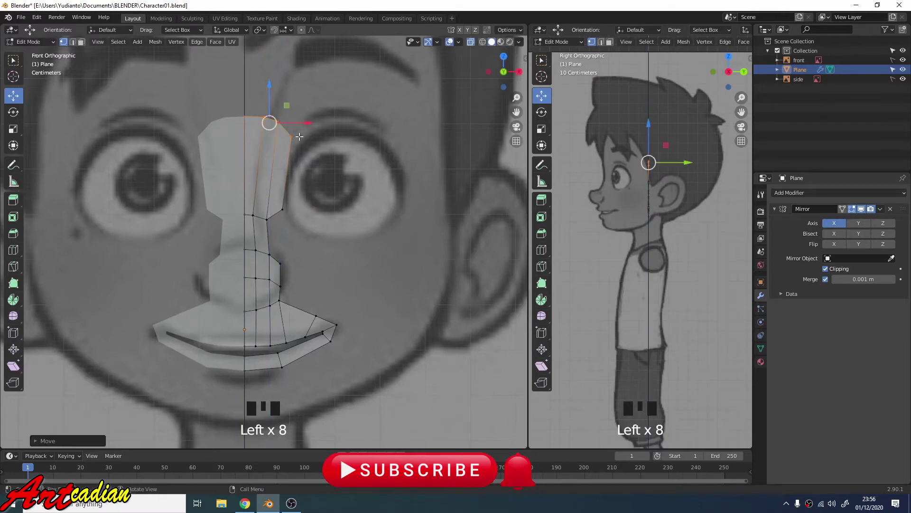
Lower the bridge top slightly and reposition the side vertex near the eye
{"action": "left_click", "coordinate": [291, 136]}
{"action": "left_click", "coordinate": [293, 137]}
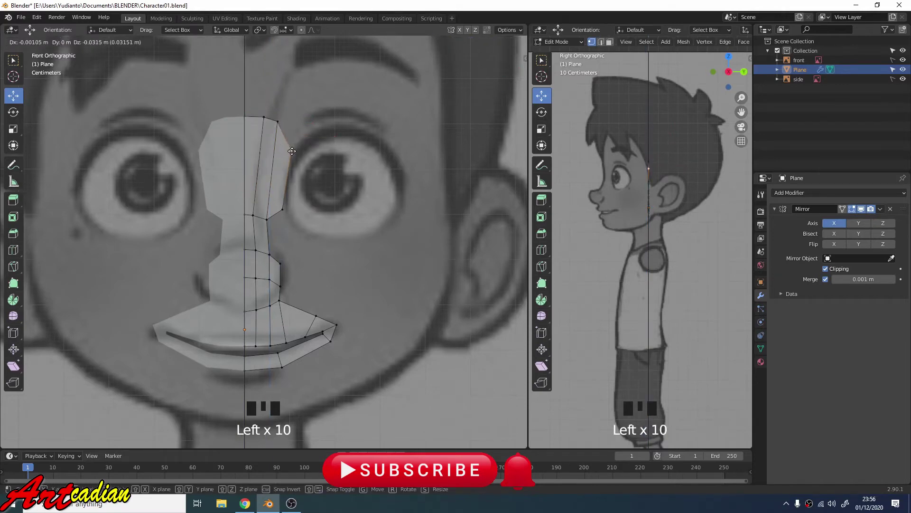
{"action": "left_click", "coordinate": [285, 205]}
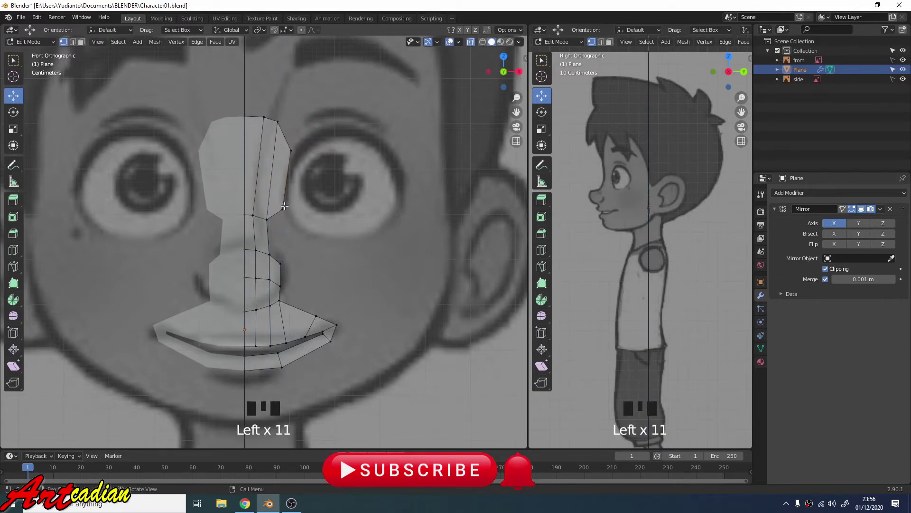
{"action": "left_click", "coordinate": [285, 206]}
{"action": "left_click", "coordinate": [290, 208]}
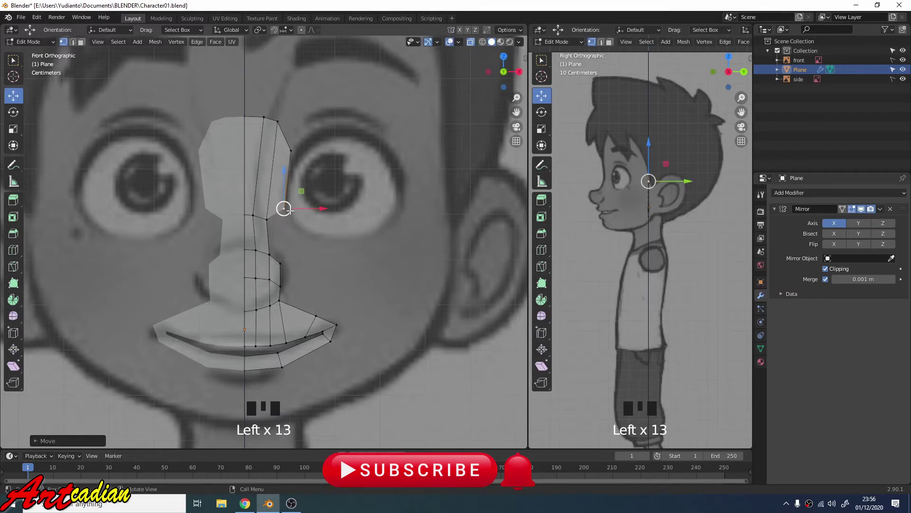
Push the upper bridge vertices forward in depth onto the side-view nose profile
{"action": "scroll", "scroll_direction": "down", "scroll_amount": 3}
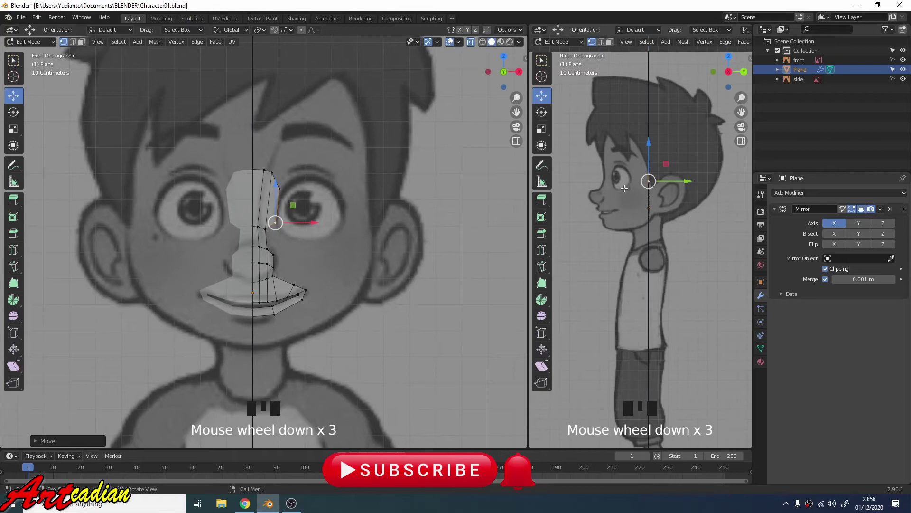
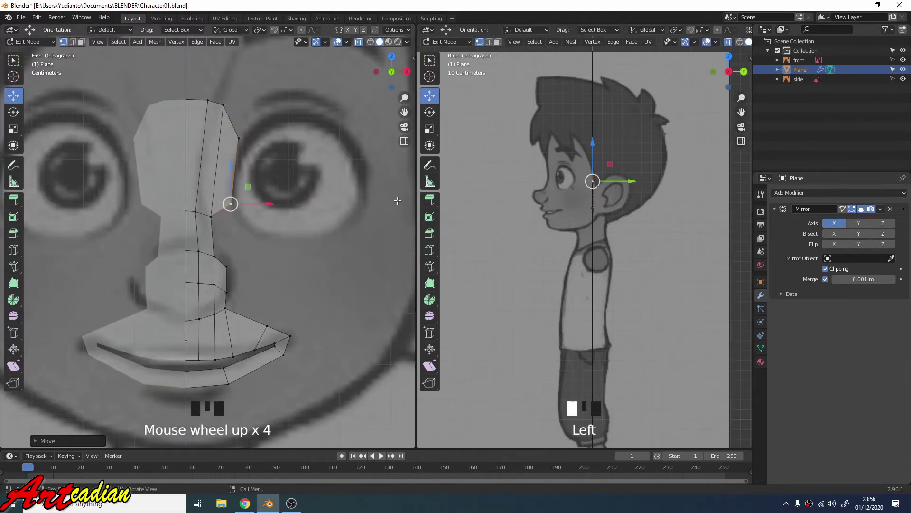
{"action": "scroll", "scroll_direction": "up", "scroll_amount": 3}
{"action": "scroll", "scroll_direction": "up", "scroll_amount": 3}
{"action": "scroll", "scroll_direction": "up", "scroll_amount": 3}
{"action": "left_click", "coordinate": [190, 101]}
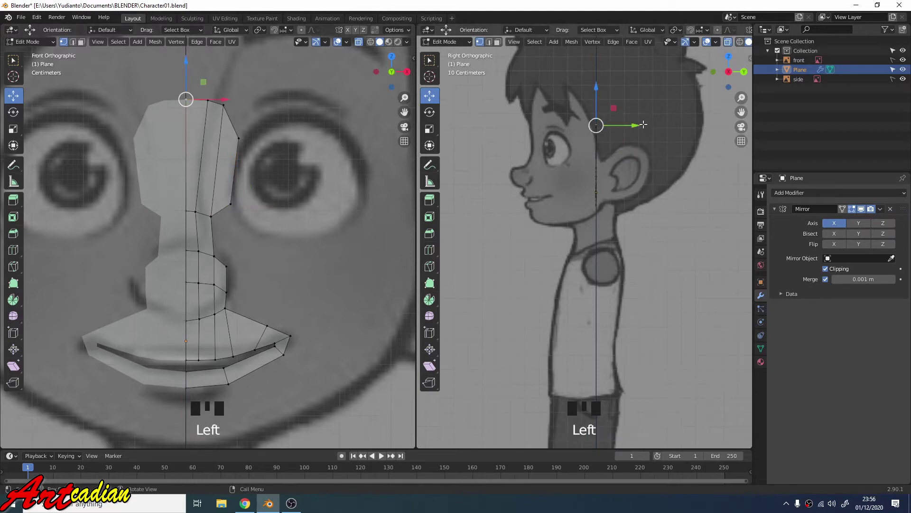
{"action": "left_click", "coordinate": [634, 122]}
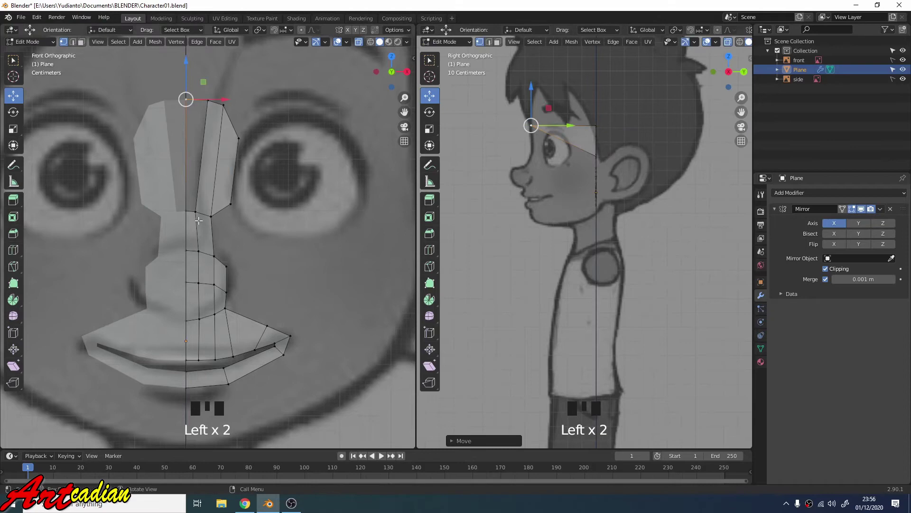
{"action": "left_click", "coordinate": [186, 210]}
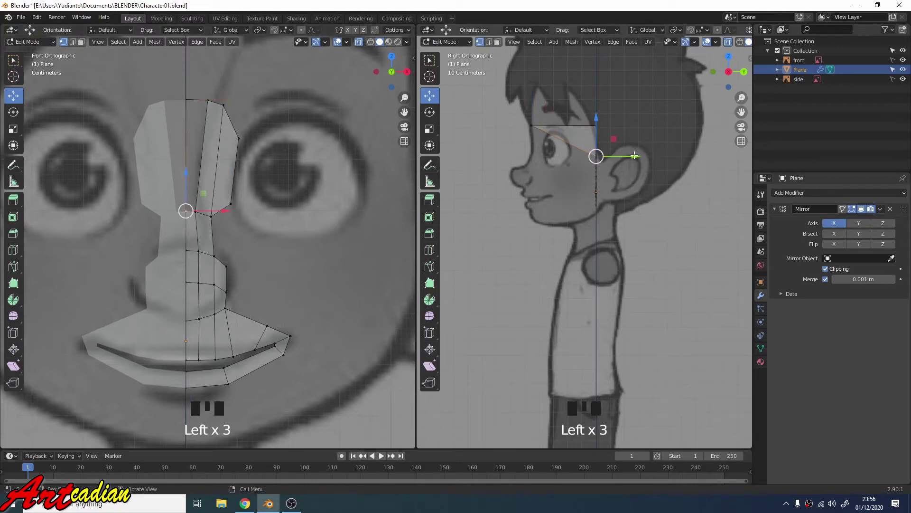
{"action": "left_click", "coordinate": [631, 156]}
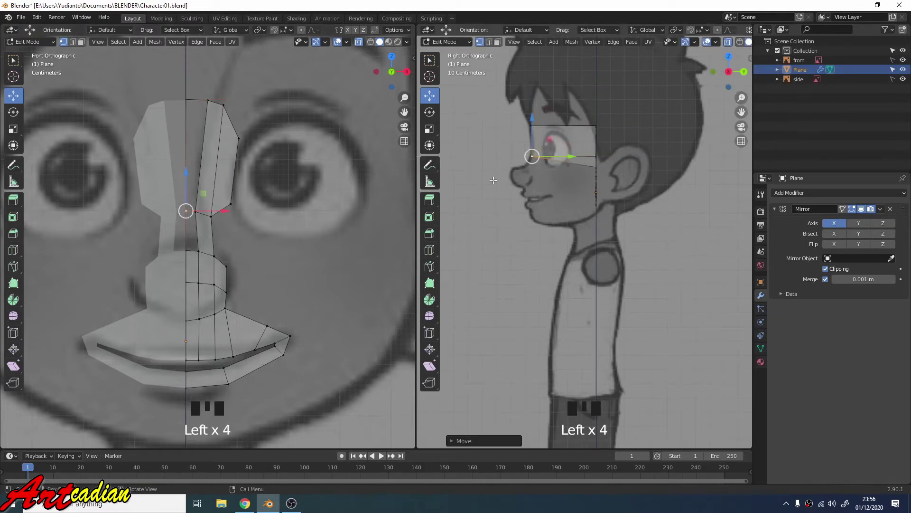
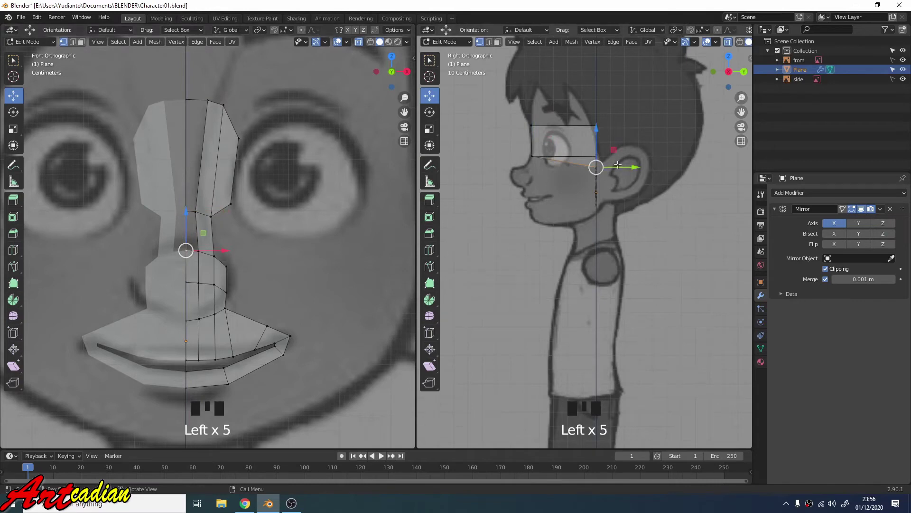
{"action": "left_click", "coordinate": [624, 168]}
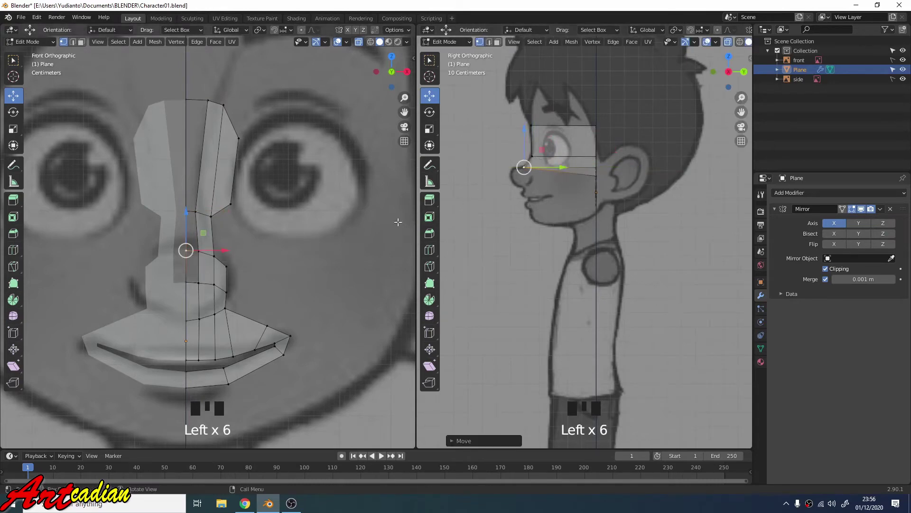
Pull the nose tip, lower nose loop and mouth centre out to the profile's nose and lips
{"action": "left_click", "coordinate": [189, 283]}
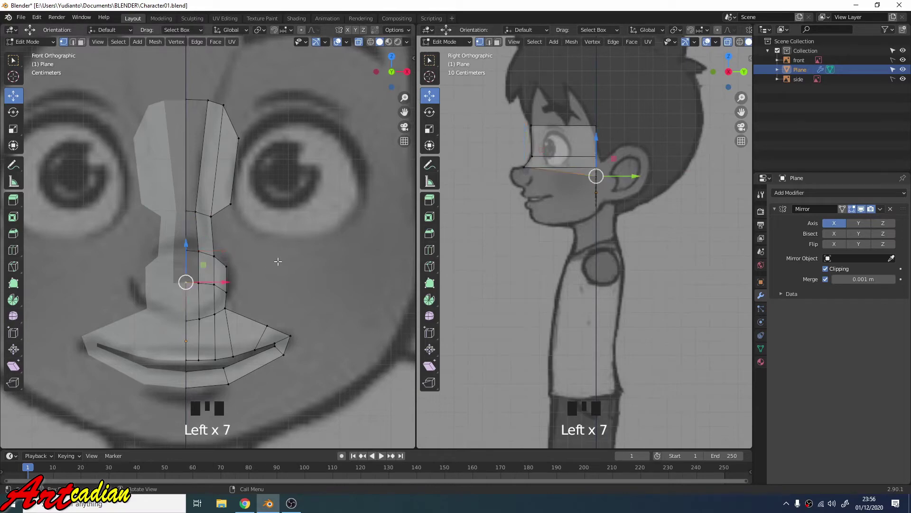
{"action": "left_click_drag", "start_coordinate": [283, 256], "coordinate": [632, 176]}
{"action": "left_click", "coordinate": [632, 176]}
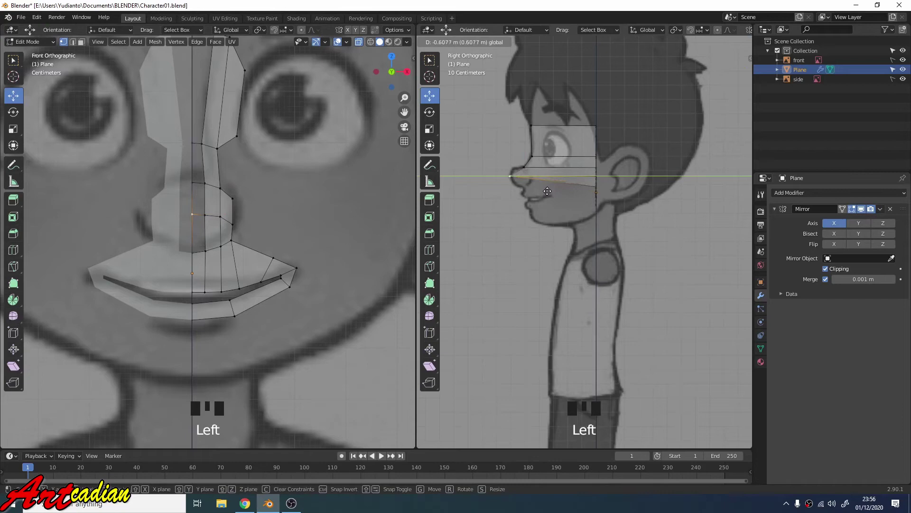
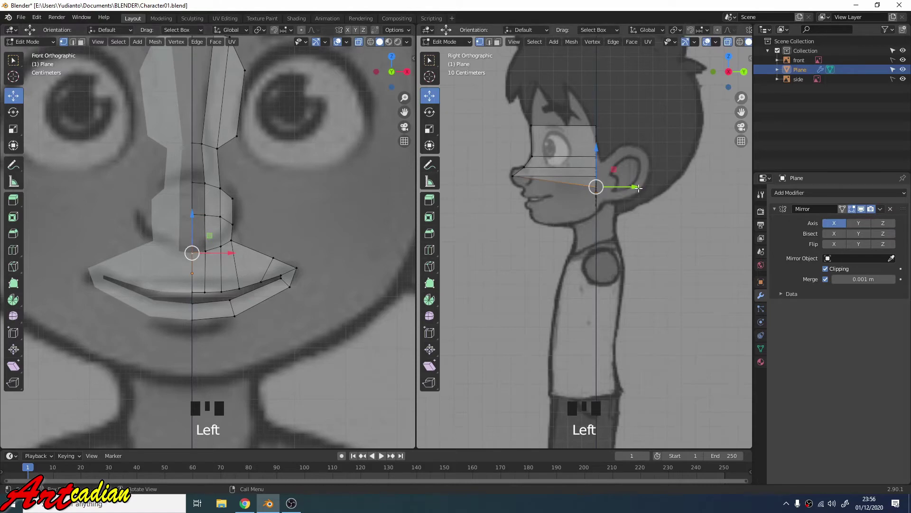
{"action": "left_click", "coordinate": [632, 185]}
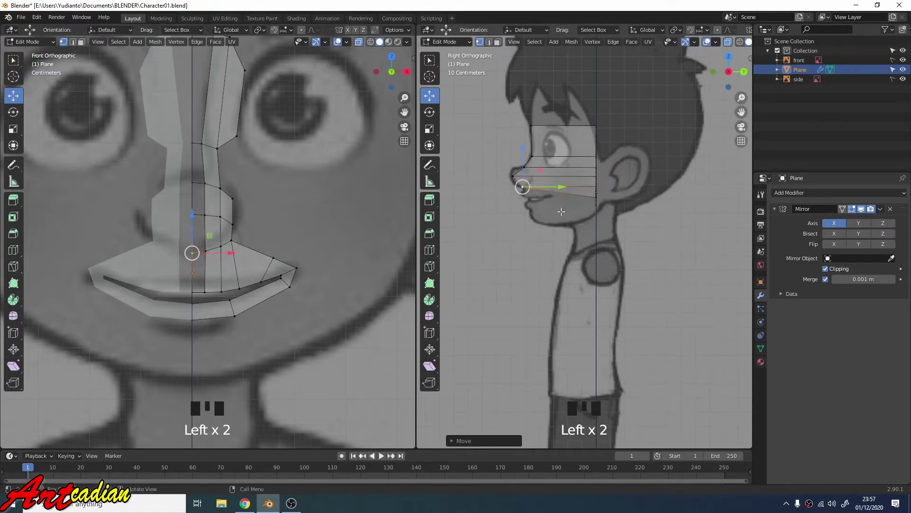
{"action": "left_click", "coordinate": [193, 290]}
{"action": "left_click", "coordinate": [625, 196]}
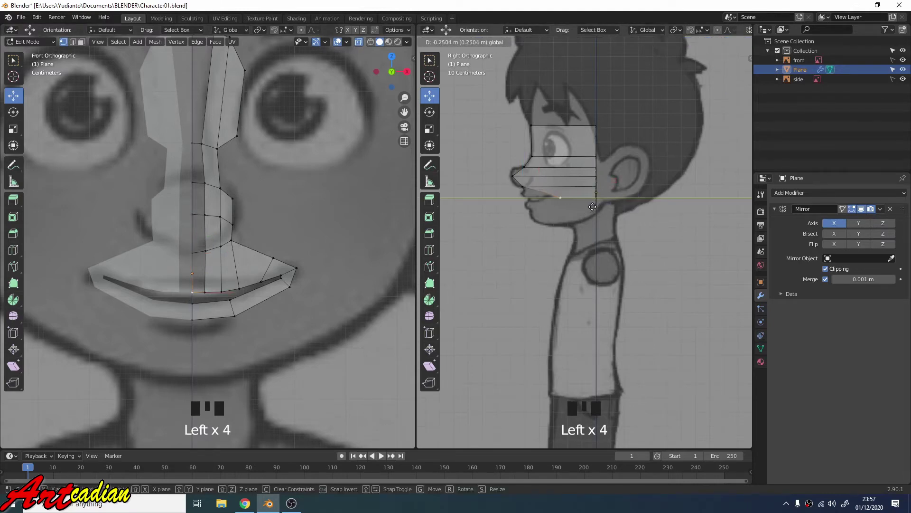
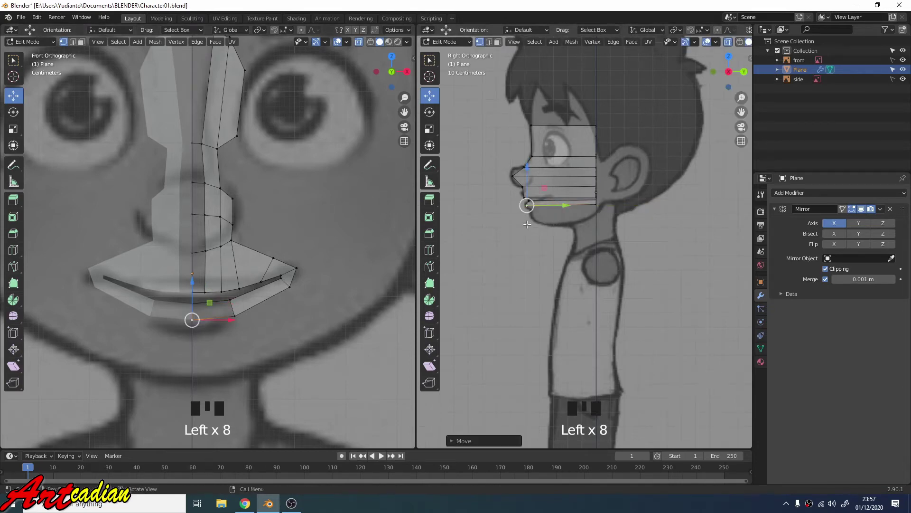
Recheck the bridge top and nose strip vertices against the profile, working downward
{"action": "scroll", "scroll_direction": "up", "scroll_amount": 3}
{"action": "scroll", "scroll_direction": "down", "scroll_amount": 3}
{"action": "left_click", "coordinate": [213, 68]}
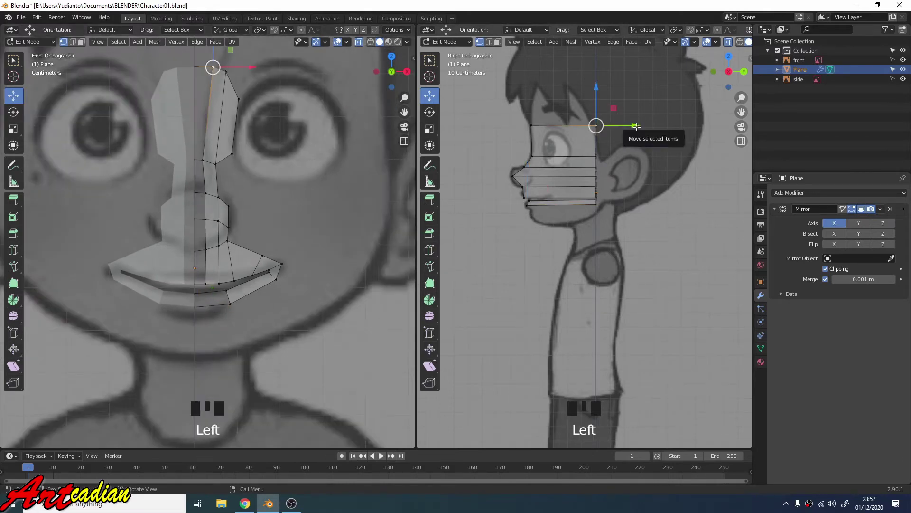
{"action": "left_click", "coordinate": [635, 125]}
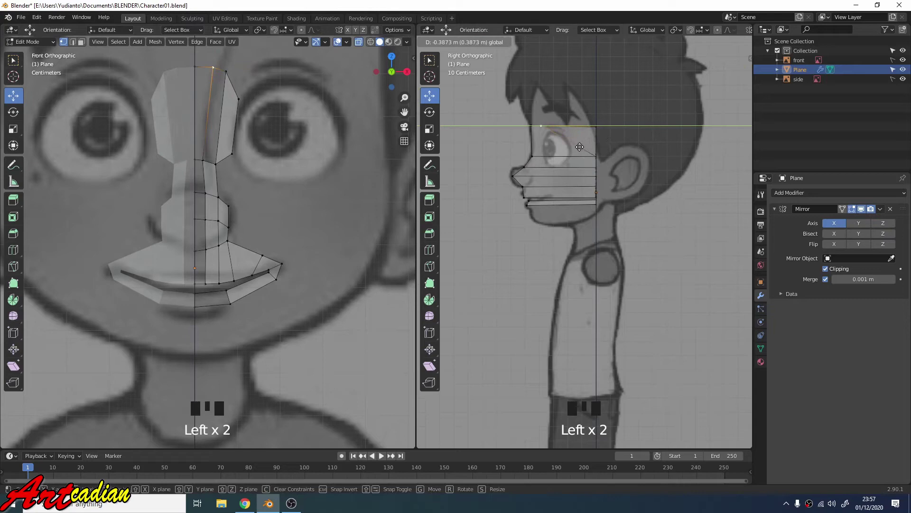
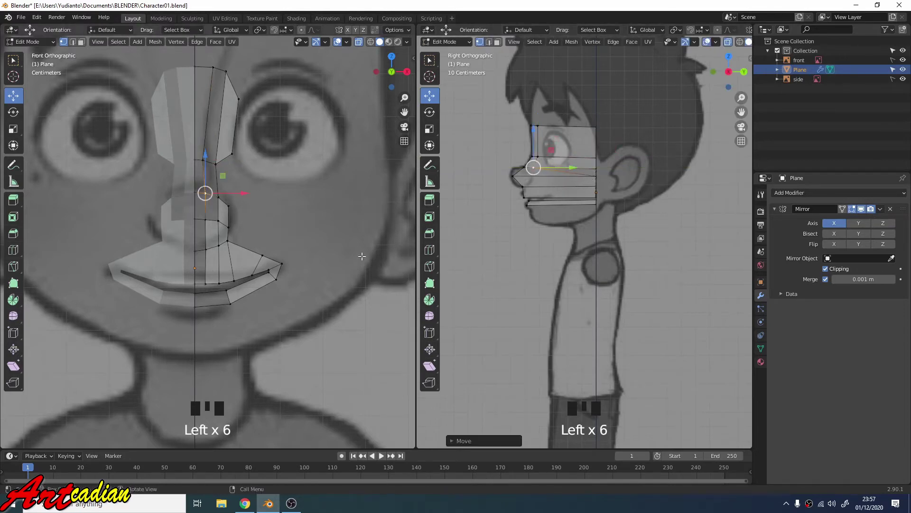
{"action": "left_click", "coordinate": [208, 218]}
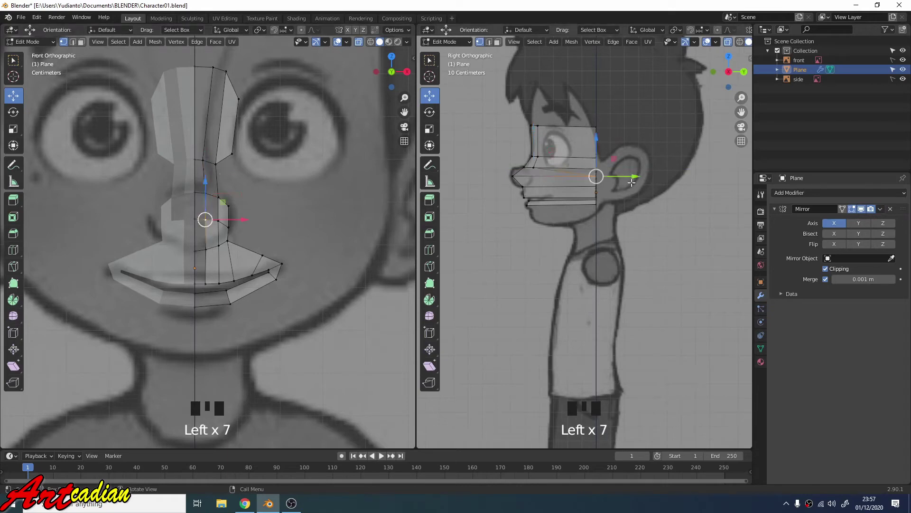
{"action": "left_click", "coordinate": [630, 175]}
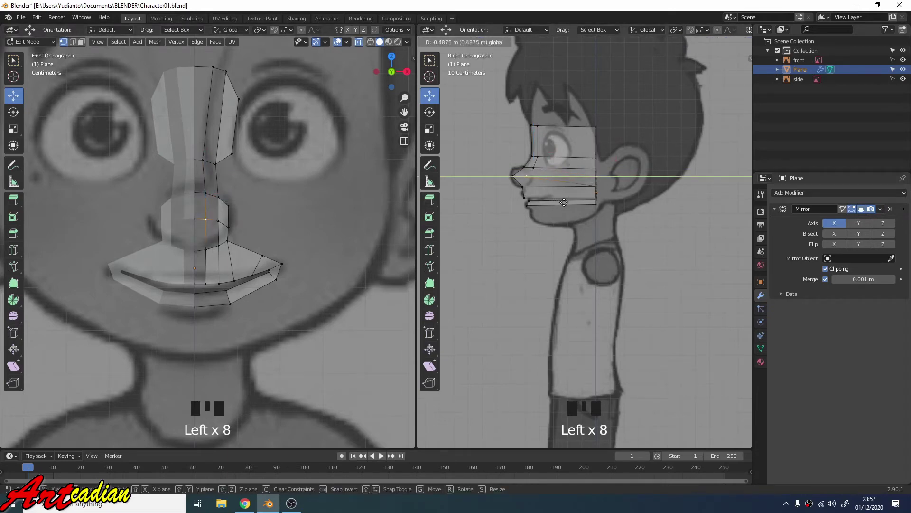
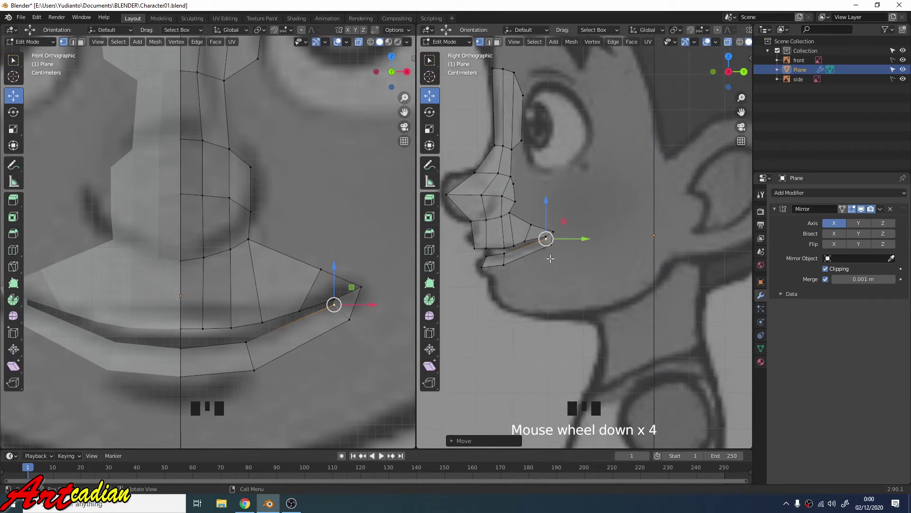
Centre the side view on the nose and nudge the nose tip vertices onto the profile
{"action": "left_click_drag", "start_coordinate": [543, 282], "coordinate": [565, 295]}
{"action": "scroll", "scroll_direction": "up", "scroll_amount": 3}
{"action": "scroll", "scroll_direction": "down", "scroll_amount": 3}
{"action": "scroll", "scroll_direction": "up", "scroll_amount": 3}
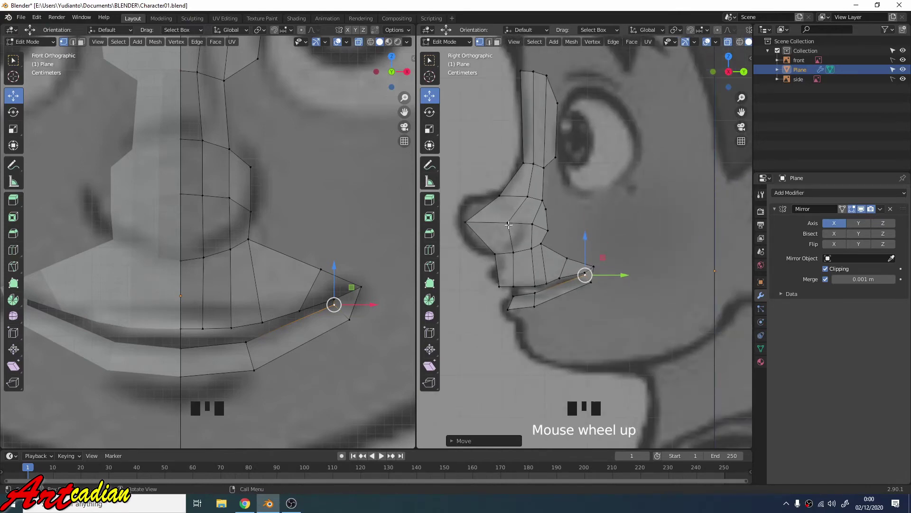
{"action": "left_click", "coordinate": [509, 222]}
{"action": "left_click", "coordinate": [545, 224]}
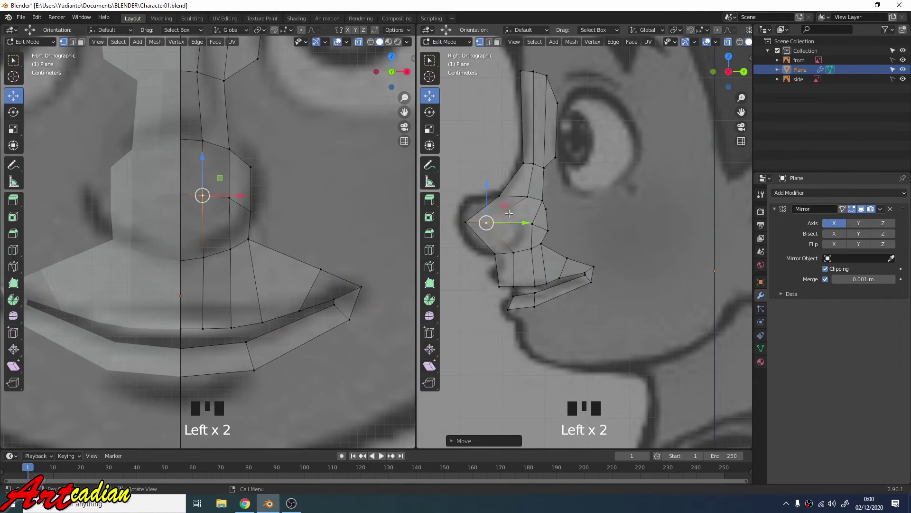
{"action": "left_click", "coordinate": [524, 196]}
{"action": "left_click", "coordinate": [553, 196]}
{"action": "left_click", "coordinate": [532, 223]}
{"action": "left_click", "coordinate": [560, 225]}
{"action": "left_click", "coordinate": [541, 200]}
{"action": "left_click", "coordinate": [558, 200]}
Trace the vertices from under the nose up its front edge onto the profile outline
{"action": "left_click", "coordinate": [519, 250]}
{"action": "left_click", "coordinate": [517, 251]}
{"action": "left_click", "coordinate": [520, 251]}
{"action": "left_click", "coordinate": [546, 253]}
{"action": "left_click", "coordinate": [529, 247]}
{"action": "left_click", "coordinate": [550, 246]}
{"action": "left_click", "coordinate": [545, 241]}
{"action": "left_click", "coordinate": [563, 242]}
{"action": "left_click", "coordinate": [549, 228]}
{"action": "left_click", "coordinate": [571, 230]}
{"action": "left_click", "coordinate": [546, 208]}
{"action": "left_click", "coordinate": [577, 209]}
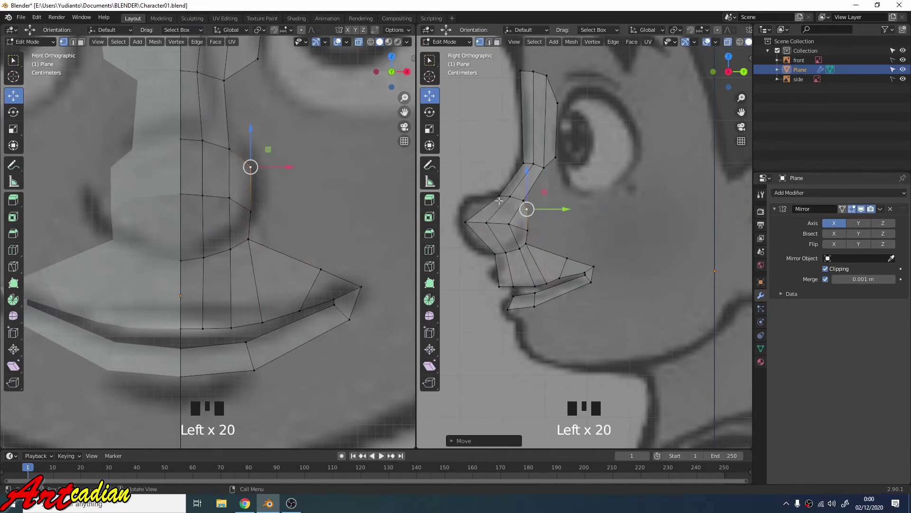
Adjust the nose bridge and its top vertex to the profile and zoom back out
{"action": "left_click", "coordinate": [498, 194]}
{"action": "left_click", "coordinate": [524, 197]}
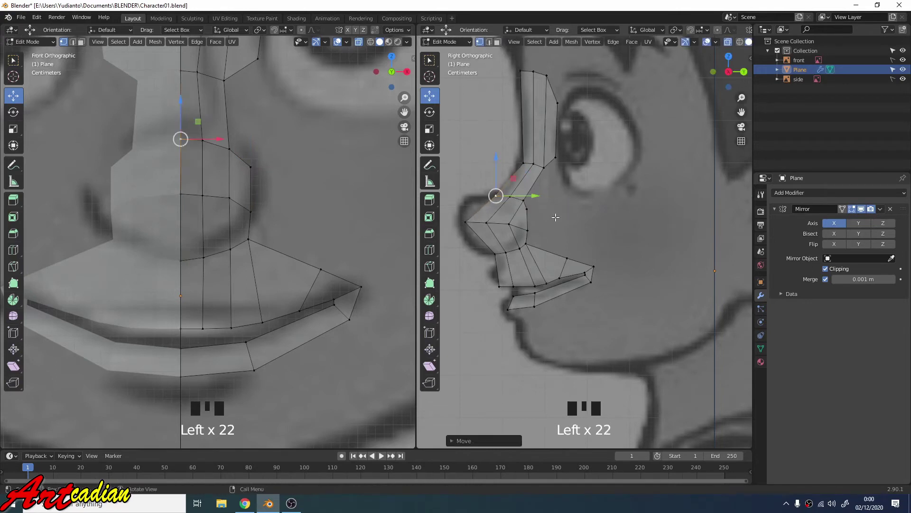
{"action": "left_click", "coordinate": [558, 216]}
{"action": "scroll", "scroll_direction": "down", "scroll_amount": 3}
{"action": "scroll", "scroll_direction": "down", "scroll_amount": 3}
{"action": "scroll", "scroll_direction": "down", "scroll_amount": 3}
{"action": "scroll", "scroll_direction": "up", "scroll_amount": 3}
Extrude the top bridge edge outward and rotate it to start the brow strip
{"action": "key", "text": "2"}
{"action": "left_click", "coordinate": [230, 114]}
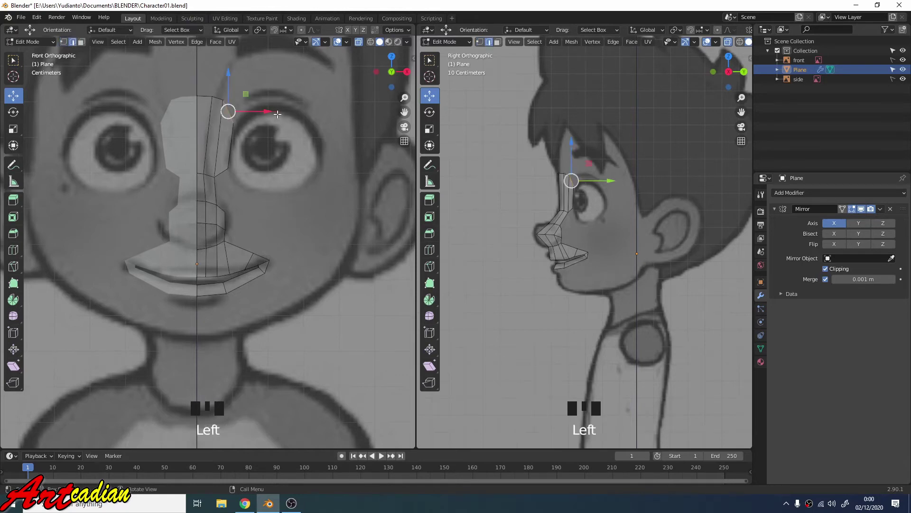
{"action": "key", "text": "e"}
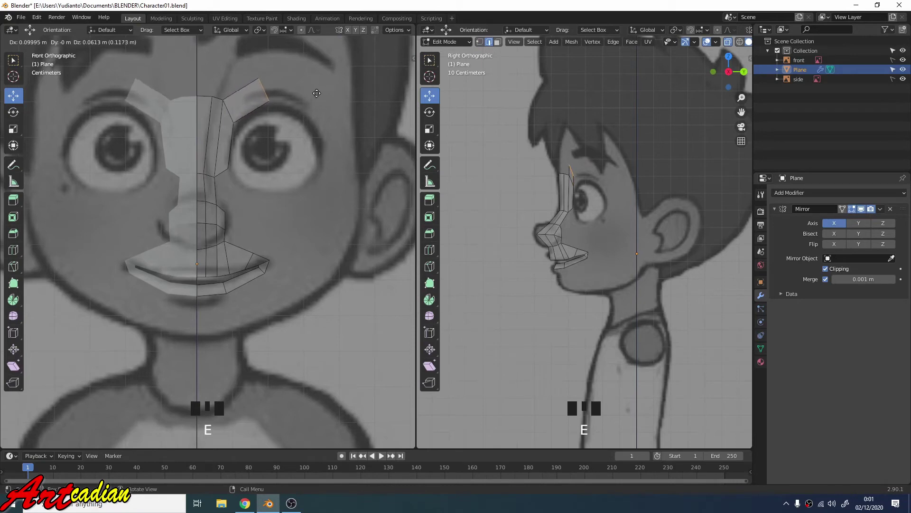
{"action": "key", "text": "r"}
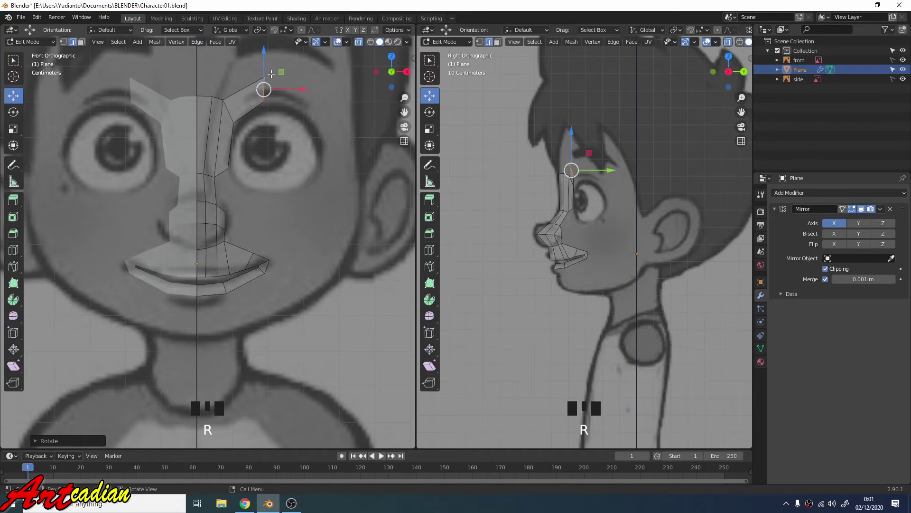
{"action": "left_click", "coordinate": [265, 57]}
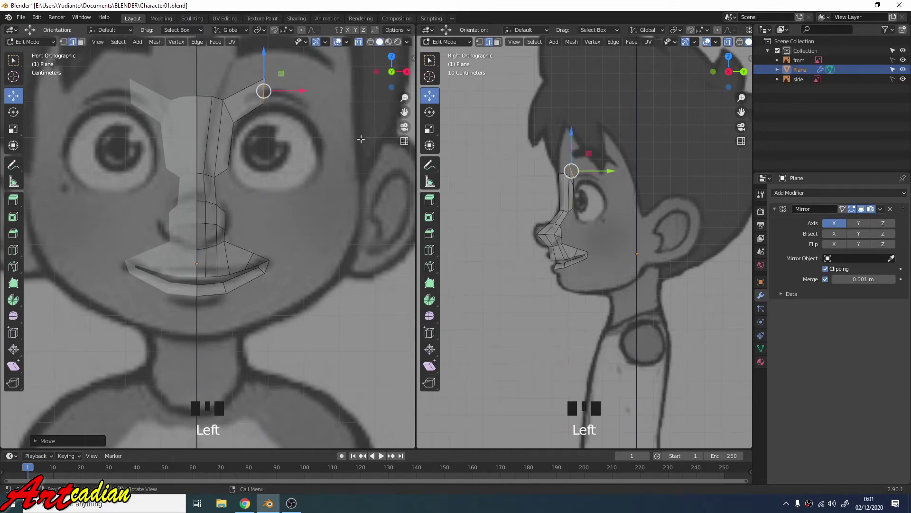
Extend and rotate the strip along the eyebrow and around the outer eye corner
{"action": "key", "text": "e"}
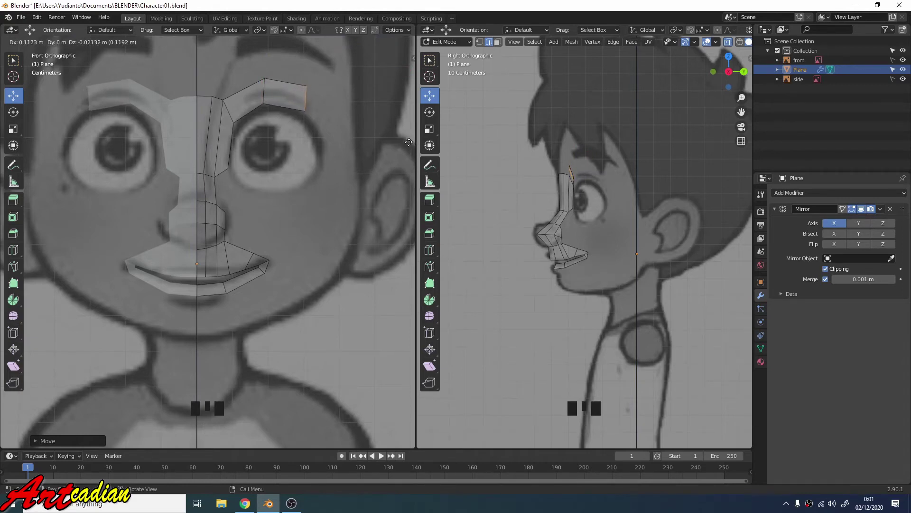
{"action": "key", "text": "r"}
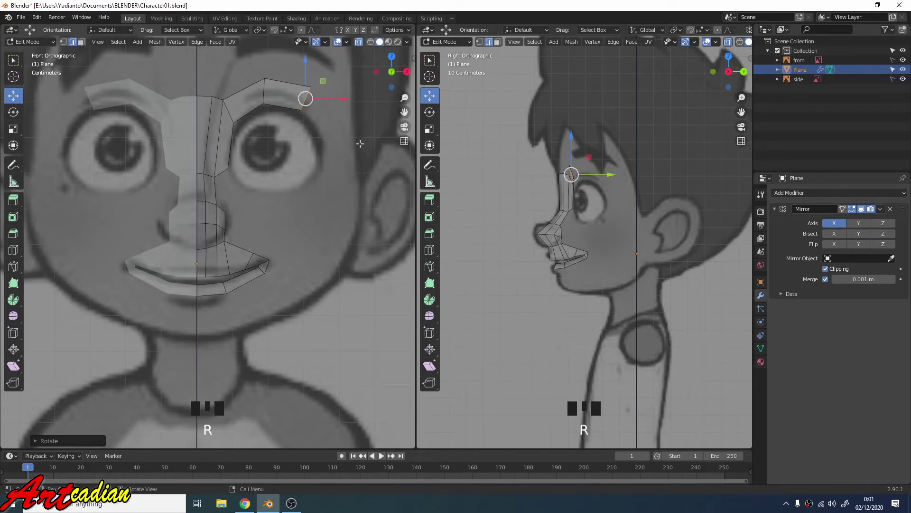
{"action": "key", "text": "e"}
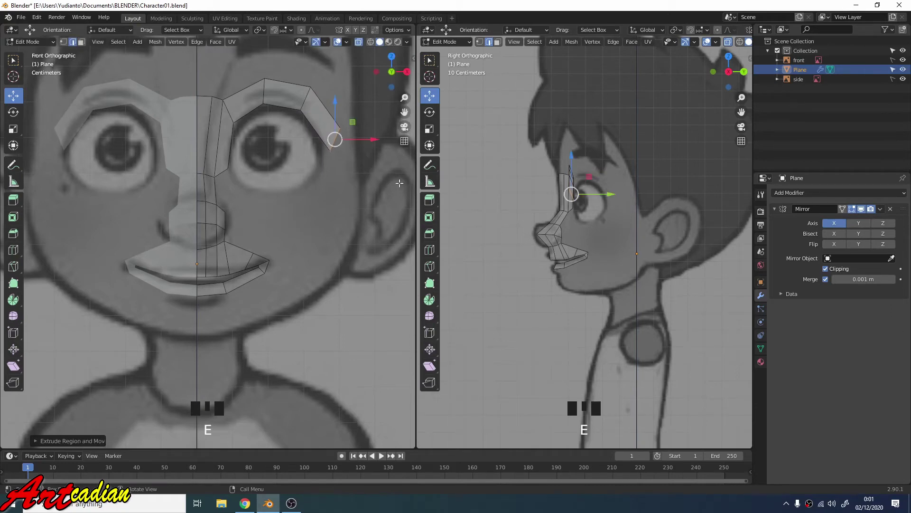
{"action": "key", "text": "r"}
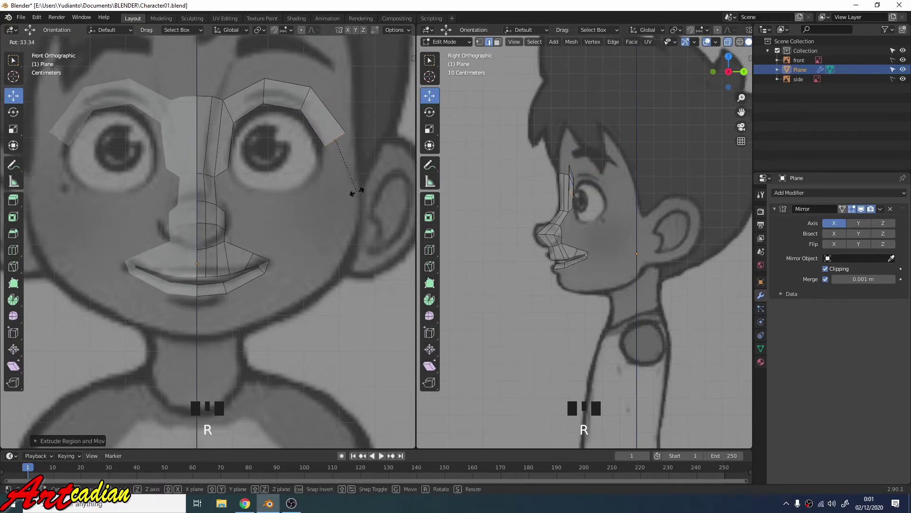
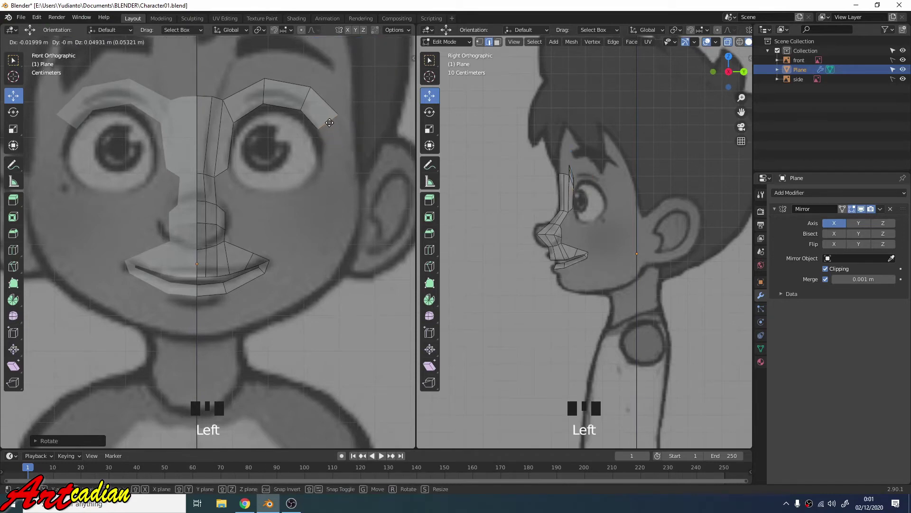
{"action": "key", "text": "r"}
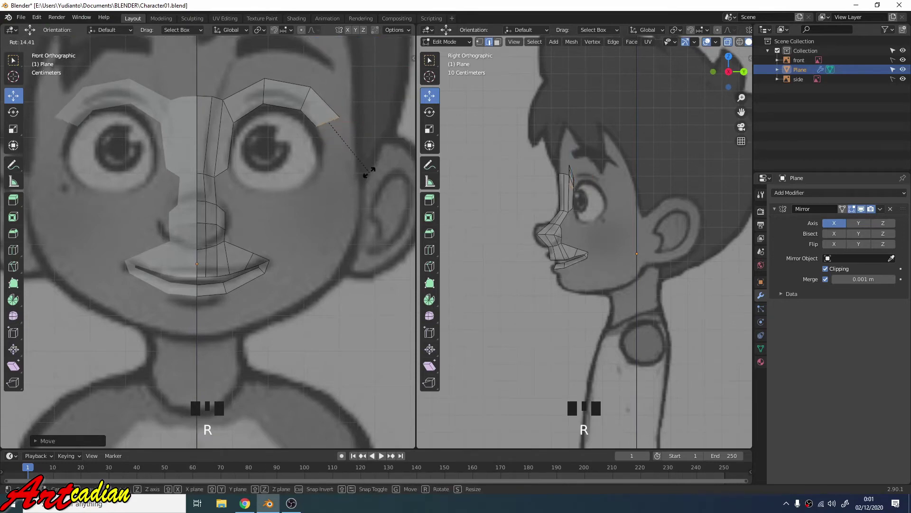
Continue the strip down the outer eye and underneath it back toward the nose
{"action": "key", "text": "e"}
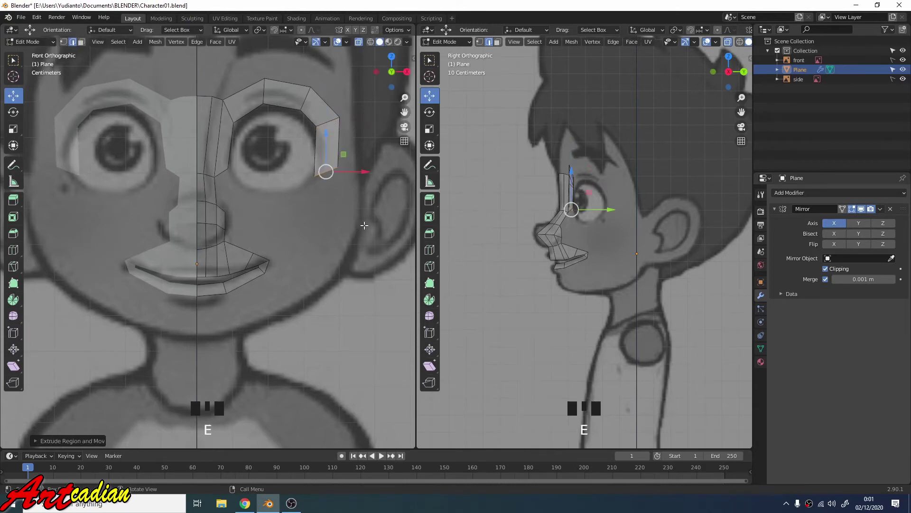
{"action": "key", "text": "r"}
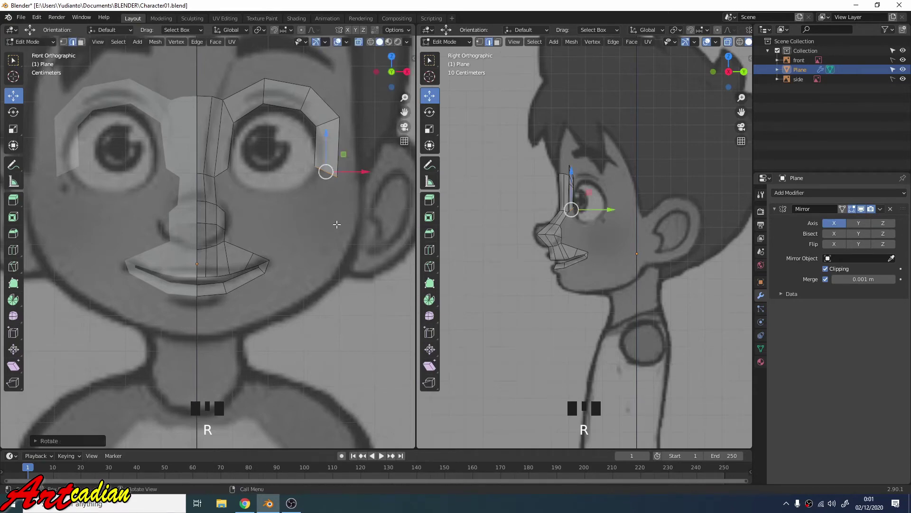
{"action": "key", "text": "e"}
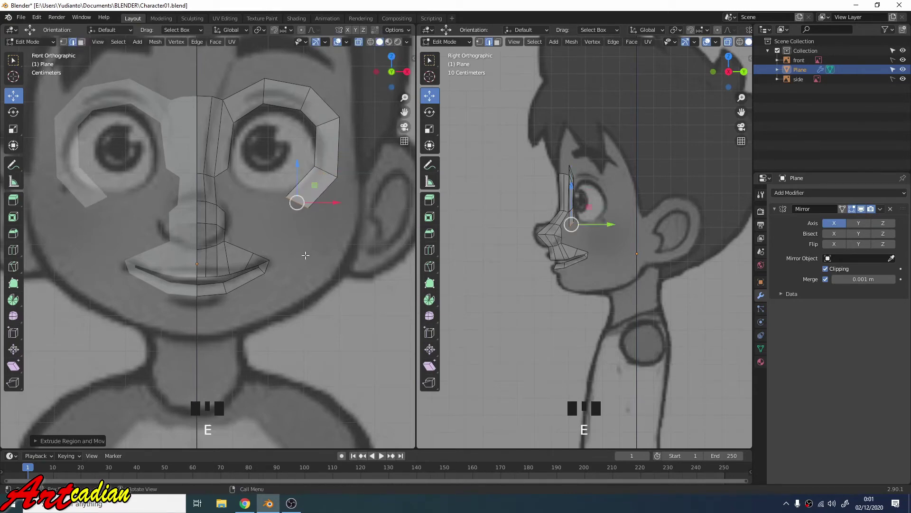
{"action": "key", "text": "r"}
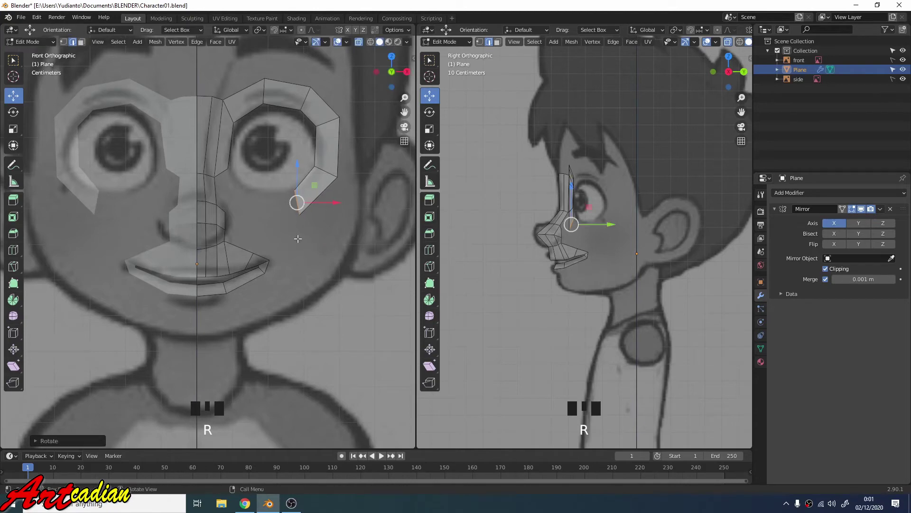
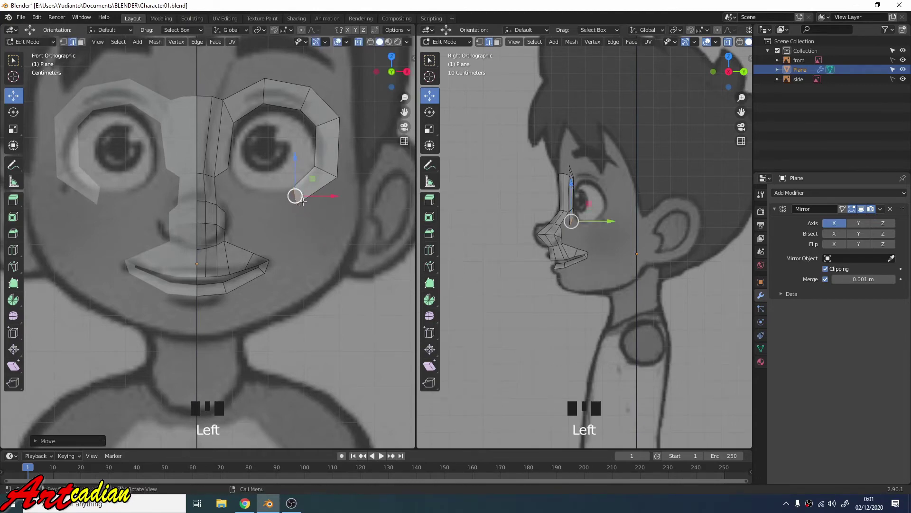
{"action": "key", "text": "e"}
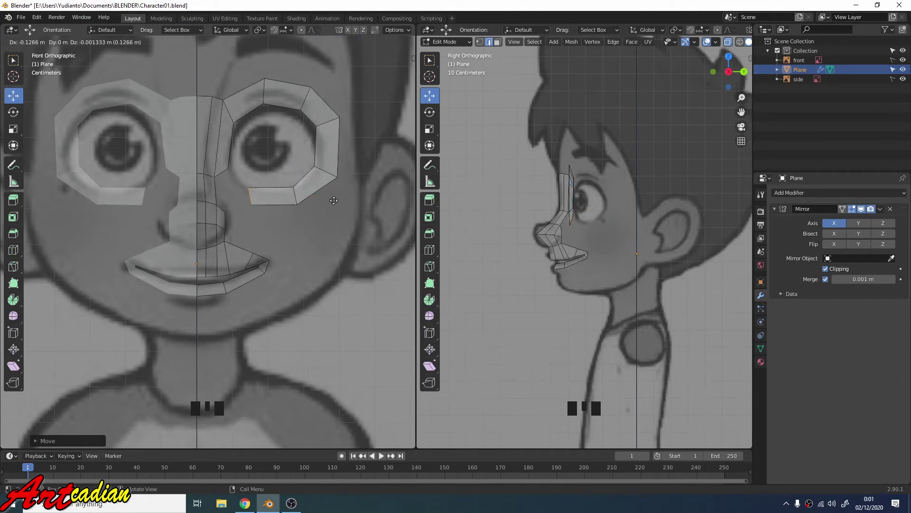
{"action": "key", "text": "r"}
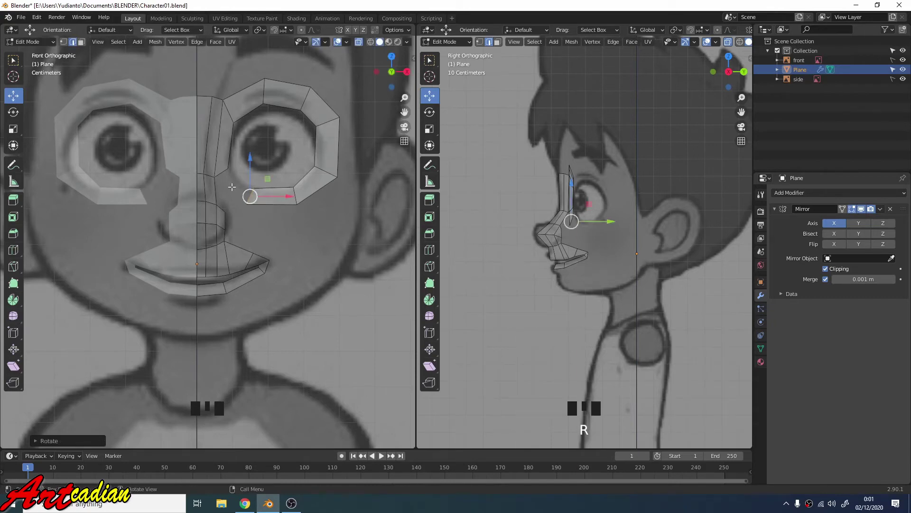
Close the eye loop beneath the eye by filling a face to its inner end
{"action": "left_click", "coordinate": [269, 214]}
{"action": "left_click", "coordinate": [255, 193]}
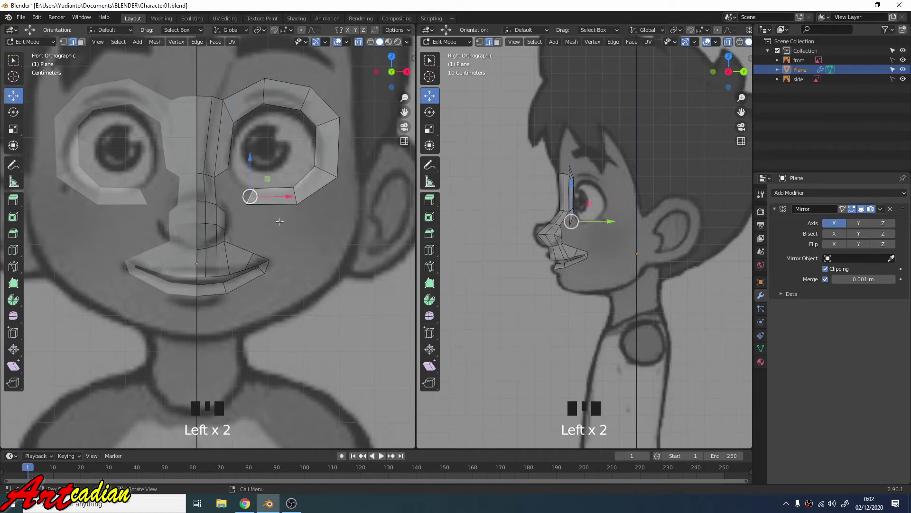
{"action": "left_click", "coordinate": [226, 170]}
{"action": "key", "text": "f"}
{"action": "key", "text": "1"}
Push the outer eye vertices back in depth and set the upper eye-ring edge in place
{"action": "key", "text": "Left"}
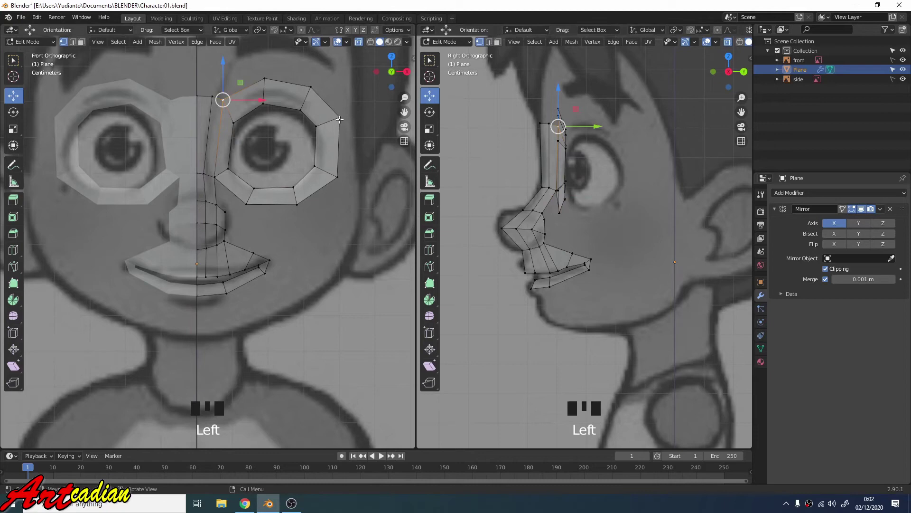
{"action": "key", "text": "Left"}
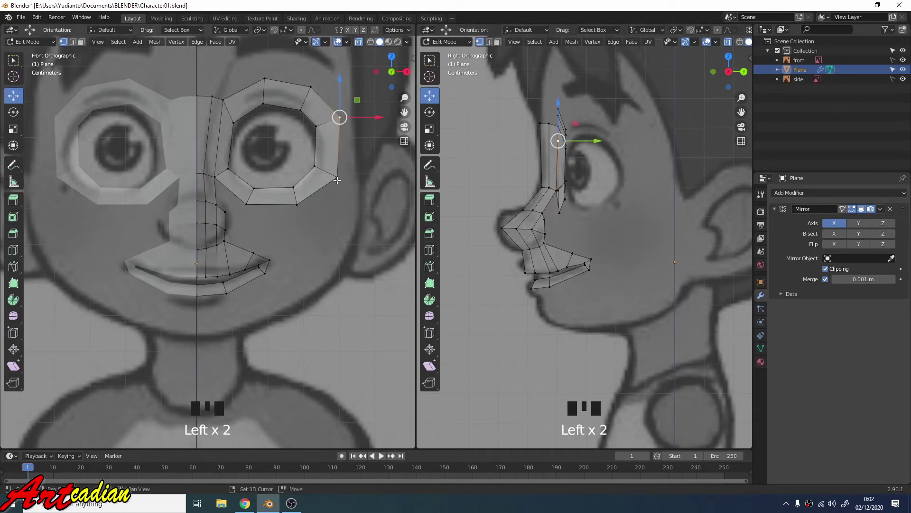
{"action": "key", "text": "shift+Left"}
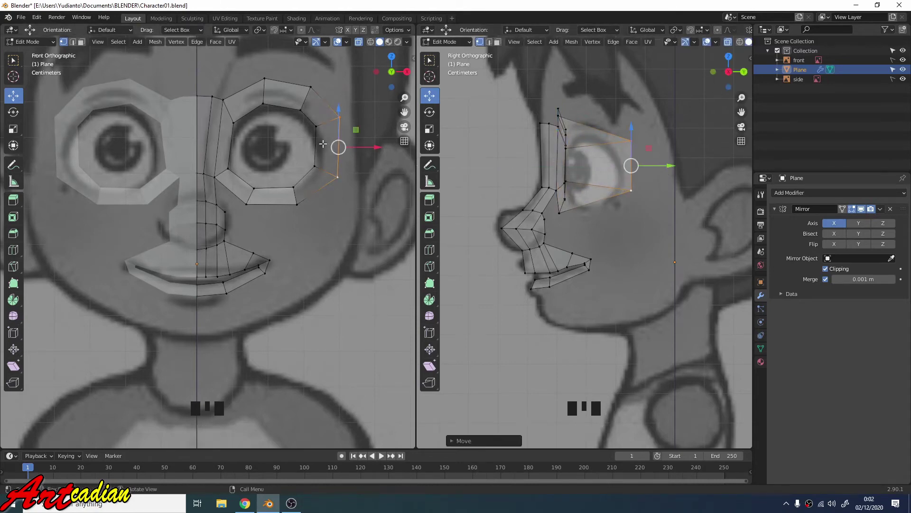
{"action": "key", "text": "Left"}
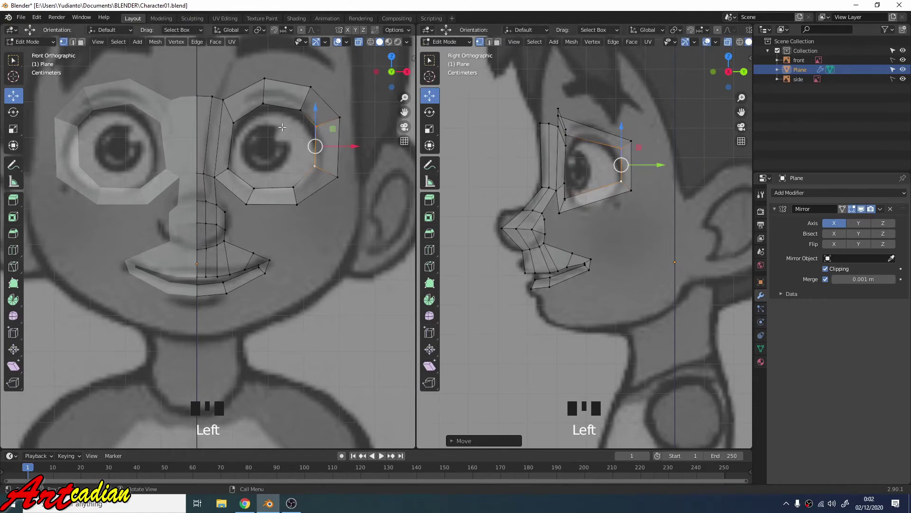
{"action": "left_click", "coordinate": [303, 107]}
{"action": "left_click", "coordinate": [315, 84]}
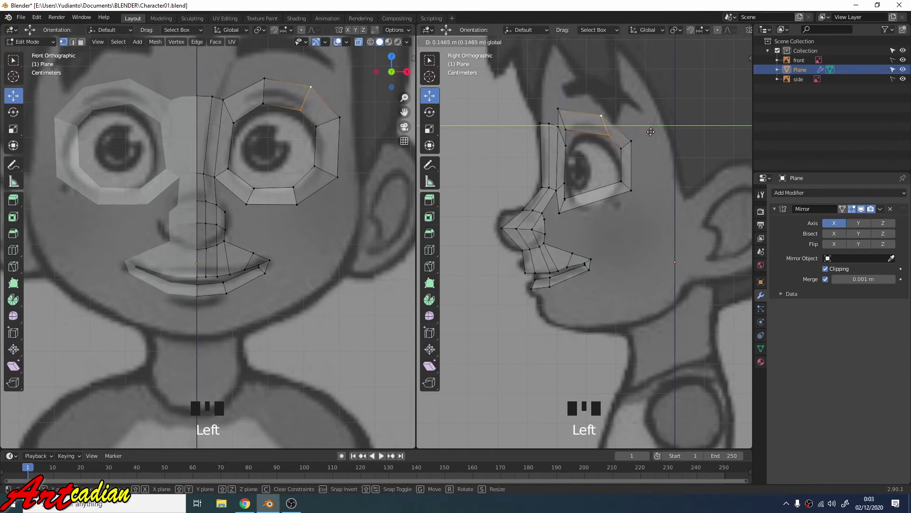
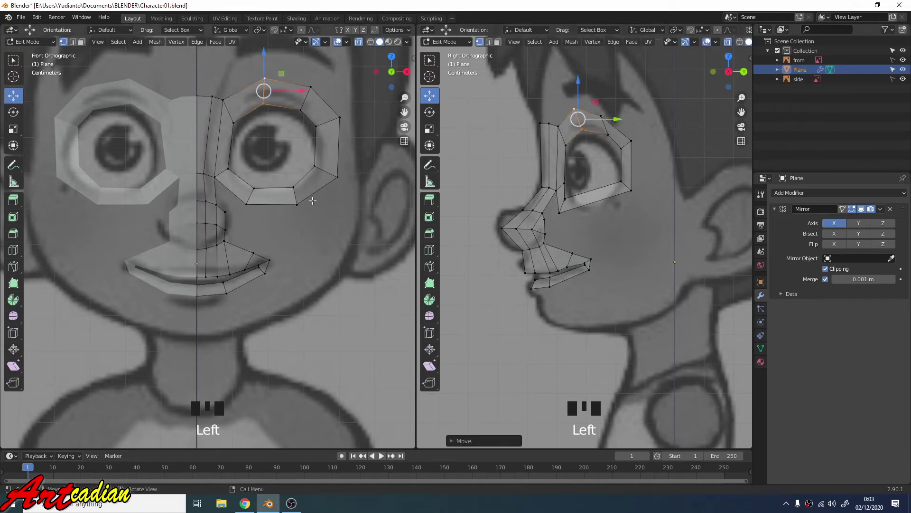
Set the lower eye-ring edge on the eye outline in the side view
{"action": "left_click", "coordinate": [298, 202]}
{"action": "left_click", "coordinate": [293, 182]}
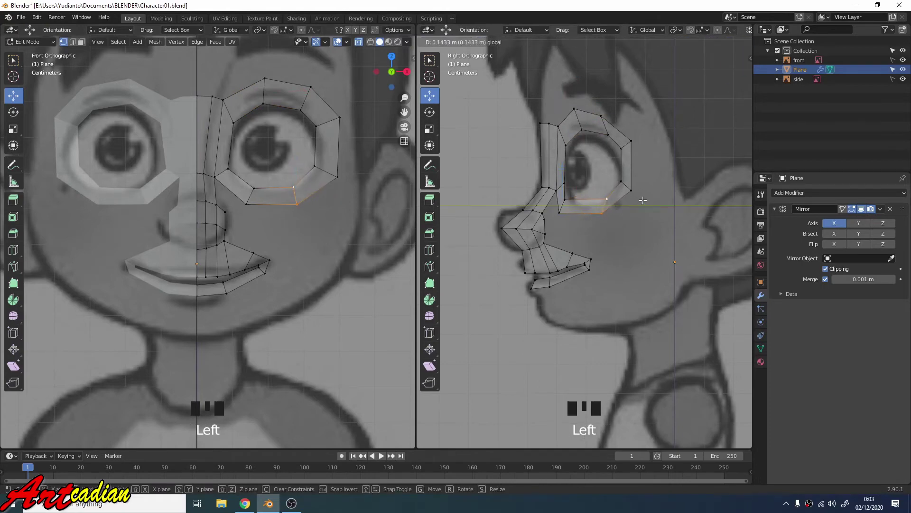
{"action": "left_click", "coordinate": [560, 211]}
{"action": "left_click", "coordinate": [566, 200]}
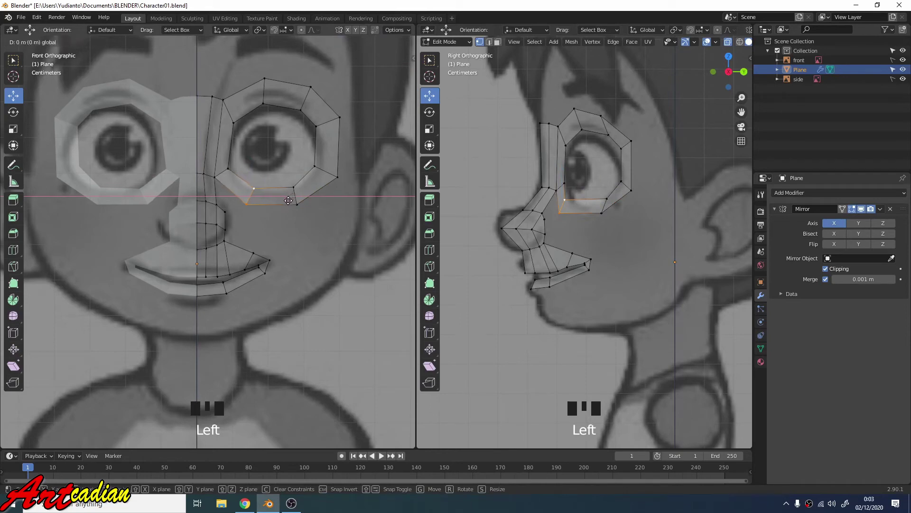
{"action": "left_click", "coordinate": [594, 204]}
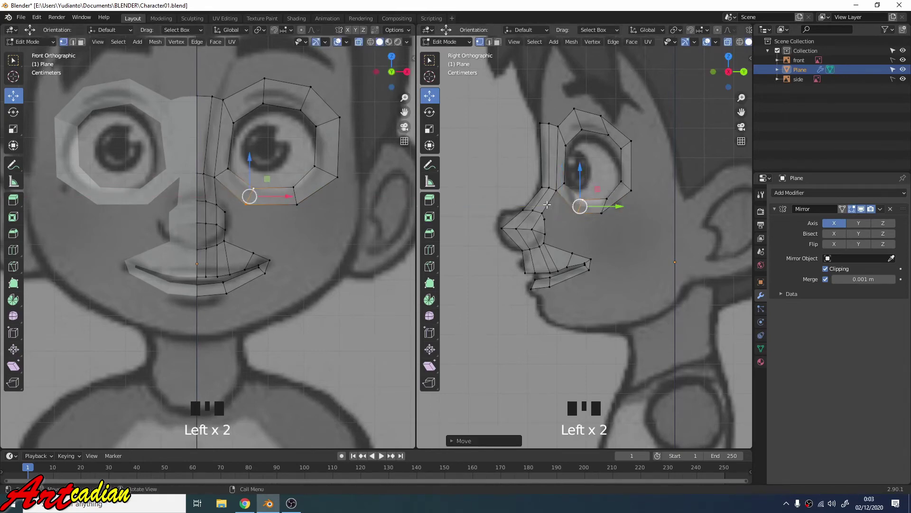
{"action": "left_click", "coordinate": [586, 171]}
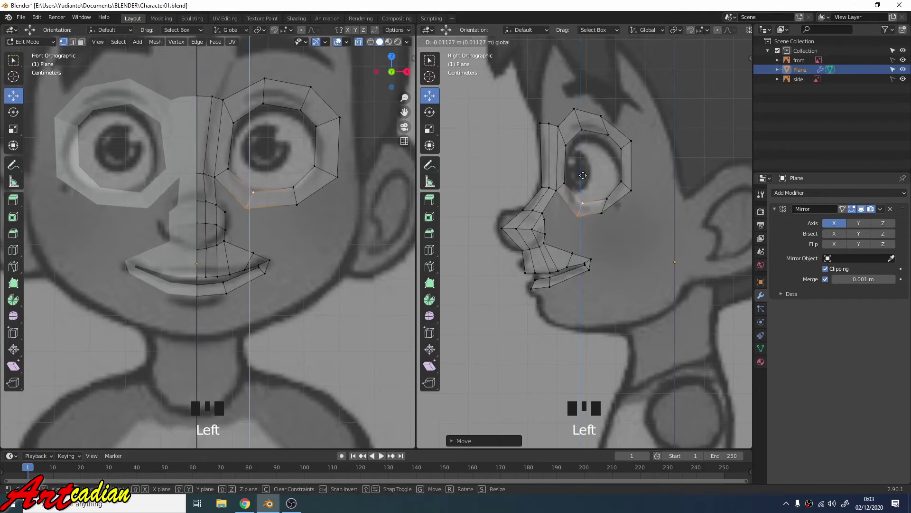
Move the upper outer eye-ring corner onto the eye outline
{"action": "scroll", "scroll_direction": "up", "scroll_amount": 3}
{"action": "left_click", "coordinate": [613, 112]}
{"action": "left_click", "coordinate": [617, 115]}
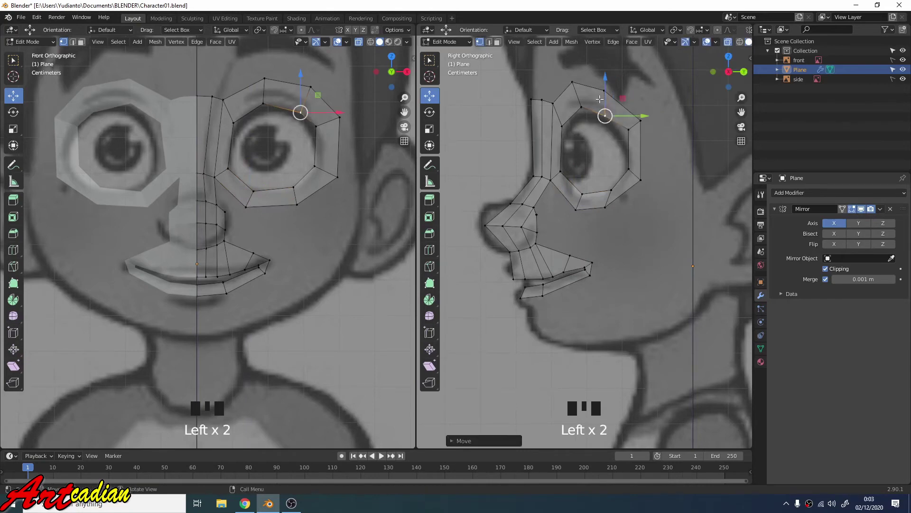
{"action": "left_click", "coordinate": [611, 87]}
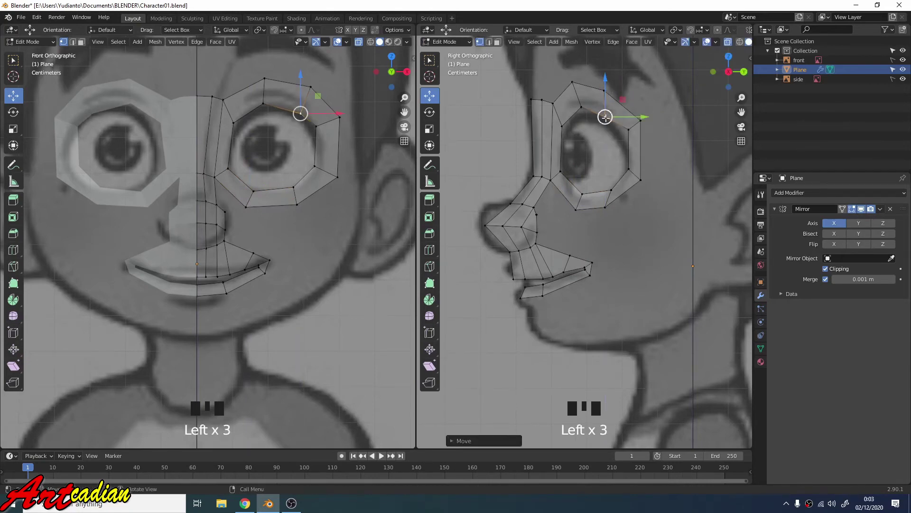
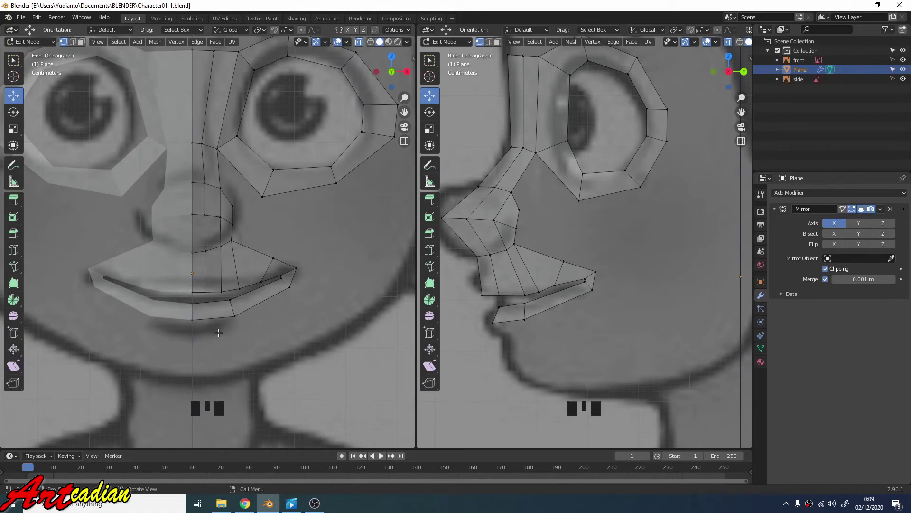
Extrude the mouth's outer edge into a new ring of faces and scale it outward
{"action": "key", "text": "2"}
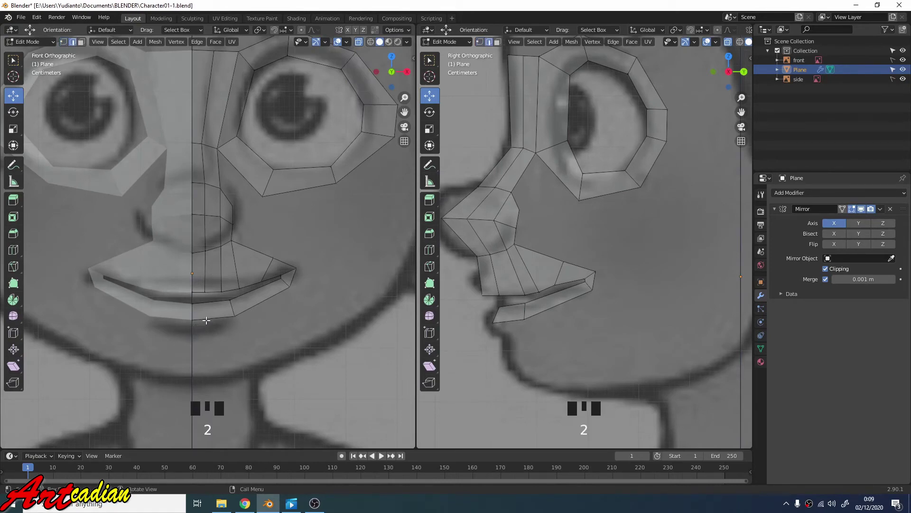
{"action": "left_click", "coordinate": [214, 315]}
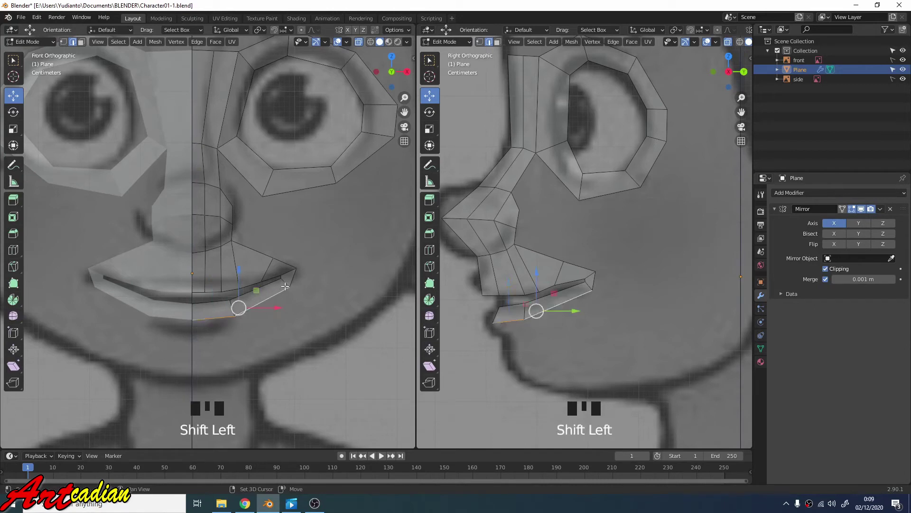
{"action": "left_click", "coordinate": [293, 278]}
{"action": "left_click", "coordinate": [287, 259]}
{"action": "left_click", "coordinate": [265, 253]}
{"action": "key", "text": "e"}
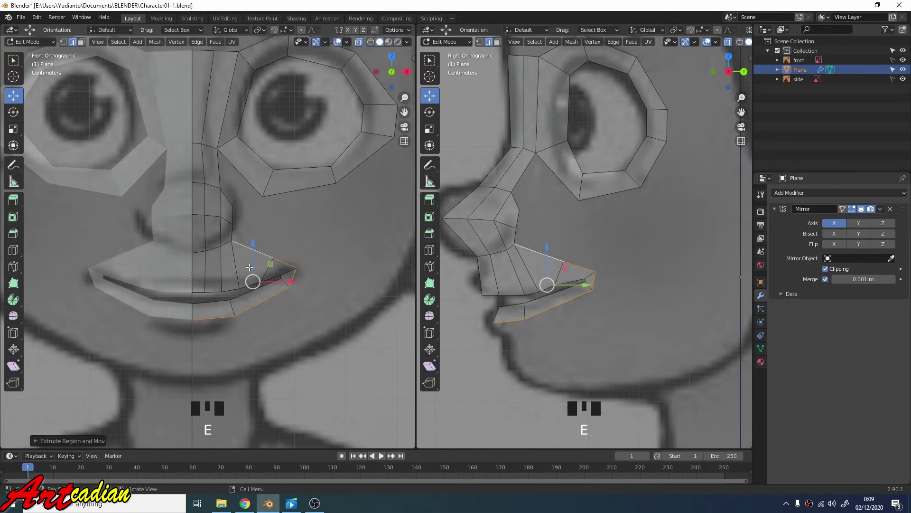
{"action": "key", "text": "s"}
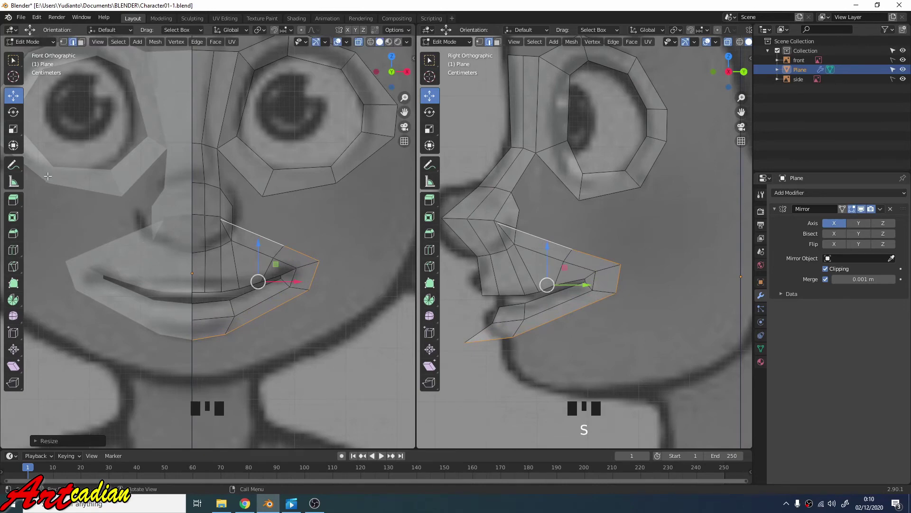
{"action": "key", "text": "1"}
Move the ring's top vertex beside the nose and merge it At First into the nose vertex
{"action": "key", "text": "Left"}
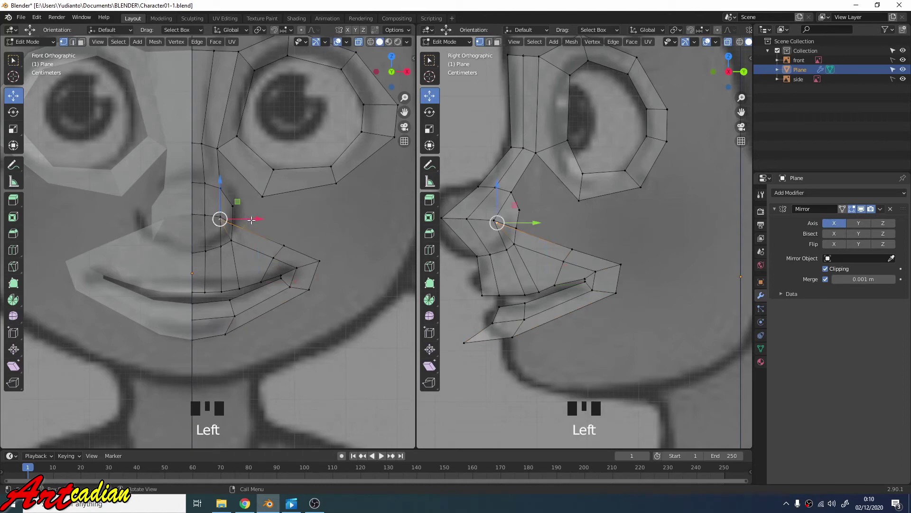
{"action": "key", "text": "Left"}
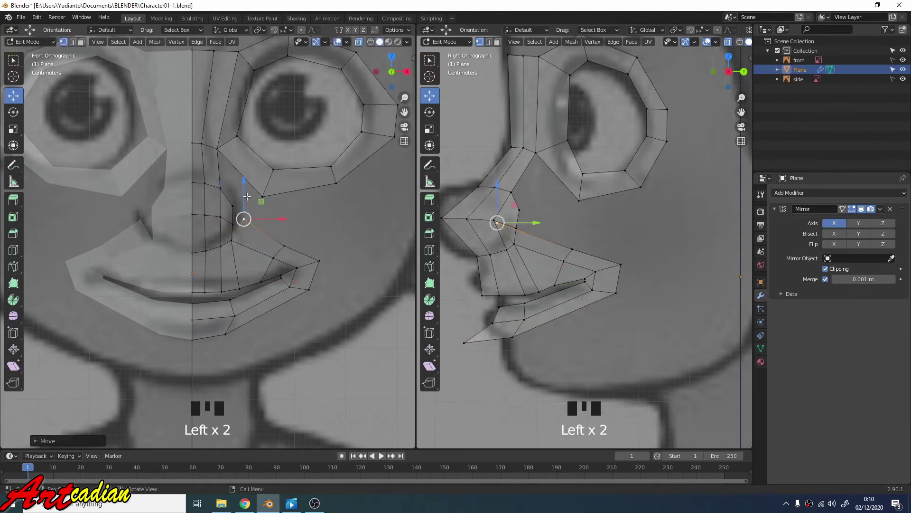
{"action": "key", "text": "Left"}
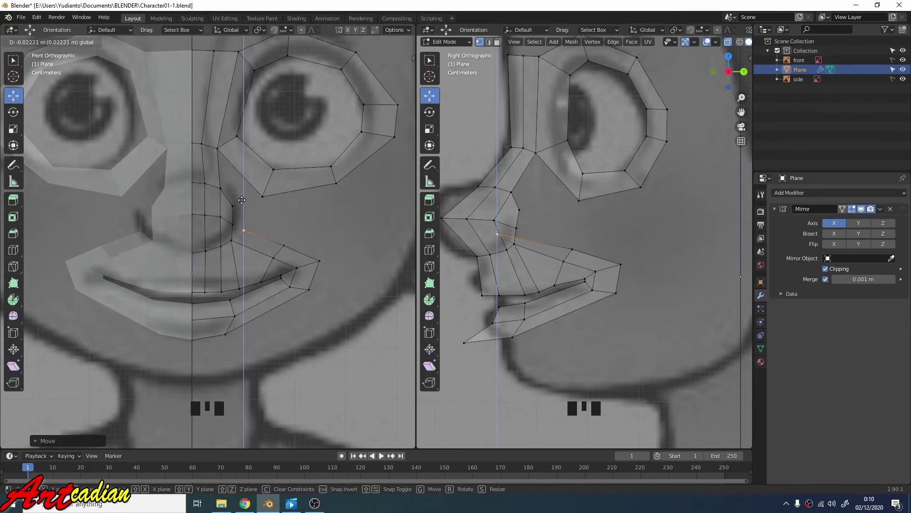
{"action": "key", "text": "Left"}
{"action": "scroll", "scroll_direction": "up", "scroll_amount": 3}
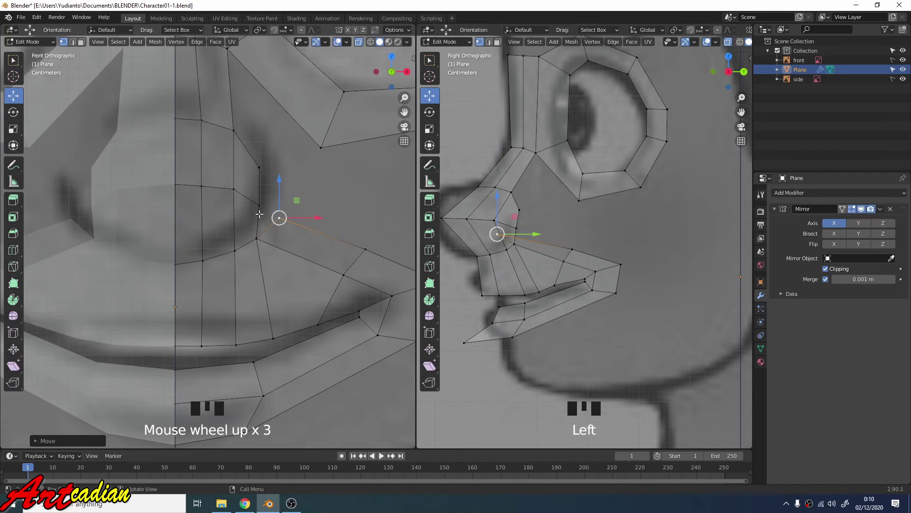
{"action": "key", "text": "shift+Left"}
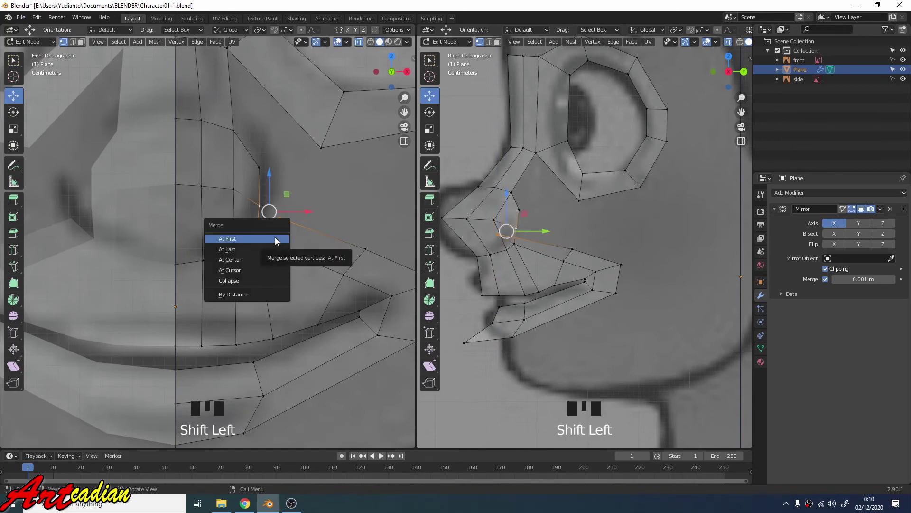
{"action": "key", "text": "m"}
{"action": "scroll", "scroll_direction": "down", "scroll_amount": 3}
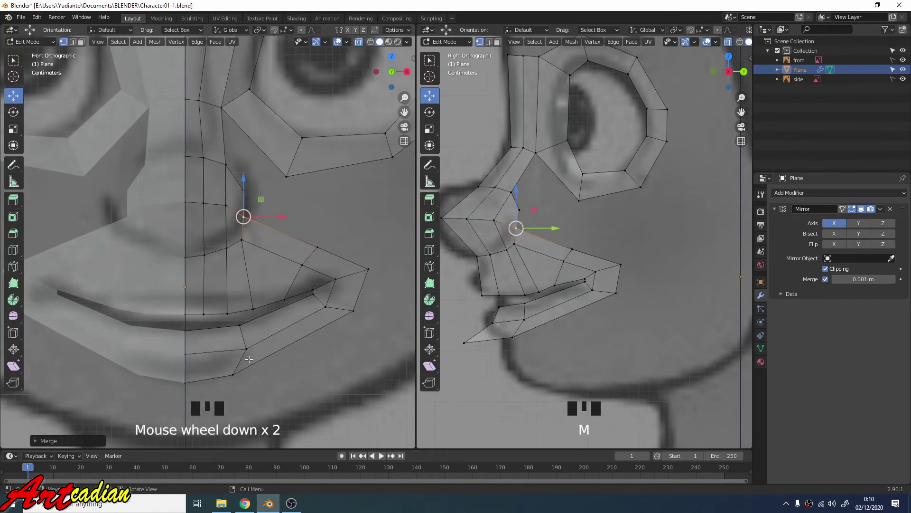
Adjust the lower mouth vertices in the side view, then revert the recent mouth-ring edits
{"action": "scroll", "scroll_direction": "up", "scroll_amount": 3}
{"action": "left_click", "coordinate": [497, 355]}
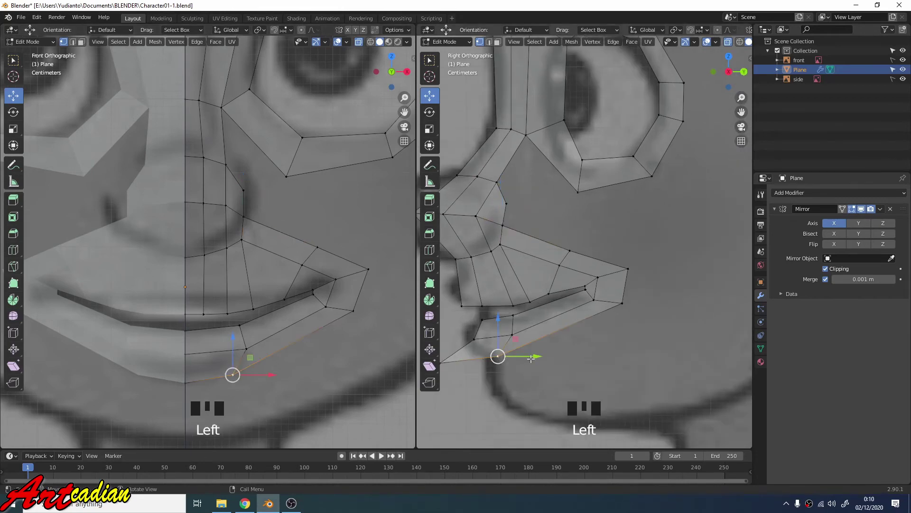
{"action": "left_click", "coordinate": [538, 357]}
{"action": "scroll", "scroll_direction": "down", "scroll_amount": 3}
{"action": "left_click", "coordinate": [471, 341]}
{"action": "left_click", "coordinate": [512, 340]}
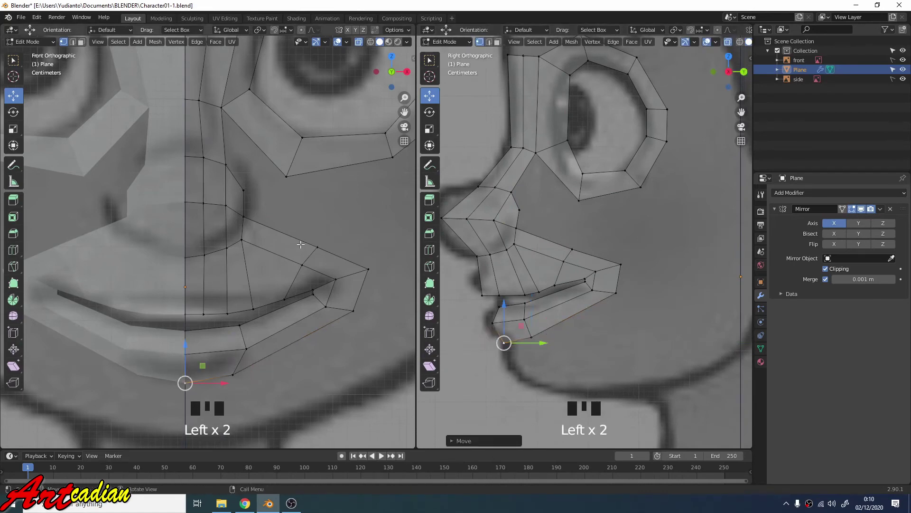
{"action": "scroll", "scroll_direction": "down", "scroll_amount": 3}
{"action": "scroll", "scroll_direction": "down", "scroll_amount": 3}
{"action": "scroll", "scroll_direction": "up", "scroll_amount": 3}
{"action": "key", "text": "2"}
Re-extrude the mouth's outer edge into a ring of faces and scale it outward
{"action": "left_click", "coordinate": [213, 335]}
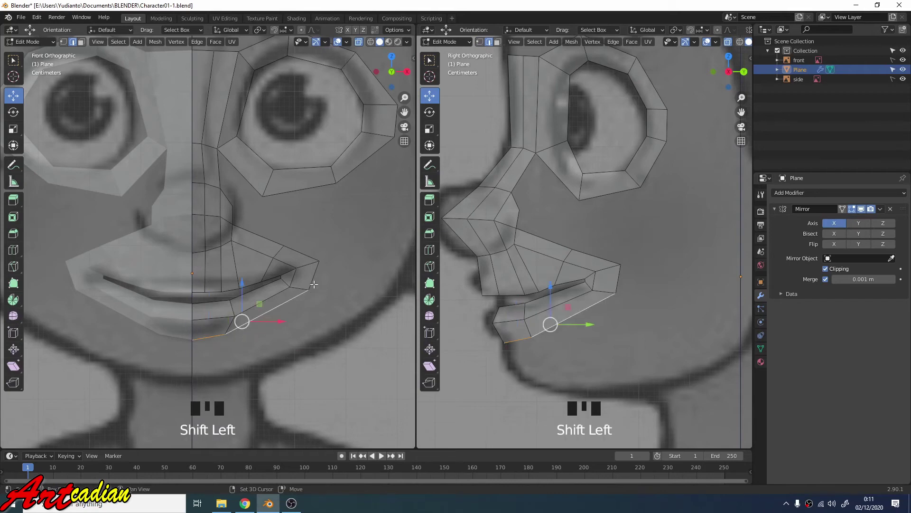
{"action": "left_click", "coordinate": [310, 274]}
{"action": "left_click", "coordinate": [299, 249]}
{"action": "left_click", "coordinate": [270, 233]}
{"action": "key", "text": "e"}
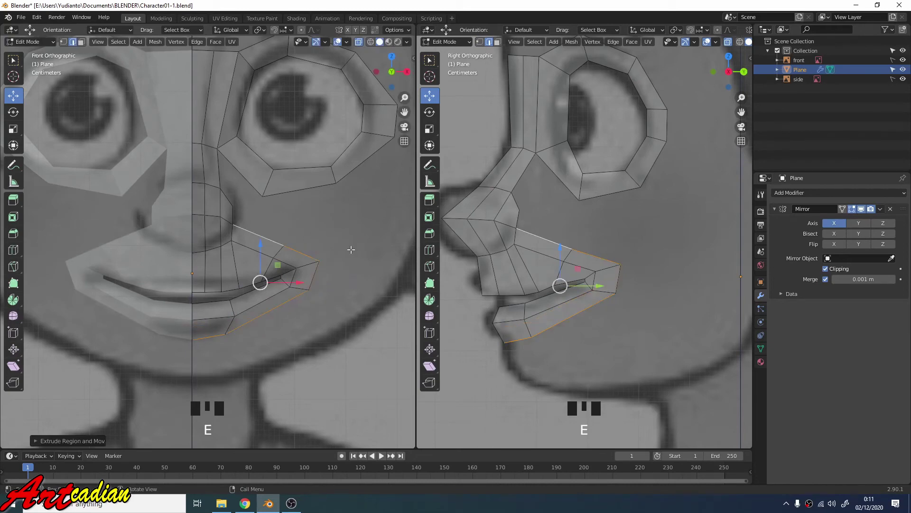
{"action": "key", "text": "s"}
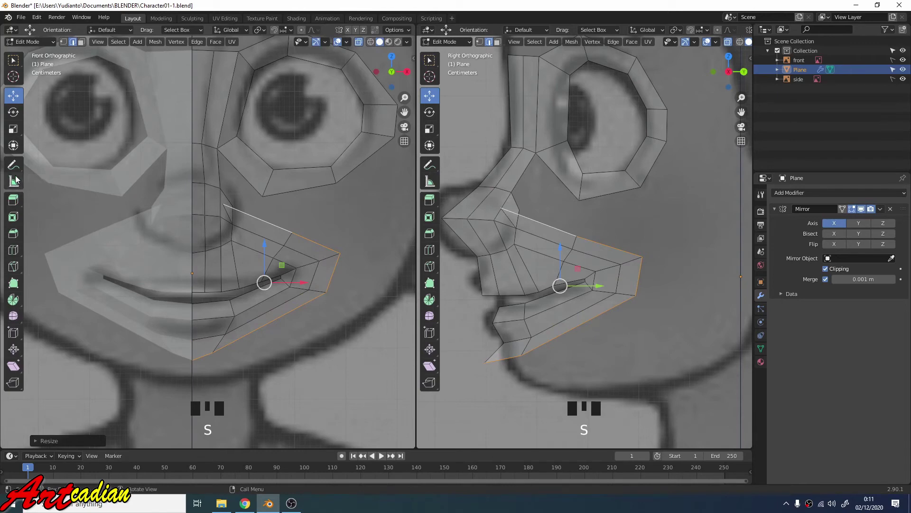
{"action": "key", "text": "1"}
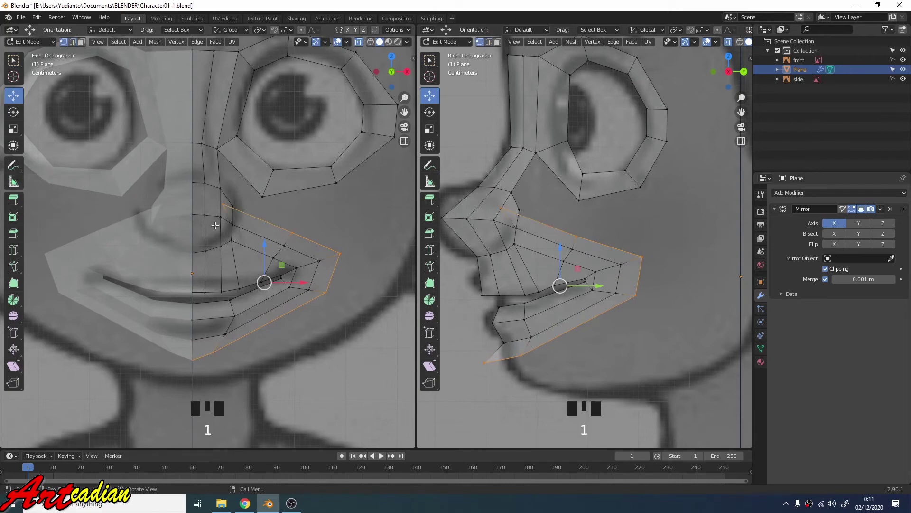
Place the ring's top vertex beside the nose and merge it with the neighbouring nose vertex
{"action": "left_click", "coordinate": [221, 202]}
{"action": "left_click", "coordinate": [257, 206]}
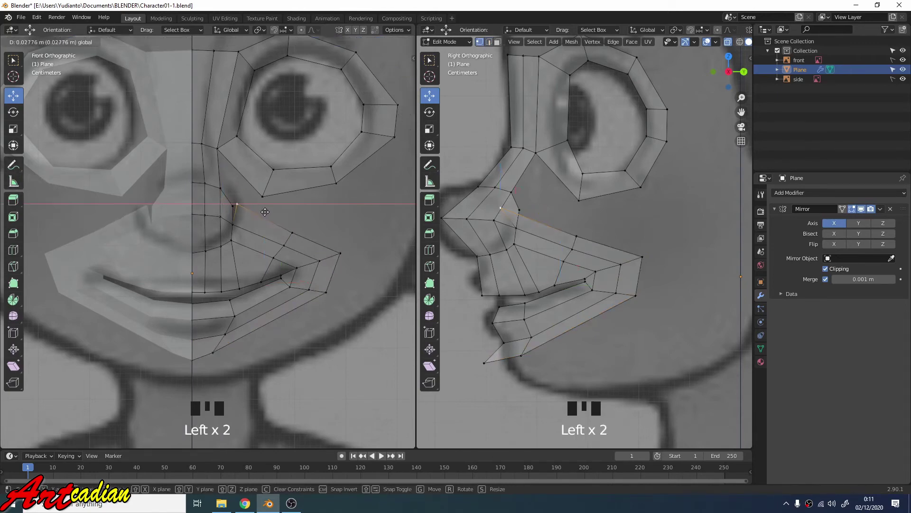
{"action": "left_click", "coordinate": [242, 183]}
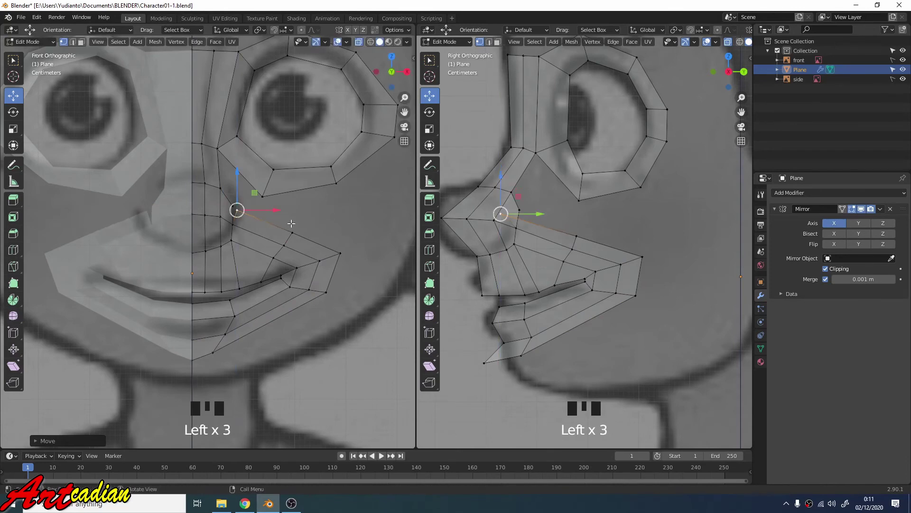
{"action": "scroll", "scroll_direction": "up", "scroll_amount": 3}
{"action": "left_click", "coordinate": [301, 215]}
{"action": "left_click", "coordinate": [256, 211]}
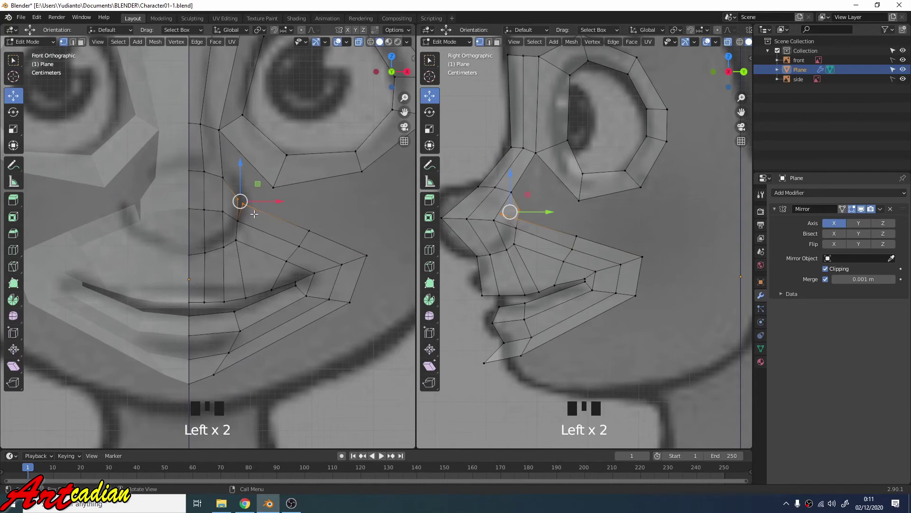
{"action": "key", "text": "m"}
{"action": "scroll", "scroll_direction": "down", "scroll_amount": 3}
{"action": "scroll", "scroll_direction": "up", "scroll_amount": 3}
{"action": "scroll", "scroll_direction": "up", "scroll_amount": 3}
Set the ring's lower chin vertex back along the side-profile reference
{"action": "left_click", "coordinate": [512, 215]}
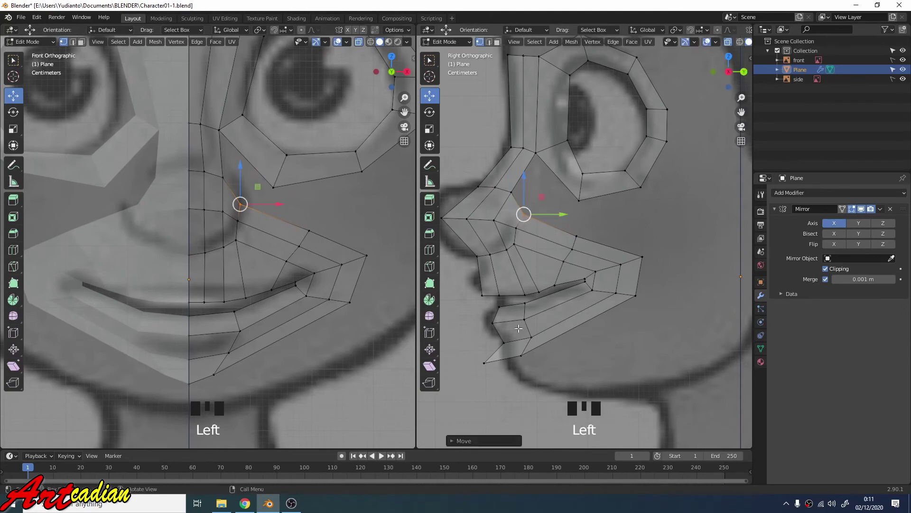
{"action": "left_click", "coordinate": [524, 355]}
{"action": "left_click", "coordinate": [535, 354]}
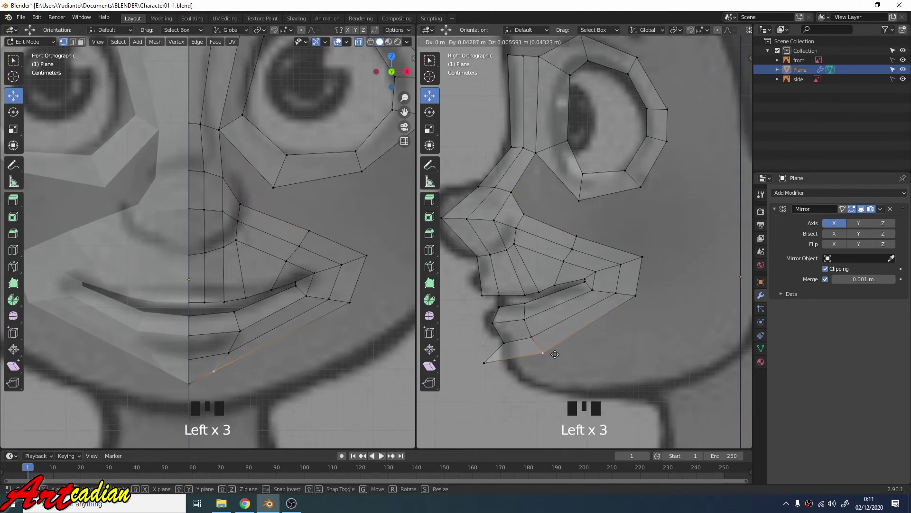
{"action": "left_click", "coordinate": [491, 361]}
{"action": "left_click", "coordinate": [487, 361]}
{"action": "left_click", "coordinate": [485, 363]}
{"action": "left_click", "coordinate": [496, 365]}
Position the lower lip and chin vertices of the ring in the front view
{"action": "left_click", "coordinate": [219, 367]}
{"action": "left_click", "coordinate": [224, 368]}
{"action": "left_click", "coordinate": [234, 348]}
{"action": "left_click", "coordinate": [251, 352]}
{"action": "left_click", "coordinate": [242, 370]}
{"action": "left_click", "coordinate": [240, 370]}
{"action": "left_click", "coordinate": [236, 371]}
{"action": "left_click", "coordinate": [235, 370]}
{"action": "left_click", "coordinate": [250, 370]}
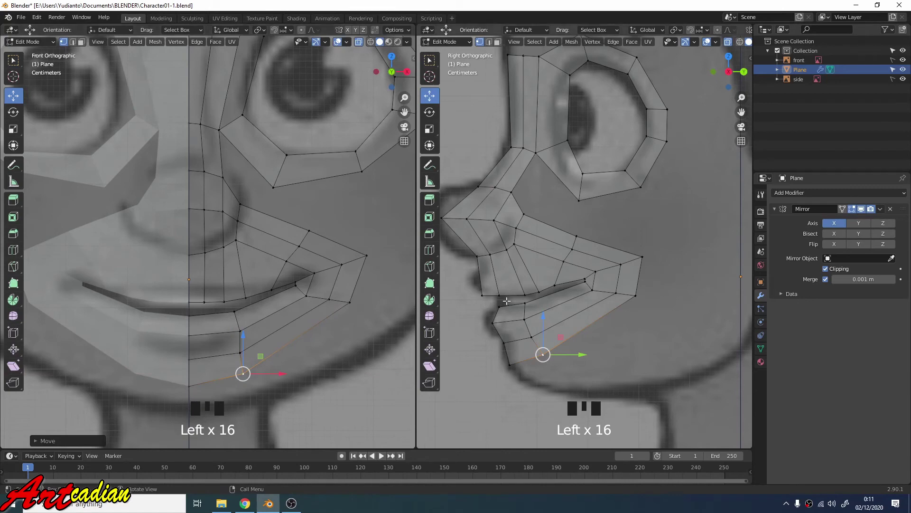
{"action": "scroll", "scroll_direction": "down", "scroll_amount": 3}
{"action": "scroll", "scroll_direction": "up", "scroll_amount": 3}
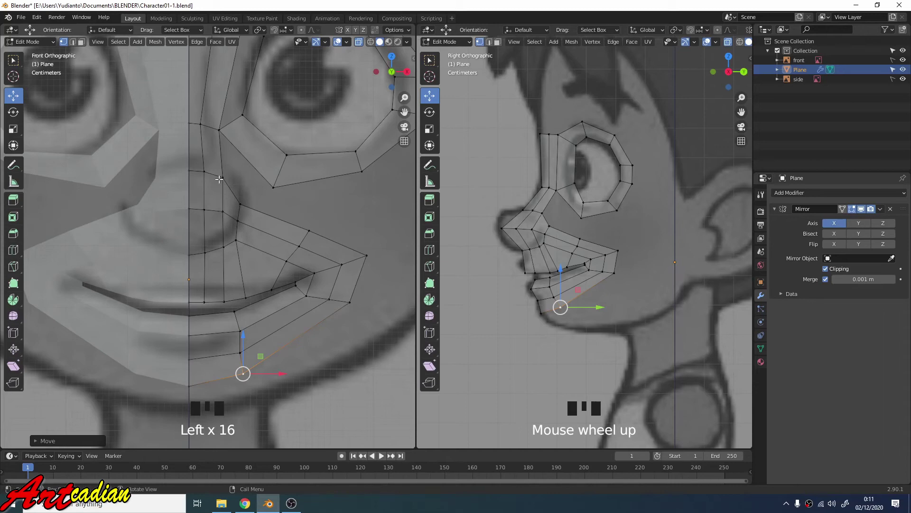
Fill a face bridging the vertices beside the nose to the eye ring
{"action": "key", "text": "2"}
{"action": "left_click", "coordinate": [228, 186]}
{"action": "left_click", "coordinate": [232, 184]}
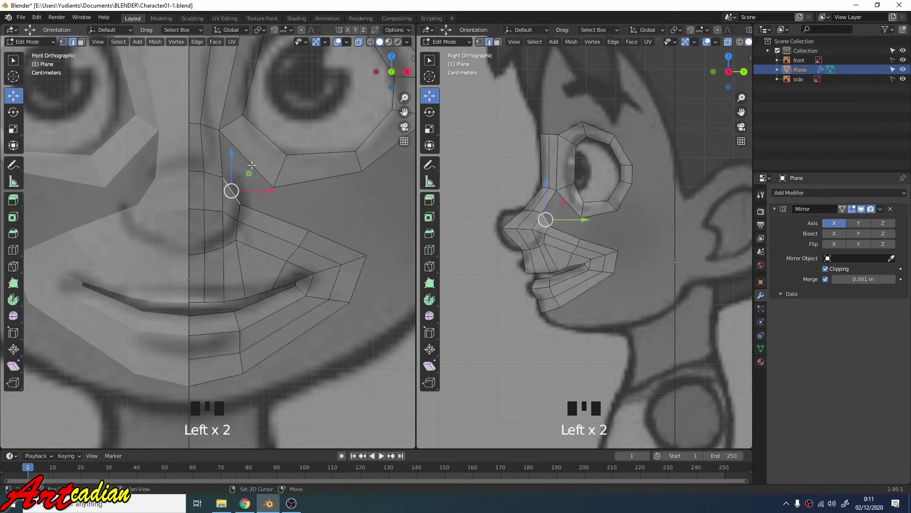
{"action": "left_click", "coordinate": [252, 163]}
{"action": "key", "text": "f"}
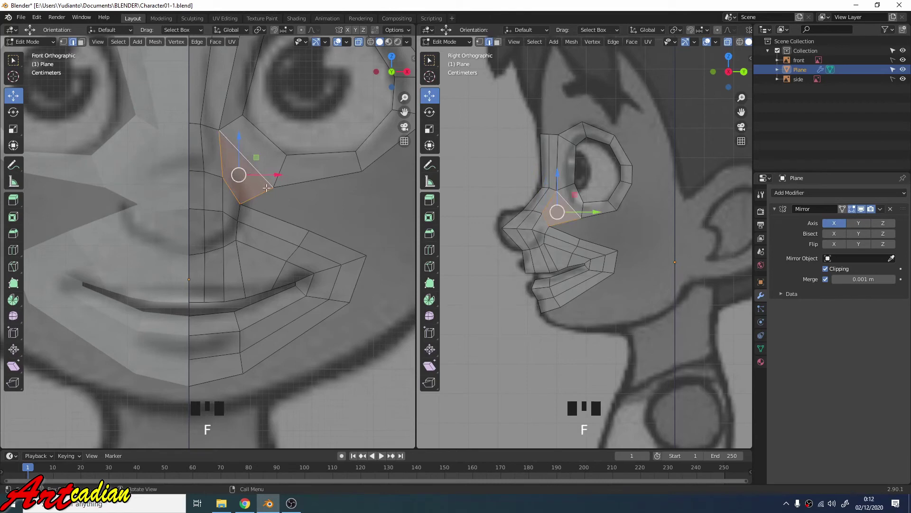
{"action": "key", "text": "1"}
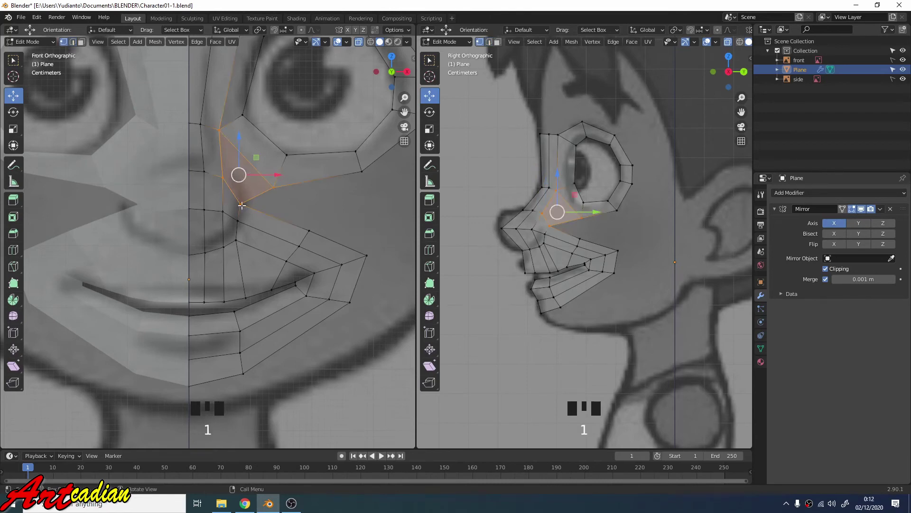
Fill a cheek face joining the eye ring's lower edge to the outer mouth ring
{"action": "left_click", "coordinate": [243, 203]}
{"action": "left_click", "coordinate": [256, 206]}
{"action": "left_click", "coordinate": [273, 186]}
{"action": "left_click", "coordinate": [271, 182]}
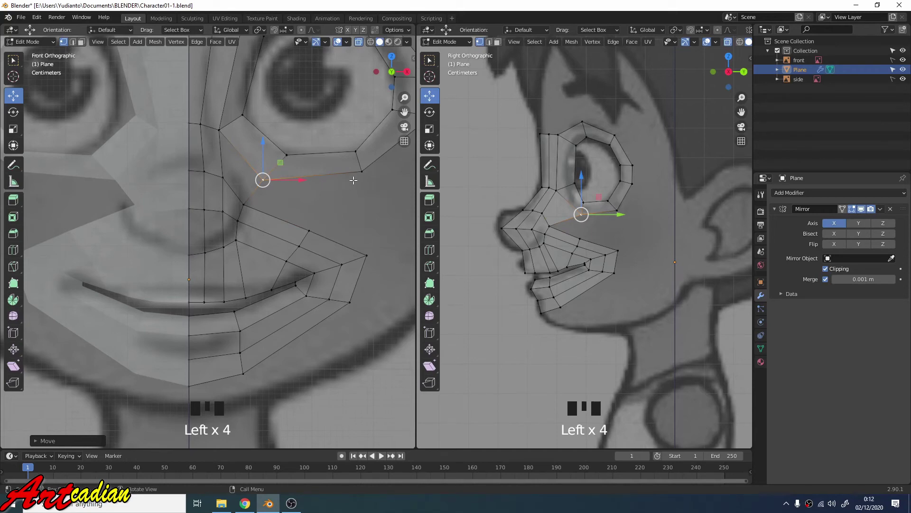
{"action": "scroll", "scroll_direction": "down", "scroll_amount": 3}
{"action": "scroll", "scroll_direction": "up", "scroll_amount": 3}
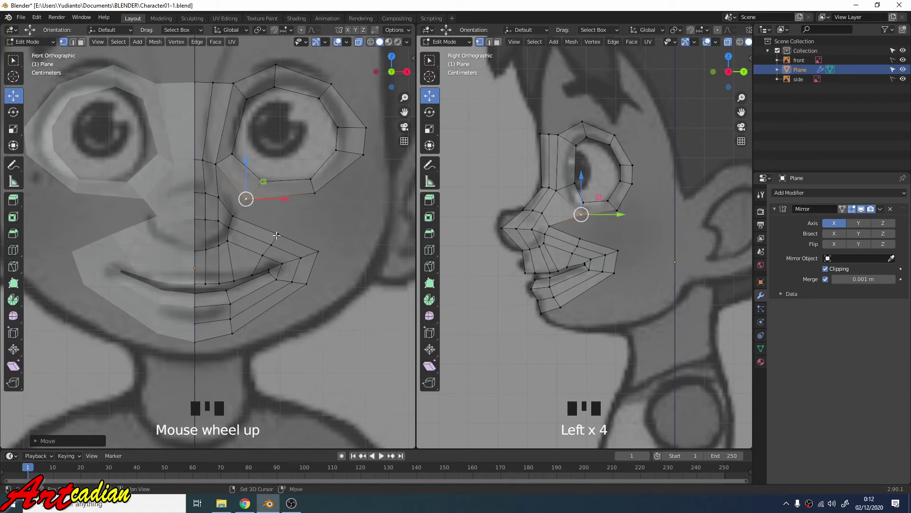
{"action": "left_click", "coordinate": [237, 217]}
{"action": "left_click", "coordinate": [281, 229]}
{"action": "key", "text": "shift+Left"}
{"action": "key", "text": "f"}
Extend the jaw edge downward toward the chin and set its position
{"action": "scroll", "scroll_direction": "down", "scroll_amount": 3}
{"action": "scroll", "scroll_direction": "up", "scroll_amount": 3}
{"action": "scroll", "scroll_direction": "down", "scroll_amount": 3}
{"action": "key", "text": "Left"}
{"action": "key", "text": "2"}
{"action": "key", "text": "Left"}
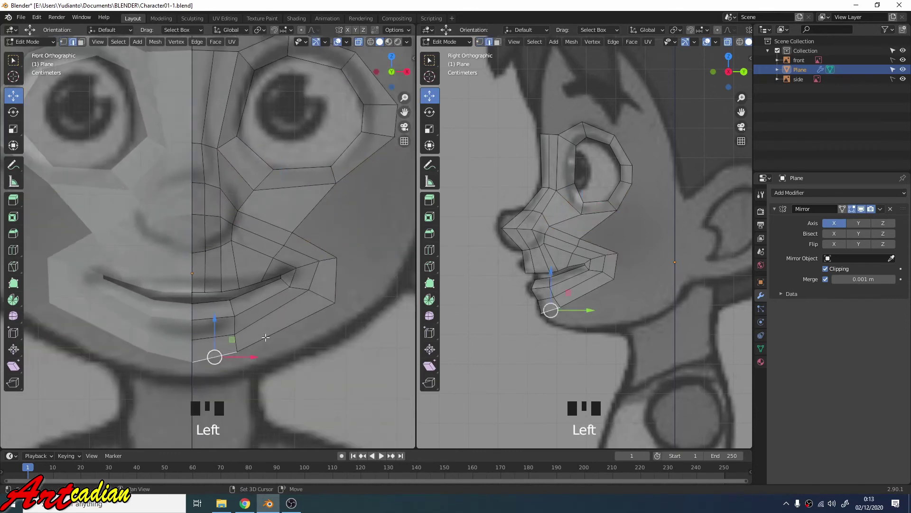
{"action": "key", "text": "shift+Left"}
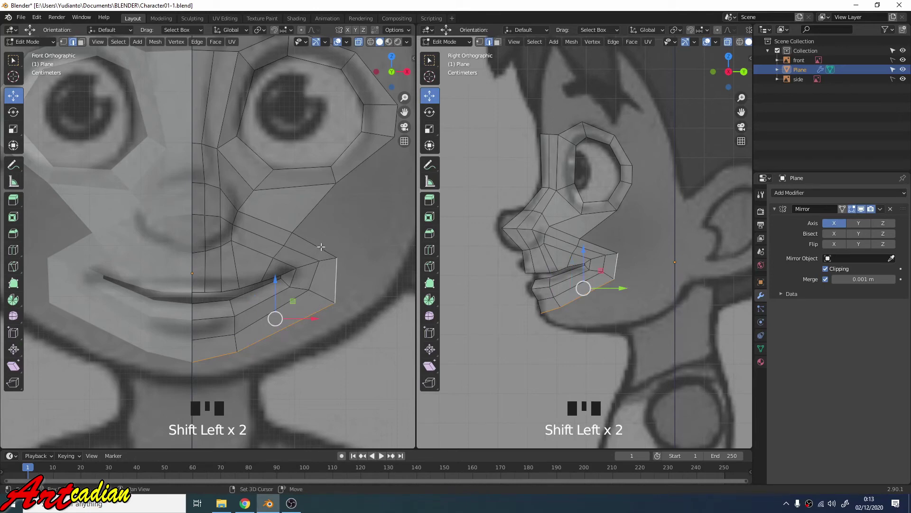
Extrude the outer lip edges into a new row of cheek faces and scale it larger
{"action": "key", "text": "shift+Left"}
{"action": "key", "text": "e"}
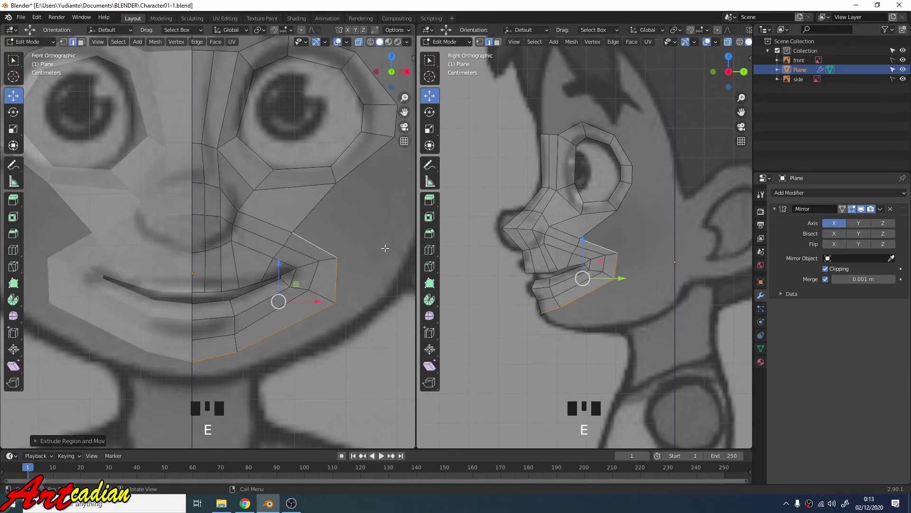
{"action": "key", "text": "s"}
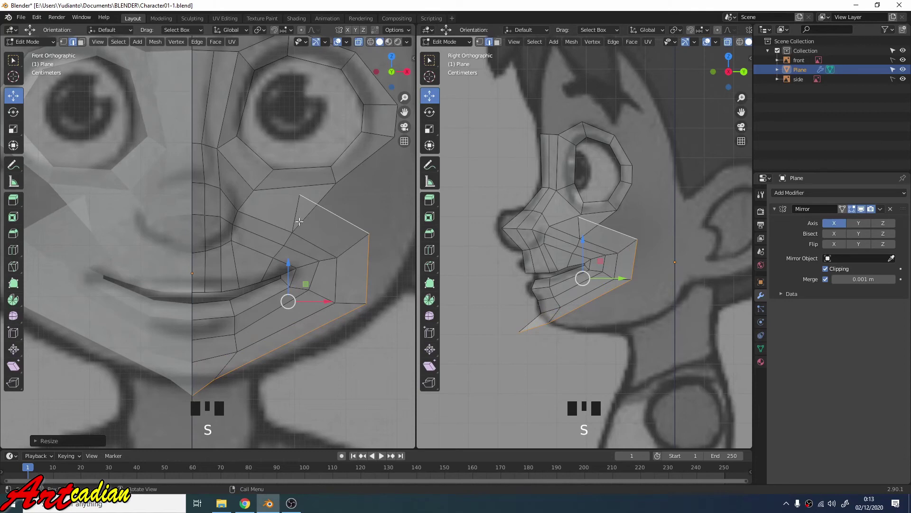
{"action": "key", "text": "1"}
Connect the new cheek row's upper vertex to the eye ring
{"action": "left_click", "coordinate": [304, 194]}
{"action": "left_click", "coordinate": [316, 195]}
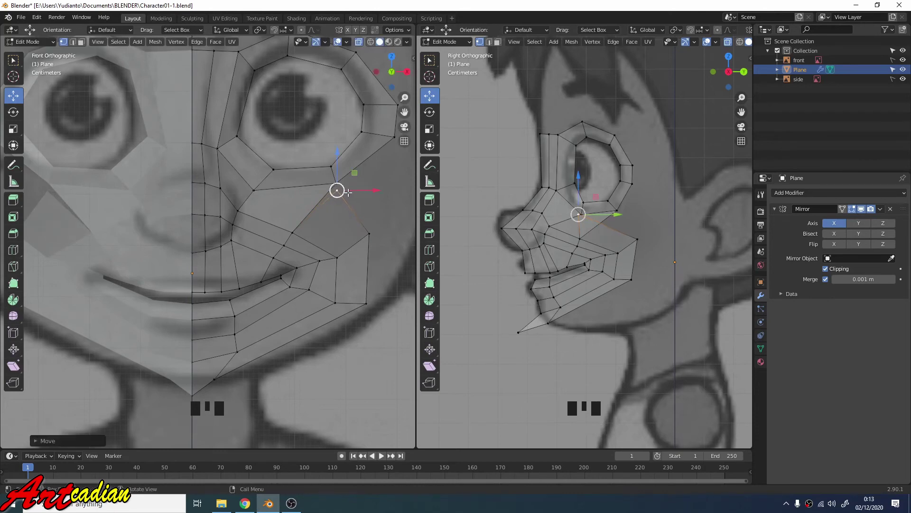
{"action": "left_click", "coordinate": [338, 180]}
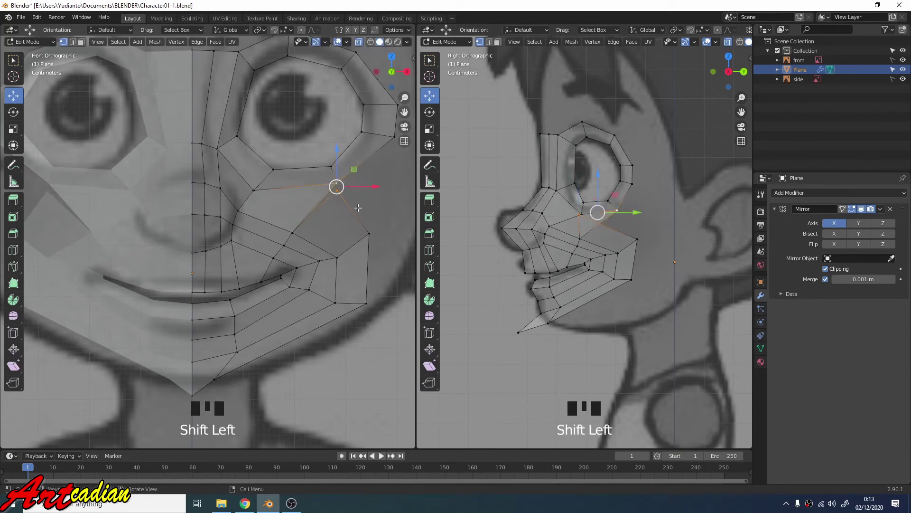
{"action": "key", "text": "m"}
{"action": "scroll", "scroll_direction": "down", "scroll_amount": 3}
{"action": "scroll", "scroll_direction": "up", "scroll_amount": 3}
Drag the jaw vertices down onto the chin outline in the front view
{"action": "left_click", "coordinate": [219, 376]}
{"action": "left_click", "coordinate": [240, 372]}
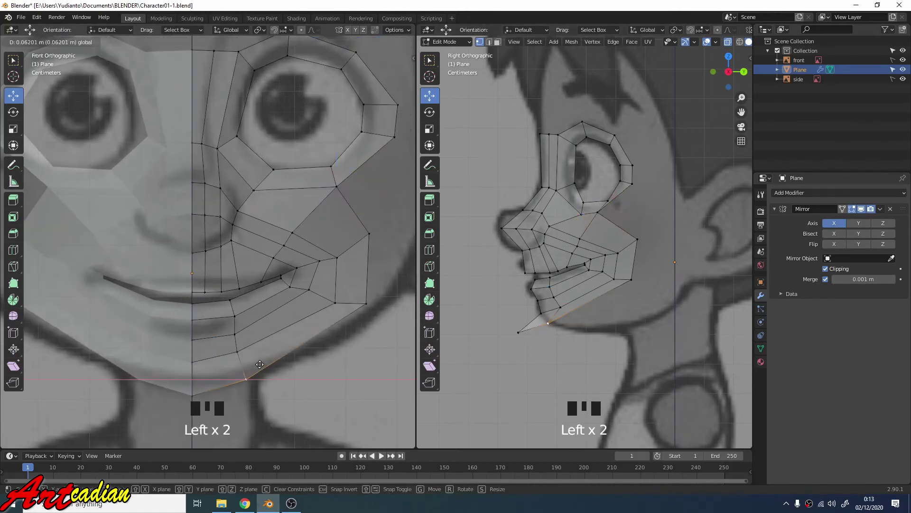
{"action": "left_click", "coordinate": [197, 390]}
{"action": "left_click", "coordinate": [191, 369]}
{"action": "left_click", "coordinate": [361, 300]}
{"action": "left_click", "coordinate": [363, 302]}
{"action": "left_click", "coordinate": [372, 308]}
{"action": "scroll", "scroll_direction": "down", "scroll_amount": 3}
{"action": "scroll", "scroll_direction": "down", "scroll_amount": 3}
{"action": "scroll", "scroll_direction": "up", "scroll_amount": 3}
Align the chin and midline vertices with the side-profile reference
{"action": "left_click", "coordinate": [537, 357]}
{"action": "left_click", "coordinate": [546, 355]}
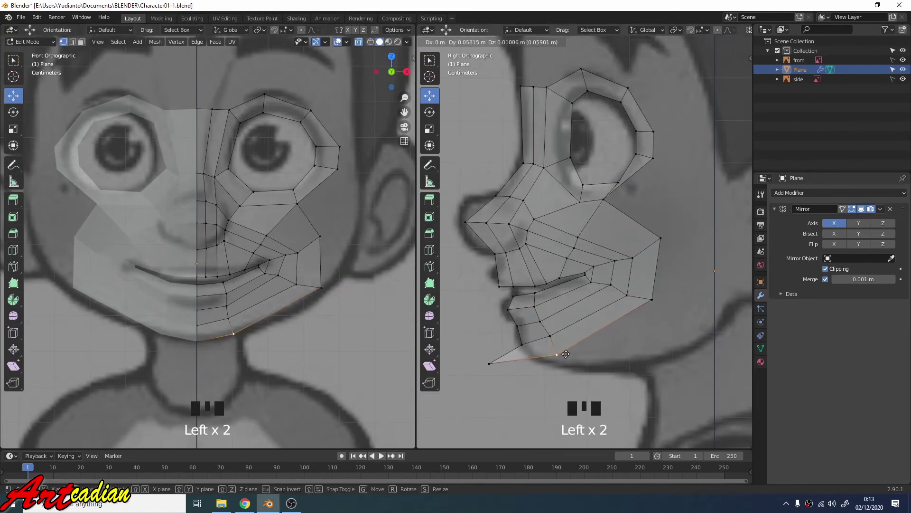
{"action": "left_click", "coordinate": [492, 362]}
{"action": "left_click", "coordinate": [493, 363]}
{"action": "left_click", "coordinate": [499, 363]}
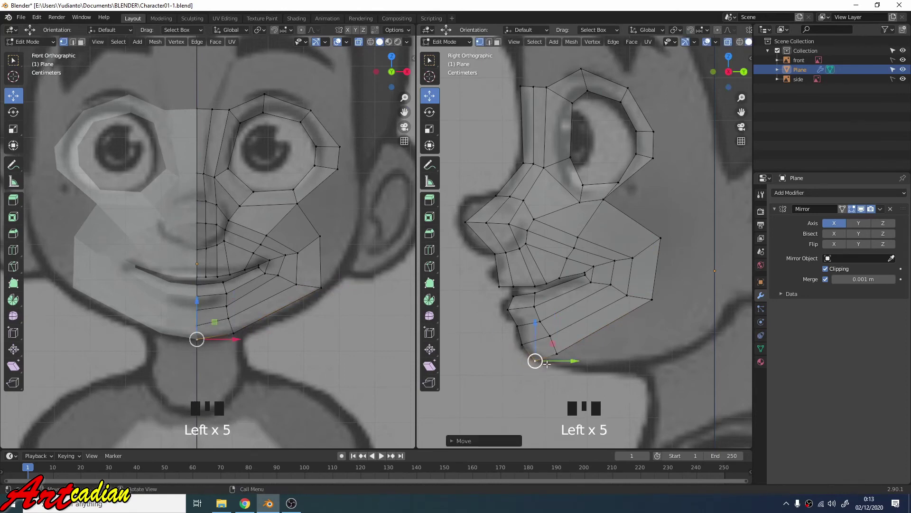
Fill the first faces under the chin and along the jaw from picked vertices with F
{"action": "scroll", "scroll_direction": "down", "scroll_amount": 3}
{"action": "scroll", "scroll_direction": "down", "scroll_amount": 3}
{"action": "scroll", "scroll_direction": "up", "scroll_amount": 3}
{"action": "left_click", "coordinate": [609, 199]}
{"action": "left_click", "coordinate": [619, 197]}
{"action": "left_click", "coordinate": [577, 237]}
{"action": "left_click", "coordinate": [594, 234]}
{"action": "left_click", "coordinate": [630, 255]}
{"action": "left_click", "coordinate": [635, 249]}
{"action": "scroll", "scroll_direction": "down", "scroll_amount": 3}
{"action": "left_click", "coordinate": [652, 239]}
{"action": "left_click", "coordinate": [671, 241]}
{"action": "left_click", "coordinate": [646, 290]}
{"action": "left_click", "coordinate": [697, 293]}
Fill two more chin faces toward the midline from neighbouring vertices
{"action": "left_click", "coordinate": [572, 319]}
{"action": "left_click", "coordinate": [620, 323]}
{"action": "left_click", "coordinate": [574, 326]}
{"action": "double_click", "coordinate": [559, 323]}
{"action": "left_click", "coordinate": [598, 298]}
{"action": "left_click", "coordinate": [546, 310]}
{"action": "left_click", "coordinate": [554, 300]}
{"action": "left_click", "coordinate": [599, 325]}
{"action": "left_click", "coordinate": [584, 311]}
Nudge two jaw vertices onto the jaw outline and fill the last chin face
{"action": "left_click", "coordinate": [610, 313]}
{"action": "left_click", "coordinate": [621, 281]}
{"action": "left_click", "coordinate": [648, 286]}
{"action": "left_click", "coordinate": [625, 249]}
{"action": "left_click", "coordinate": [644, 252]}
{"action": "left_click", "coordinate": [594, 235]}
{"action": "left_click", "coordinate": [622, 240]}
{"action": "left_click", "coordinate": [596, 203]}
{"action": "left_click", "coordinate": [594, 244]}
{"action": "left_click", "coordinate": [609, 245]}
{"action": "left_click", "coordinate": [583, 223]}
Extrude the eye ring's top and outer edges and scale them into a forehead band
{"action": "scroll", "scroll_direction": "up", "scroll_amount": 3}
{"action": "scroll", "scroll_direction": "down", "scroll_amount": 3}
{"action": "scroll", "scroll_direction": "up", "scroll_amount": 3}
{"action": "scroll", "scroll_direction": "up", "scroll_amount": 3}
{"action": "scroll", "scroll_direction": "up", "scroll_amount": 3}
{"action": "scroll", "scroll_direction": "up", "scroll_amount": 3}
{"action": "scroll", "scroll_direction": "up", "scroll_amount": 3}
{"action": "scroll", "scroll_direction": "down", "scroll_amount": 3}
{"action": "scroll", "scroll_direction": "down", "scroll_amount": 3}
{"action": "left_click", "coordinate": [557, 126]}
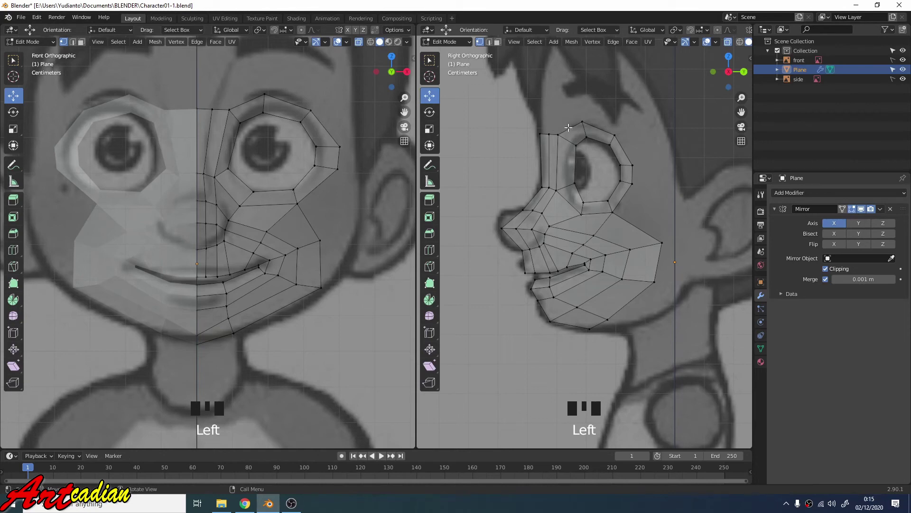
{"action": "key", "text": "2"}
{"action": "left_click", "coordinate": [573, 126]}
{"action": "left_click", "coordinate": [602, 129]}
{"action": "left_click", "coordinate": [624, 143]}
{"action": "left_click", "coordinate": [633, 173]}
{"action": "left_click", "coordinate": [623, 196]}
{"action": "key", "text": "e"}
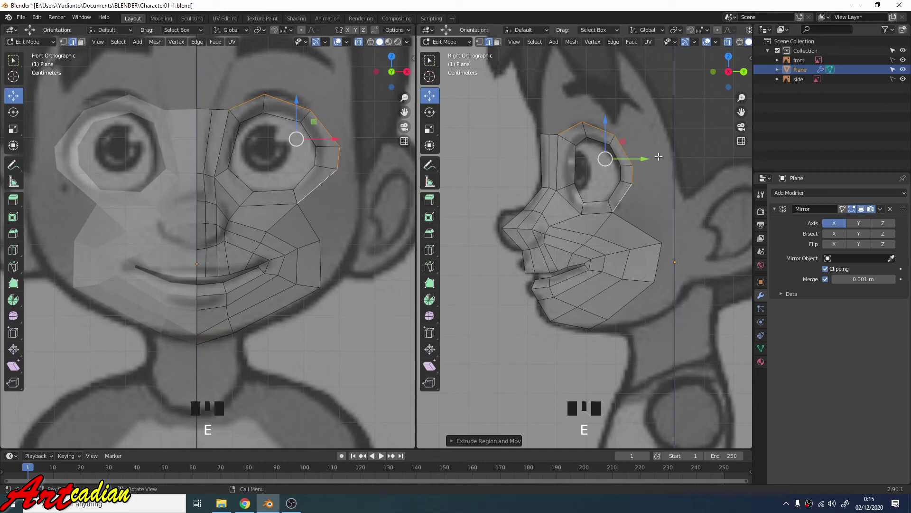
{"action": "key", "text": "s"}
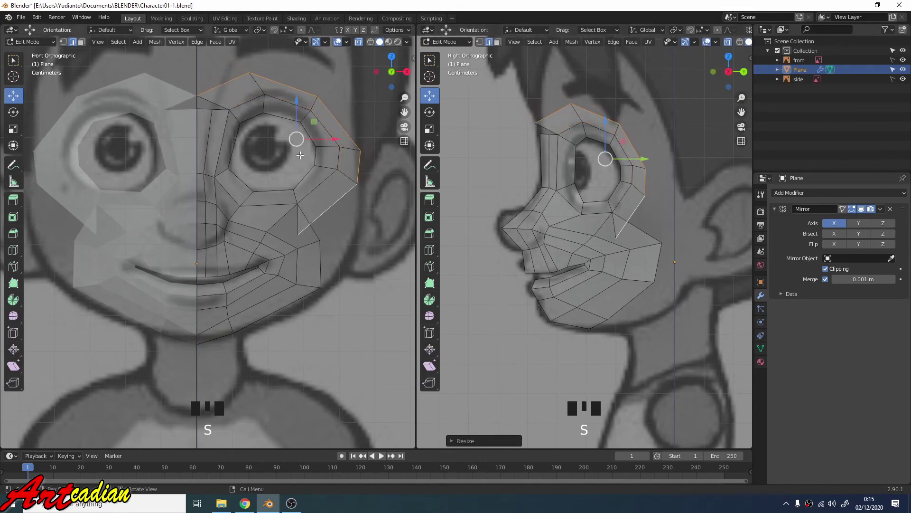
{"action": "key", "text": "1"}
Move the temple and forehead band vertices onto the head outline in the side view
{"action": "left_click", "coordinate": [621, 235]}
{"action": "left_click", "coordinate": [627, 234]}
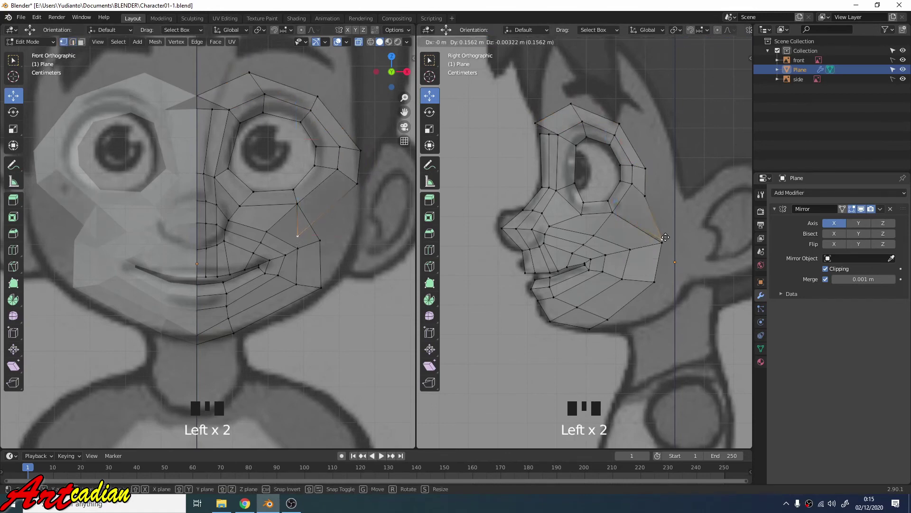
{"action": "left_click", "coordinate": [644, 192]}
{"action": "left_click", "coordinate": [655, 192]}
{"action": "left_click", "coordinate": [647, 166]}
{"action": "left_click", "coordinate": [662, 165]}
{"action": "left_click", "coordinate": [621, 123]}
{"action": "left_click", "coordinate": [630, 118]}
{"action": "left_click", "coordinate": [584, 100]}
{"action": "left_click", "coordinate": [549, 119]}
{"action": "left_click", "coordinate": [553, 100]}
{"action": "left_click", "coordinate": [580, 114]}
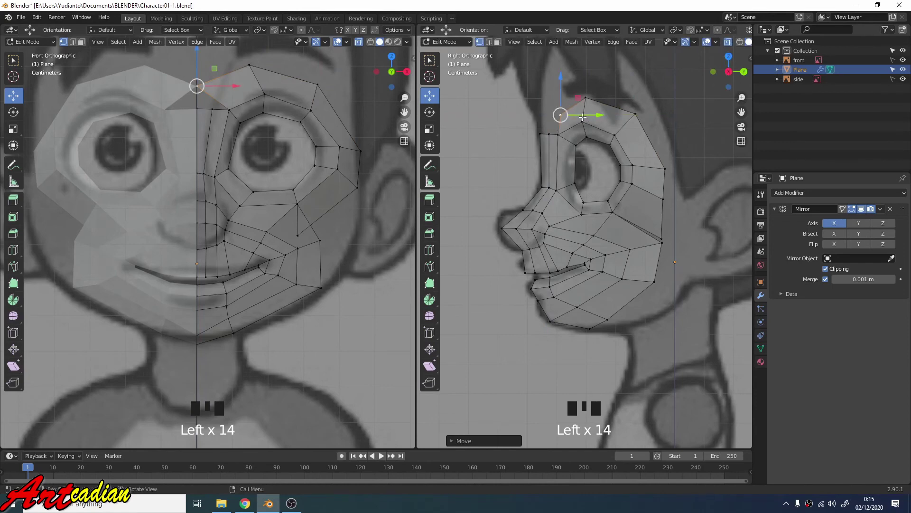
Raise the midline and neighbouring forehead vertices up to the hairline in the front view
{"action": "left_click", "coordinate": [561, 91]}
{"action": "scroll", "scroll_direction": "up", "scroll_amount": 3}
{"action": "scroll", "scroll_direction": "up", "scroll_amount": 3}
{"action": "scroll", "scroll_direction": "down", "scroll_amount": 3}
{"action": "left_click", "coordinate": [234, 81]}
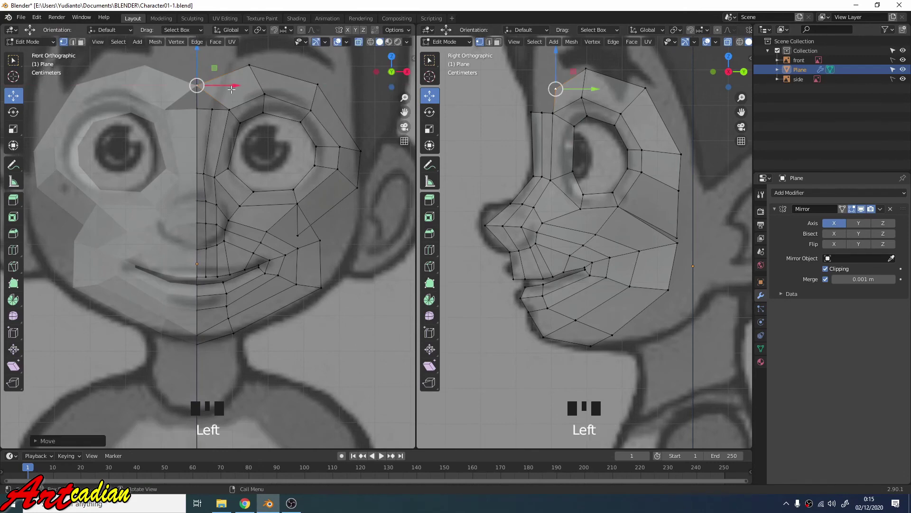
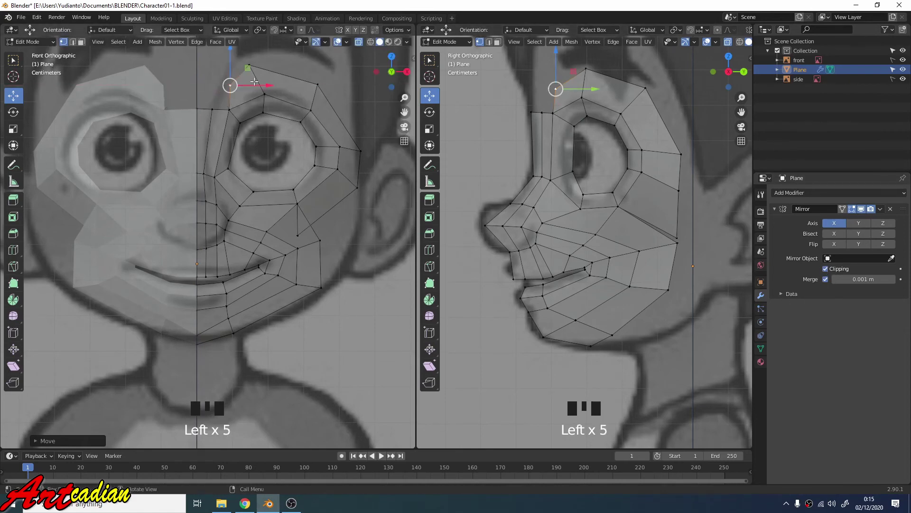
{"action": "left_click", "coordinate": [250, 63]}
{"action": "left_click", "coordinate": [271, 67]}
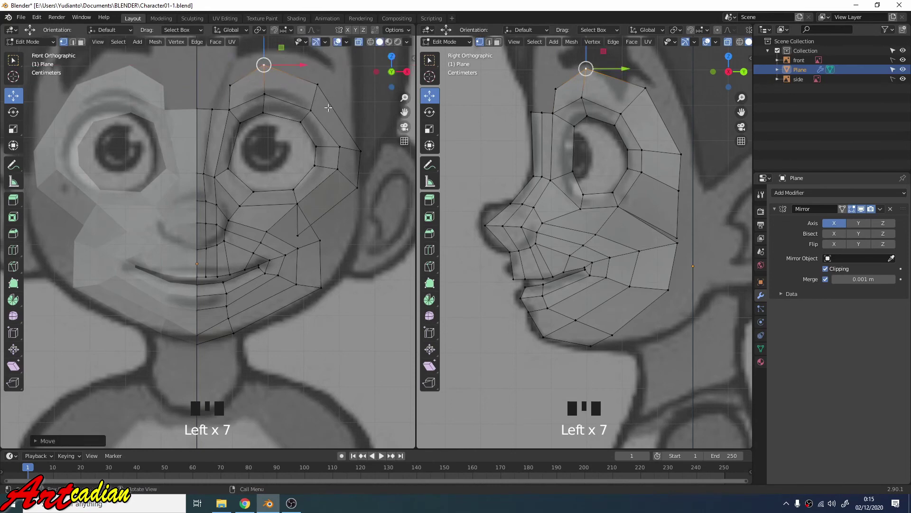
Move the cheek vertex below the eye ring into place against the cheek
{"action": "scroll", "scroll_direction": "down", "scroll_amount": 3}
{"action": "scroll", "scroll_direction": "up", "scroll_amount": 3}
{"action": "left_click", "coordinate": [291, 232]}
{"action": "left_click", "coordinate": [312, 234]}
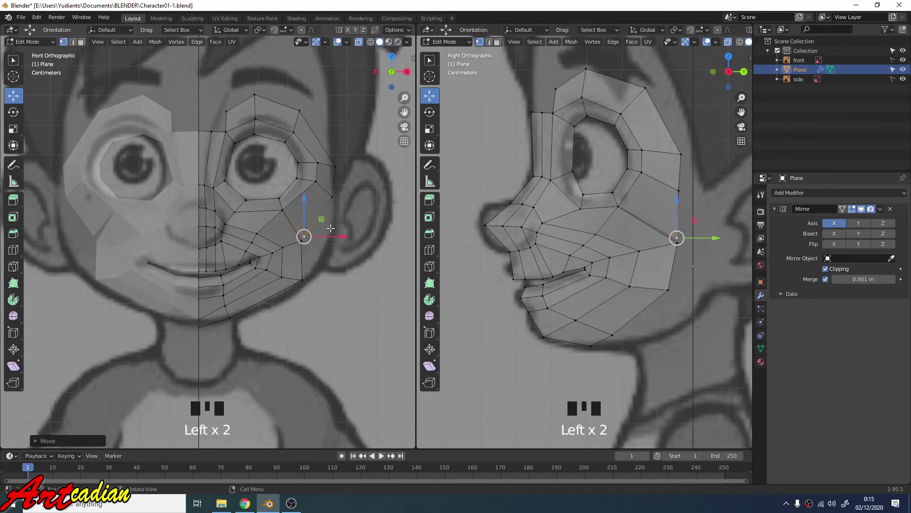
{"action": "left_click", "coordinate": [310, 238]}
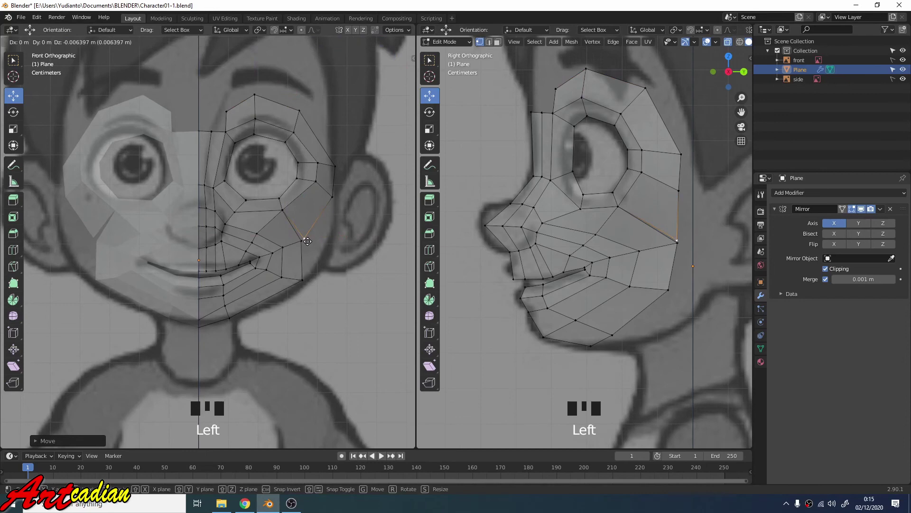
Merge the two overlapping cheek vertices at their centre with M
{"action": "scroll", "scroll_direction": "up", "scroll_amount": 3}
{"action": "left_click", "coordinate": [341, 242]}
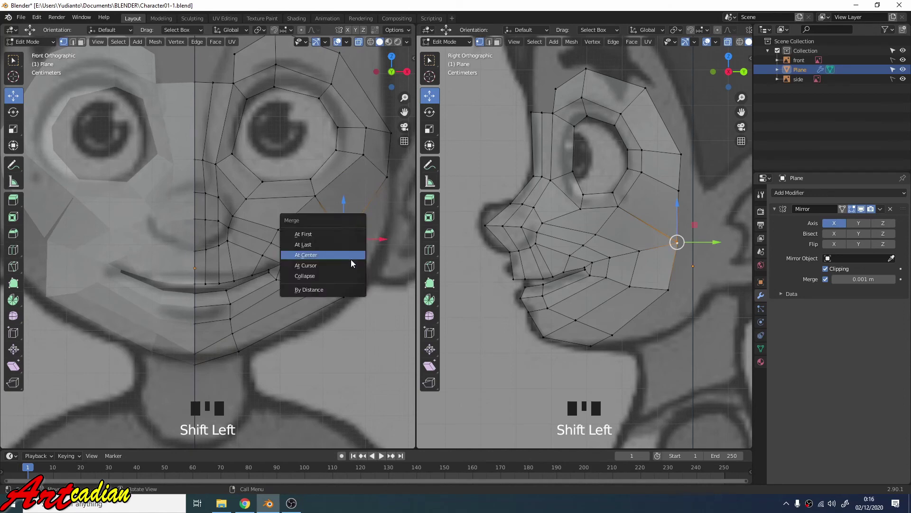
{"action": "key", "text": "m"}
{"action": "scroll", "scroll_direction": "down", "scroll_amount": 3}
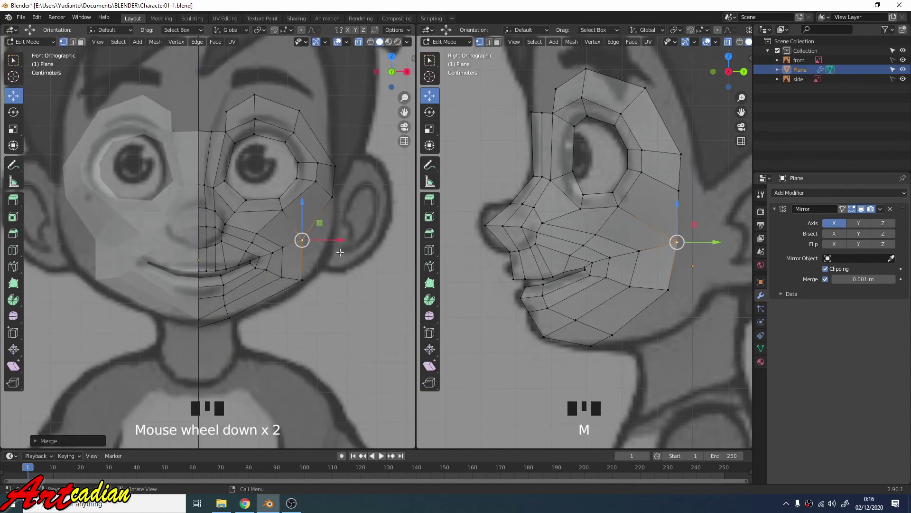
{"action": "left_click", "coordinate": [347, 244]}
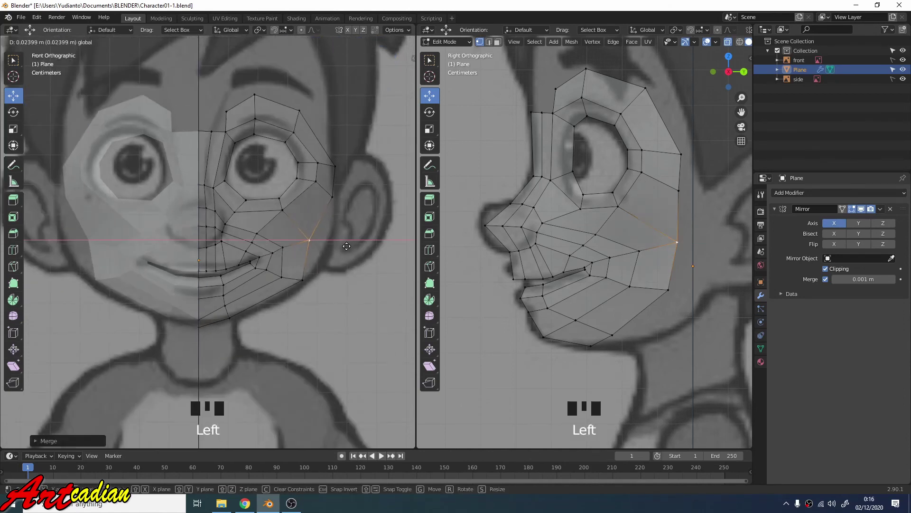
Move the lower cheek and jaw vertices onto the jawline in the side view
{"action": "scroll", "scroll_direction": "down", "scroll_amount": 3}
{"action": "scroll", "scroll_direction": "down", "scroll_amount": 3}
{"action": "scroll", "scroll_direction": "down", "scroll_amount": 3}
{"action": "scroll", "scroll_direction": "up", "scroll_amount": 3}
{"action": "left_click", "coordinate": [642, 274]}
{"action": "left_click", "coordinate": [645, 252]}
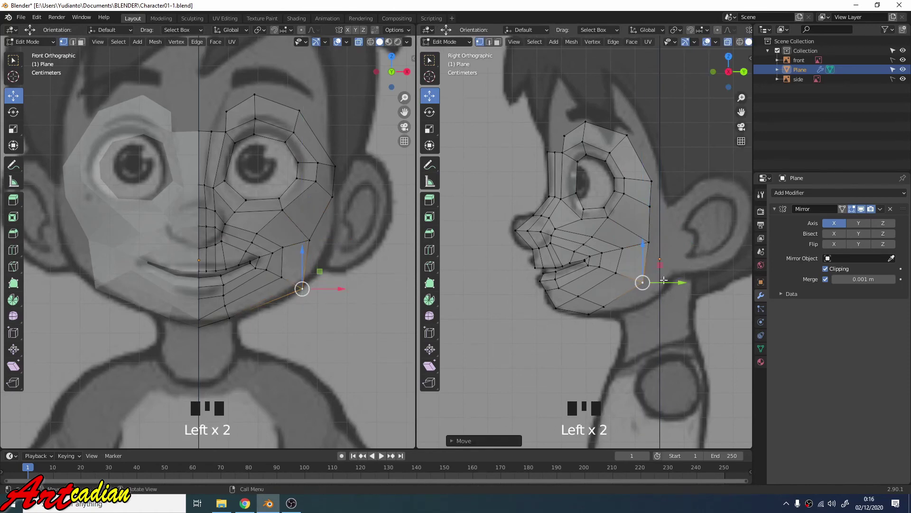
{"action": "left_click", "coordinate": [673, 280]}
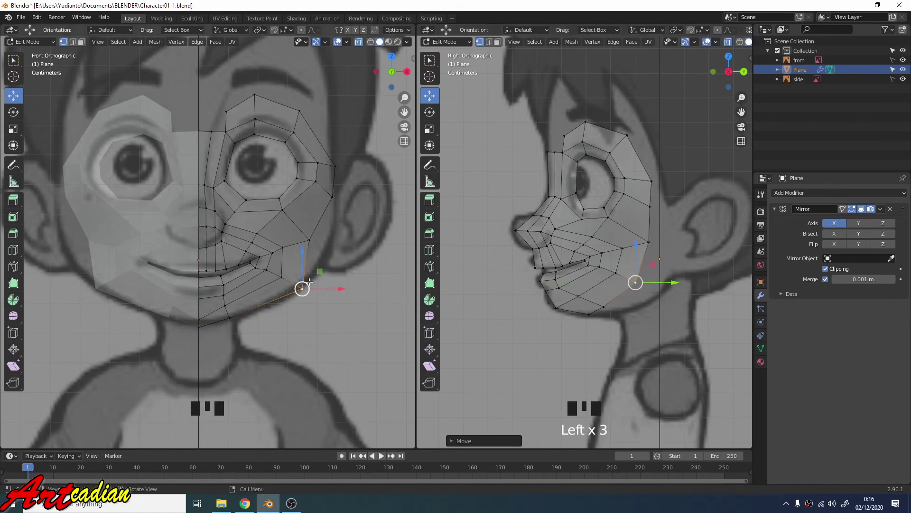
Push the outer cheek vertices outward to the face outline in the front view
{"action": "left_click", "coordinate": [338, 287]}
{"action": "left_click", "coordinate": [311, 243]}
{"action": "left_click", "coordinate": [344, 245]}
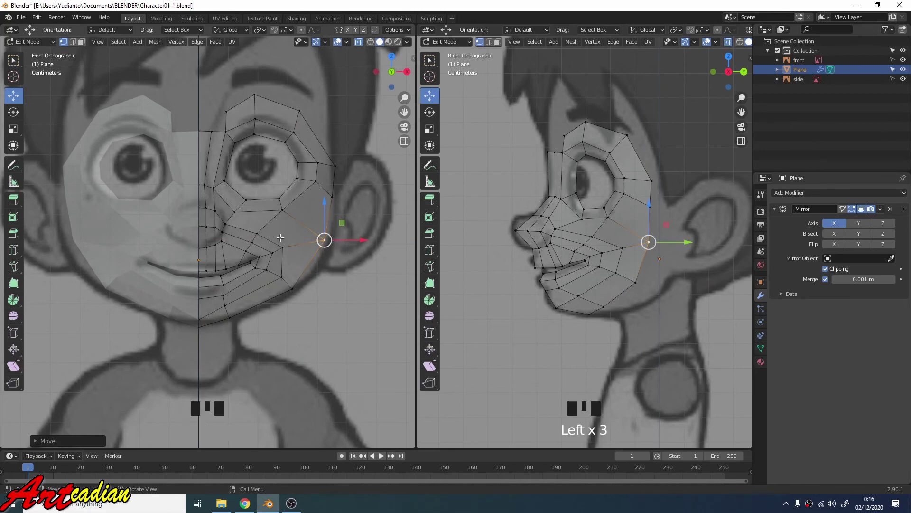
{"action": "left_click", "coordinate": [262, 231]}
{"action": "left_click", "coordinate": [286, 231]}
{"action": "left_click", "coordinate": [297, 245]}
{"action": "left_click", "coordinate": [321, 251]}
{"action": "double_click", "coordinate": [272, 229]}
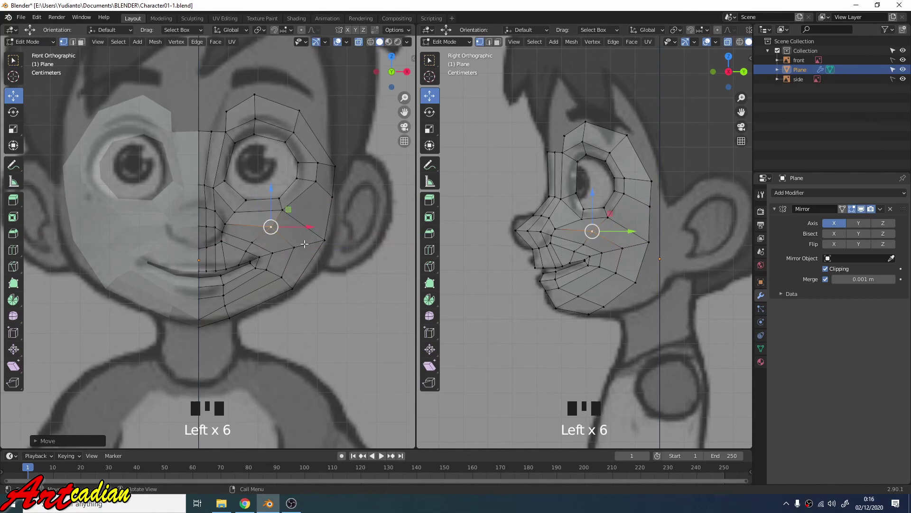
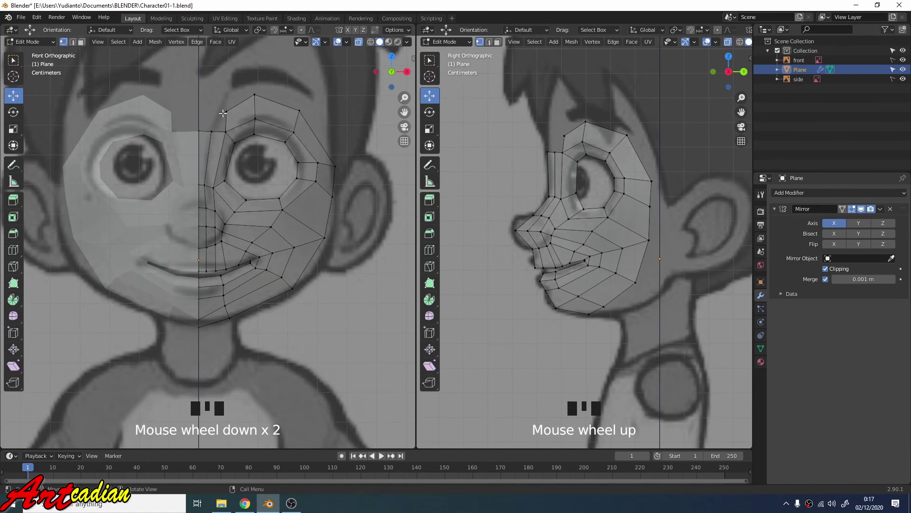
Merge the inner eyebrow and forehead vertices at centre onto the mirror line
{"action": "left_click", "coordinate": [226, 110]}
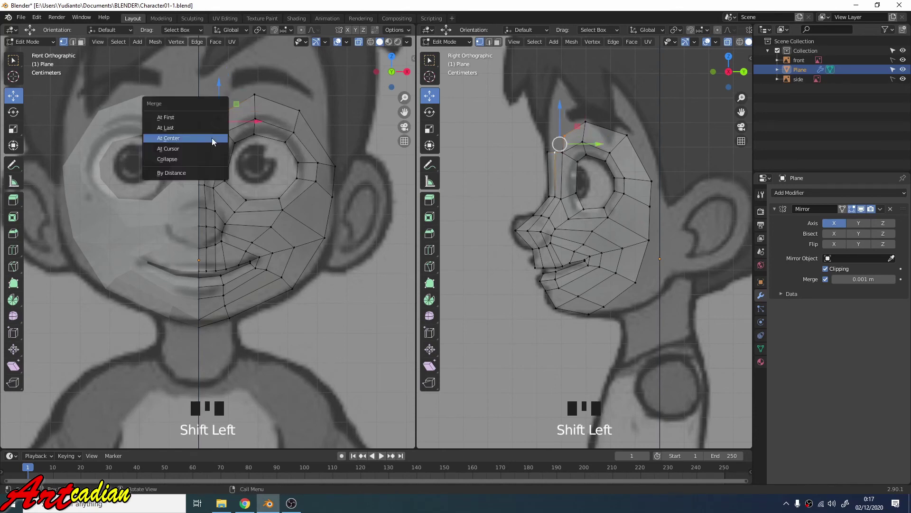
{"action": "key", "text": "m"}
{"action": "left_click", "coordinate": [221, 121]}
{"action": "left_click", "coordinate": [198, 127]}
{"action": "left_click", "coordinate": [198, 107]}
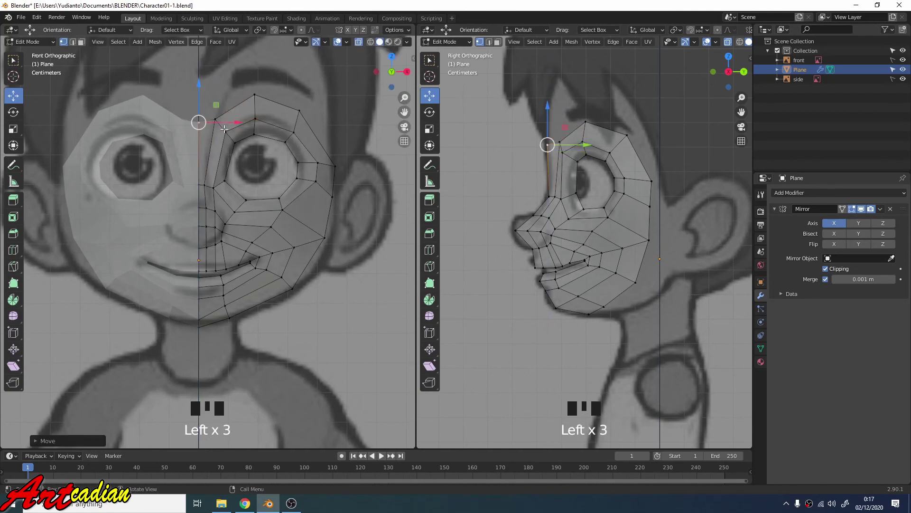
Lower the chin-edge vertex toward the chin outline in the front view
{"action": "scroll", "scroll_direction": "up", "scroll_amount": 3}
{"action": "scroll", "scroll_direction": "down", "scroll_amount": 3}
{"action": "scroll", "scroll_direction": "down", "scroll_amount": 3}
{"action": "scroll", "scroll_direction": "down", "scroll_amount": 3}
{"action": "left_click", "coordinate": [199, 302]}
{"action": "left_click", "coordinate": [202, 293]}
Pull the bottom centre-line vertex down to the bottom of the chin in both views
{"action": "scroll", "scroll_direction": "up", "scroll_amount": 3}
{"action": "left_click", "coordinate": [198, 335]}
{"action": "left_click_drag", "start_coordinate": [194, 307], "coordinate": [196, 295]}
{"action": "left_click", "coordinate": [196, 330]}
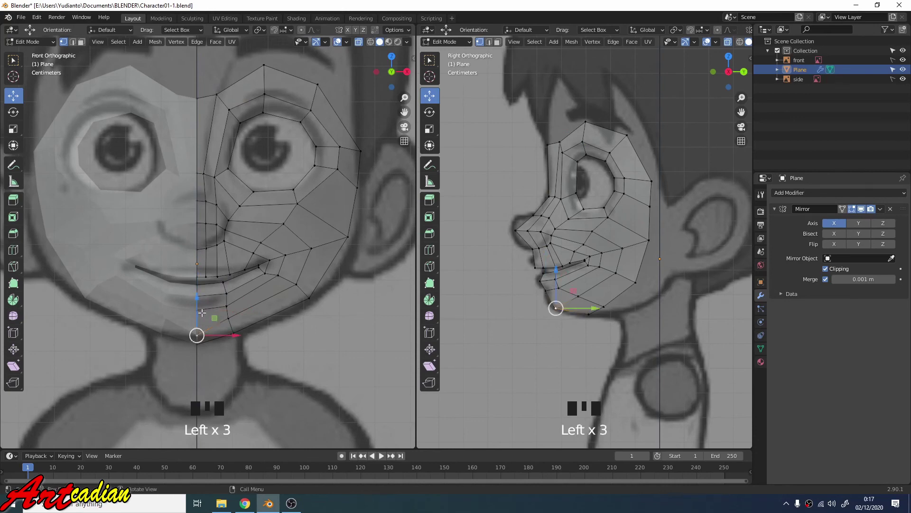
{"action": "left_click", "coordinate": [196, 299]}
{"action": "left_click", "coordinate": [201, 343]}
{"action": "left_click", "coordinate": [195, 315]}
{"action": "scroll", "scroll_direction": "down", "scroll_amount": 3}
{"action": "left_click", "coordinate": [226, 148]}
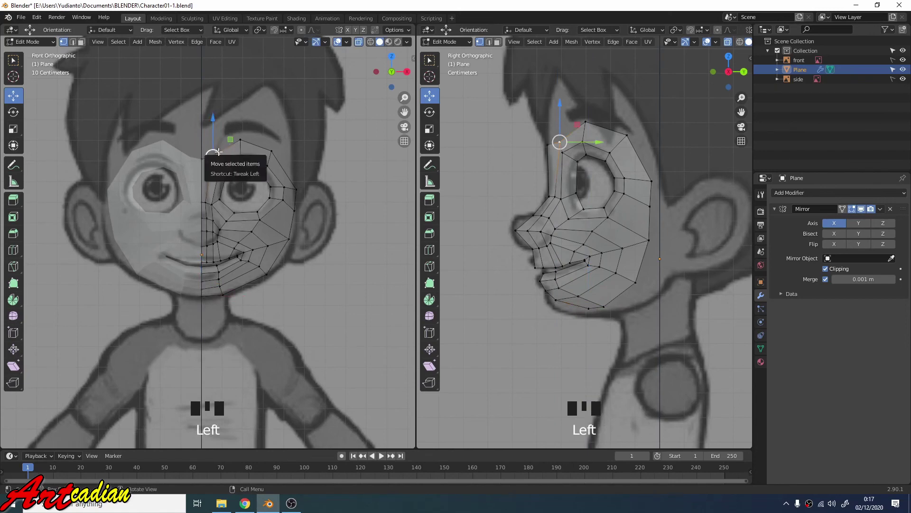
Extrude the seven outer border vertices and scale them into a wider ring of faces
{"action": "key", "text": "2"}
{"action": "left_click", "coordinate": [228, 146]}
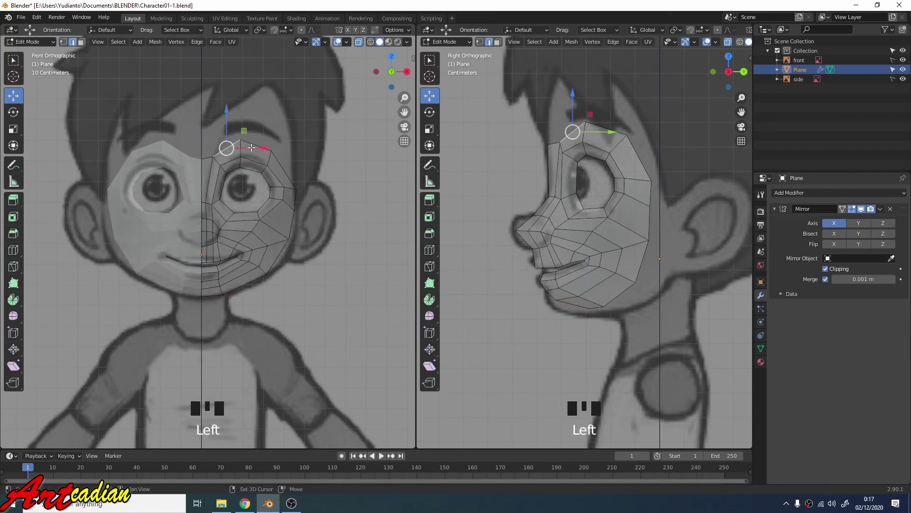
{"action": "left_click", "coordinate": [285, 166]}
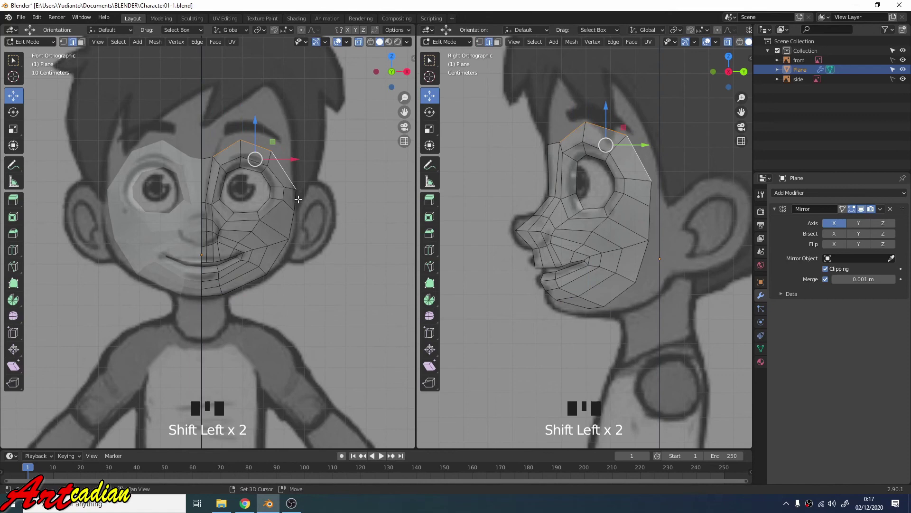
{"action": "left_click", "coordinate": [298, 197]}
{"action": "left_click", "coordinate": [290, 222]}
{"action": "left_click", "coordinate": [275, 252]}
{"action": "left_click", "coordinate": [249, 280]}
{"action": "left_click", "coordinate": [216, 294]}
{"action": "key", "text": "e"}
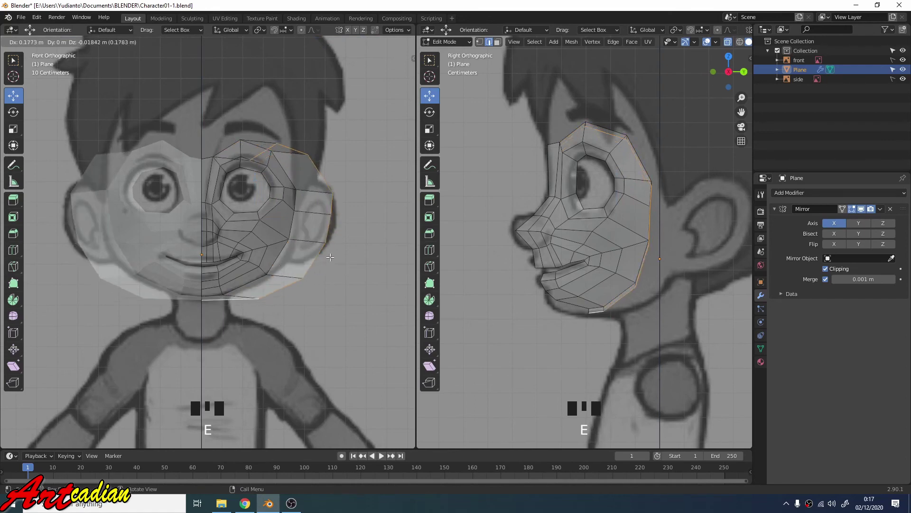
{"action": "key", "text": "s"}
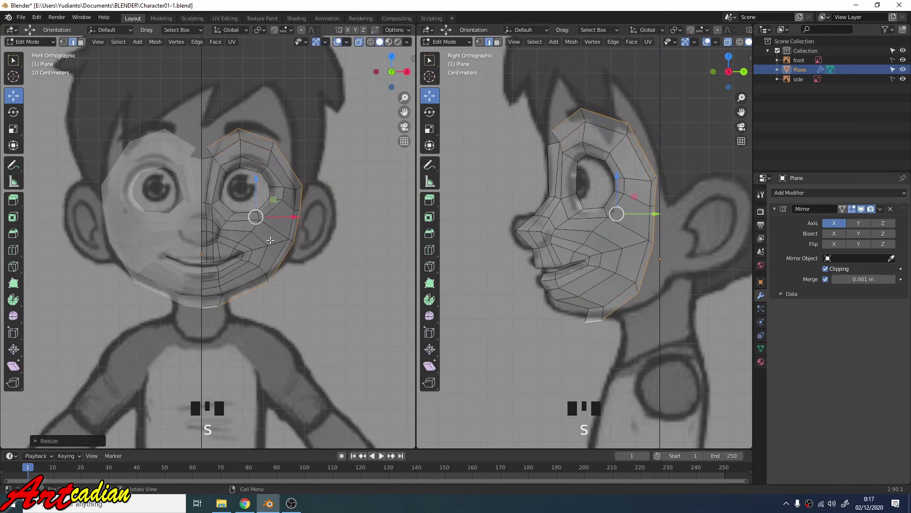
Move a new forehead border vertex up toward the hairline in the front view
{"action": "scroll", "scroll_direction": "up", "scroll_amount": 3}
{"action": "key", "text": "1"}
{"action": "left_click", "coordinate": [207, 100]}
{"action": "left_click", "coordinate": [221, 99]}
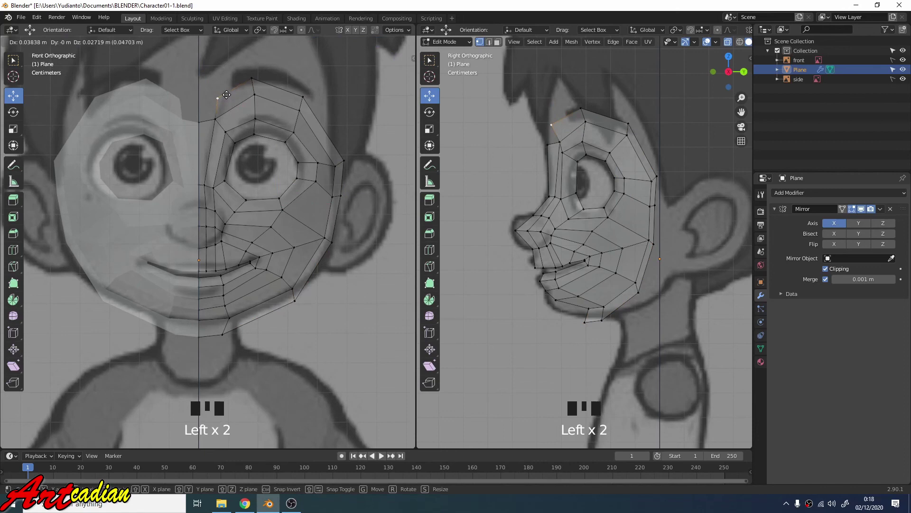
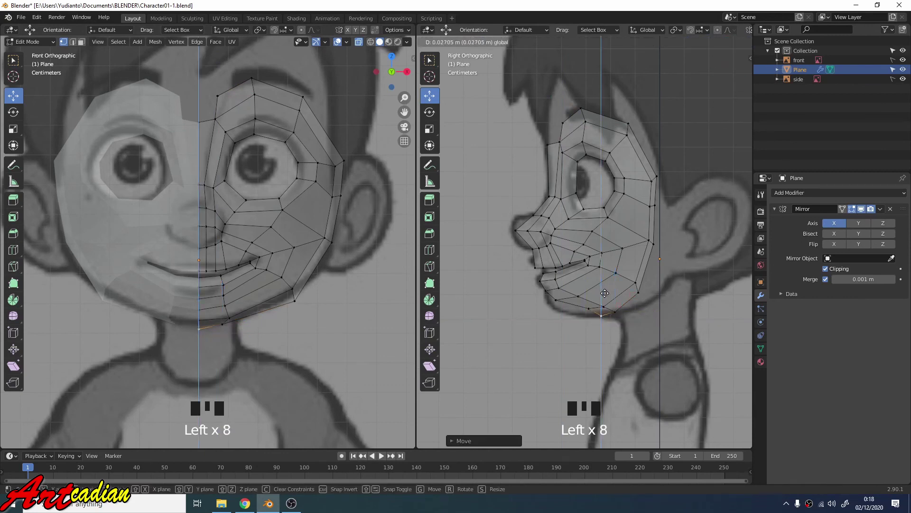
Move the centre-line chin vertex onto the chin outline of the side reference
{"action": "scroll", "scroll_direction": "up", "scroll_amount": 3}
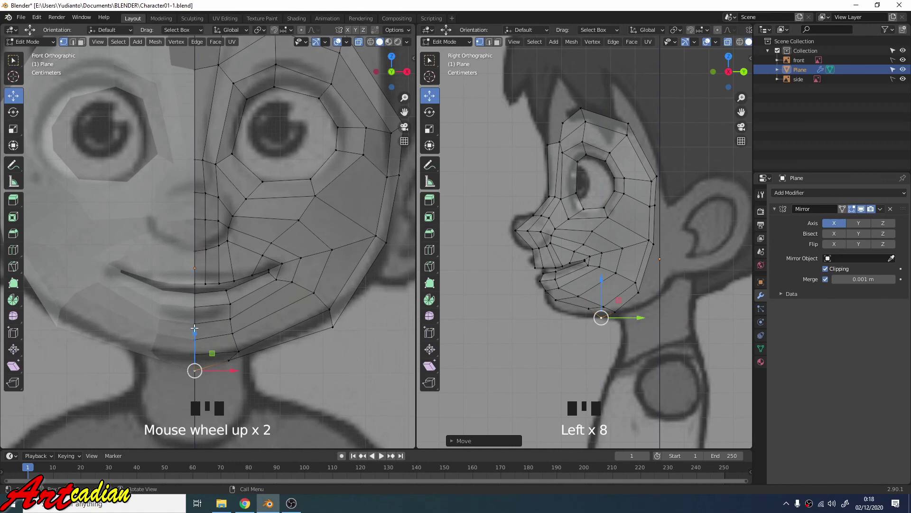
{"action": "left_click", "coordinate": [200, 324]}
{"action": "left_click_drag", "start_coordinate": [198, 321], "coordinate": [625, 342]}
{"action": "scroll", "scroll_direction": "down", "scroll_amount": 3}
{"action": "scroll", "scroll_direction": "down", "scroll_amount": 3}
Nudge the lower jaw border vertices one by one toward the jawline outline
{"action": "left_click", "coordinate": [595, 354]}
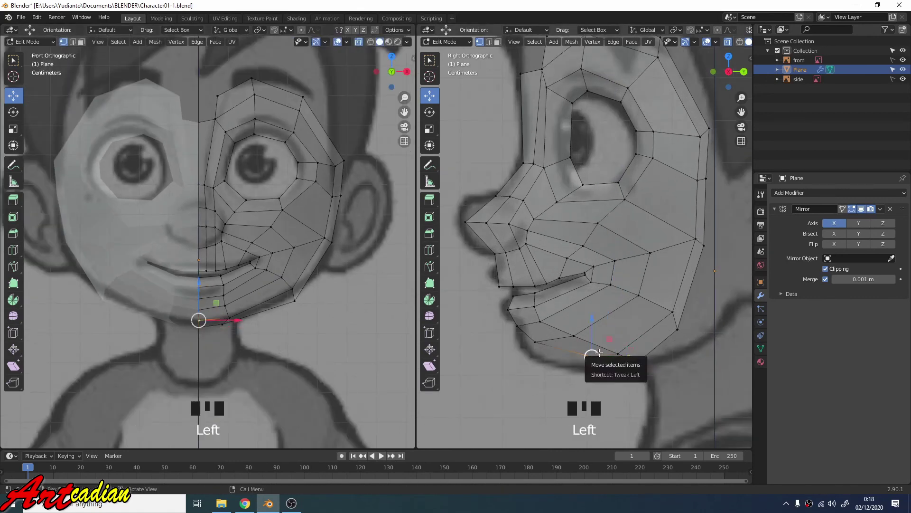
{"action": "left_click", "coordinate": [598, 355]}
{"action": "left_click", "coordinate": [540, 344]}
{"action": "left_click", "coordinate": [545, 346]}
{"action": "left_click", "coordinate": [519, 326]}
{"action": "left_click", "coordinate": [528, 331]}
{"action": "left_click", "coordinate": [549, 358]}
{"action": "left_click", "coordinate": [535, 352]}
{"action": "left_click", "coordinate": [590, 365]}
{"action": "left_click", "coordinate": [568, 361]}
{"action": "left_click", "coordinate": [618, 366]}
{"action": "left_click", "coordinate": [625, 370]}
Tweak the rear jaw vertices up toward the ear so they follow the jaw angle
{"action": "left_click", "coordinate": [648, 360]}
{"action": "left_click", "coordinate": [664, 361]}
{"action": "left_click", "coordinate": [672, 333]}
{"action": "left_click", "coordinate": [704, 321]}
{"action": "left_click", "coordinate": [660, 360]}
{"action": "double_click", "coordinate": [658, 362]}
{"action": "left_click", "coordinate": [672, 356]}
{"action": "left_click", "coordinate": [626, 351]}
{"action": "left_click", "coordinate": [637, 350]}
{"action": "double_click", "coordinate": [576, 335]}
Refine the chin vertices near the centre line against the outline
{"action": "scroll", "scroll_direction": "up", "scroll_amount": 3}
{"action": "left_click", "coordinate": [199, 319]}
{"action": "left_click", "coordinate": [200, 298]}
{"action": "double_click", "coordinate": [198, 344]}
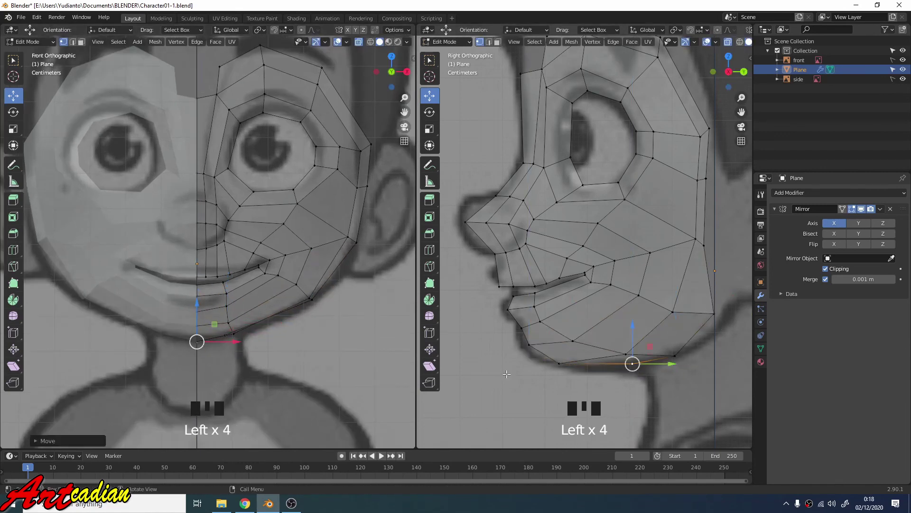
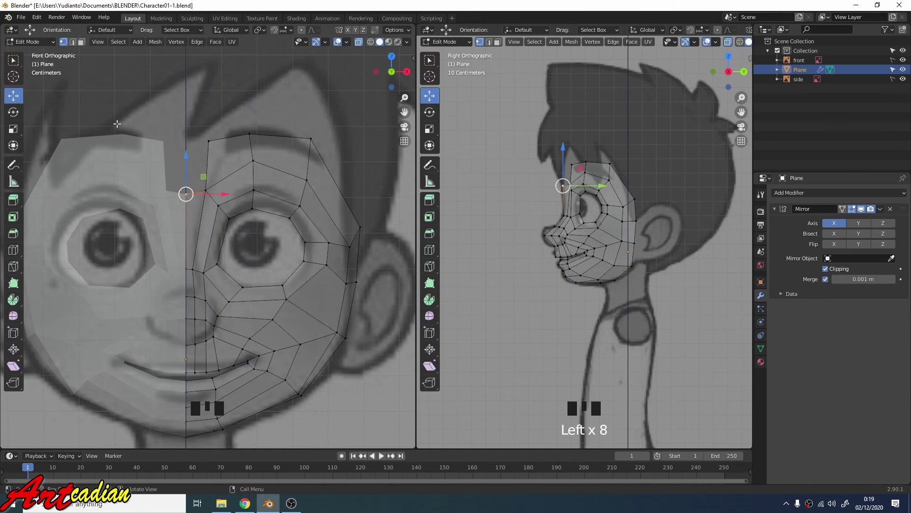
Extrude the inner forehead vertex across to a new vertex on the mirror centre line
{"action": "key", "text": "2"}
{"action": "left_click", "coordinate": [207, 175]}
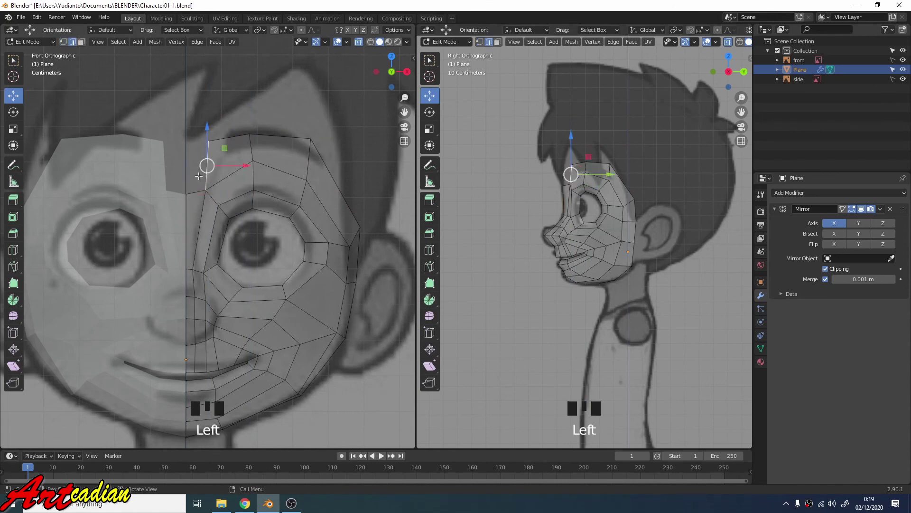
{"action": "key", "text": "e"}
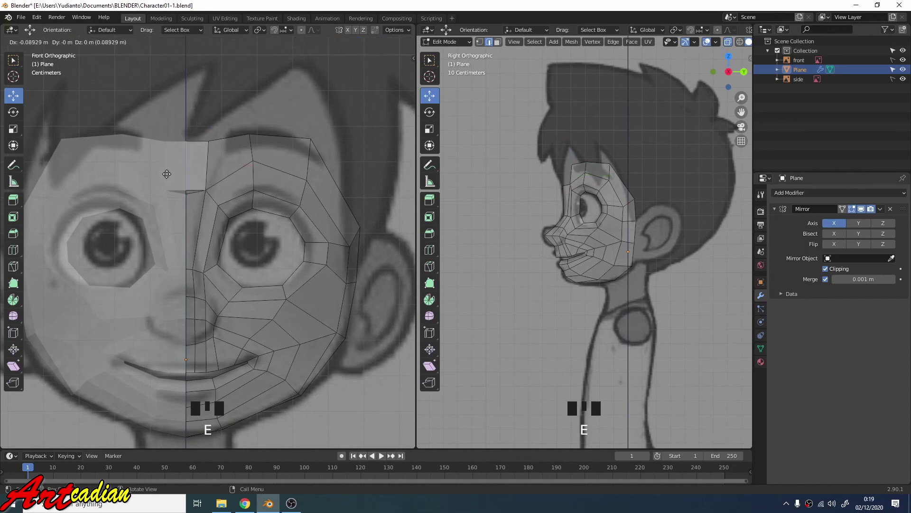
{"action": "scroll", "scroll_direction": "up", "scroll_amount": 3}
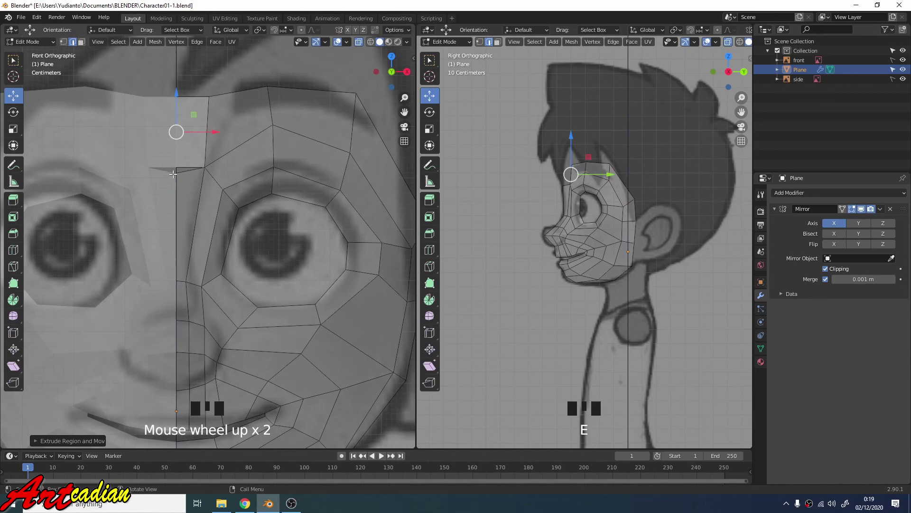
{"action": "key", "text": "1"}
{"action": "left_click", "coordinate": [189, 149]}
{"action": "left_click", "coordinate": [178, 178]}
{"action": "scroll", "scroll_direction": "up", "scroll_amount": 3}
{"action": "scroll", "scroll_direction": "up", "scroll_amount": 3}
{"action": "left_click", "coordinate": [175, 125]}
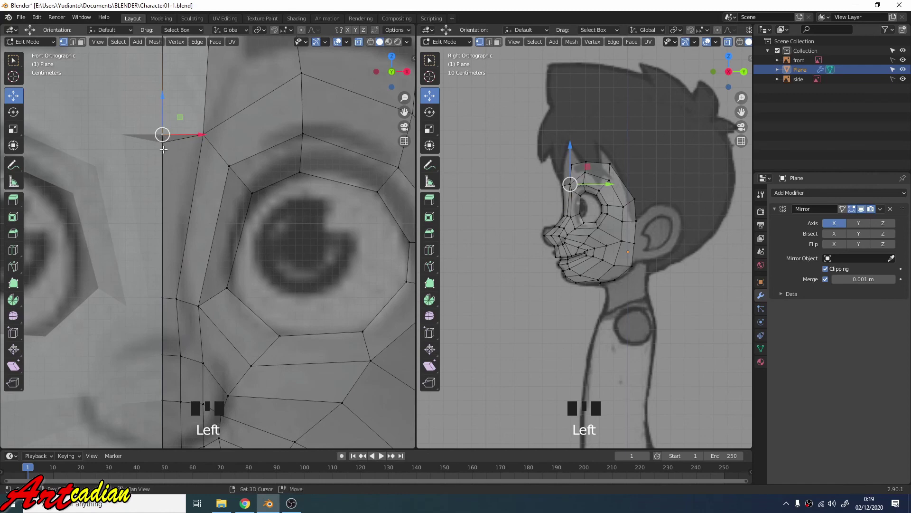
Fill the forehead gap above the brow with a face using the new centre vertex
{"action": "left_click", "coordinate": [164, 143]}
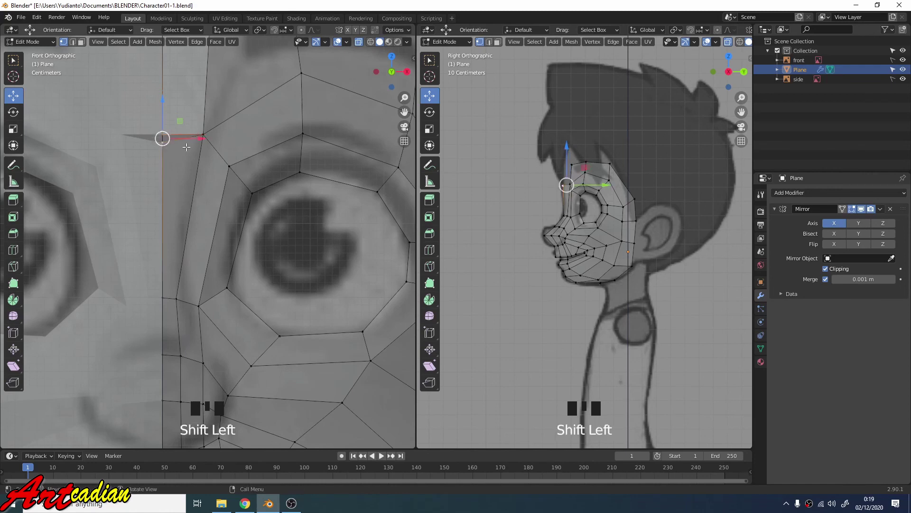
{"action": "key", "text": "m"}
{"action": "scroll", "scroll_direction": "down", "scroll_amount": 3}
{"action": "left_click", "coordinate": [191, 76]}
{"action": "scroll", "scroll_direction": "up", "scroll_amount": 3}
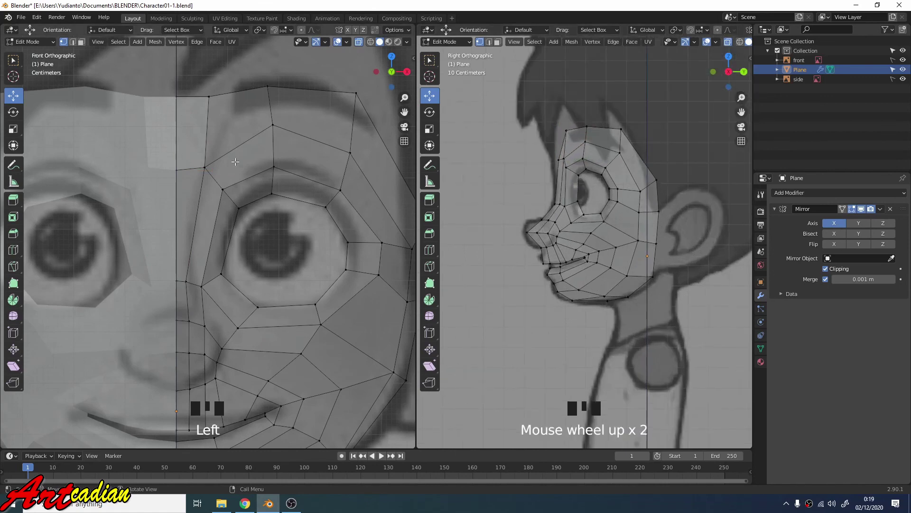
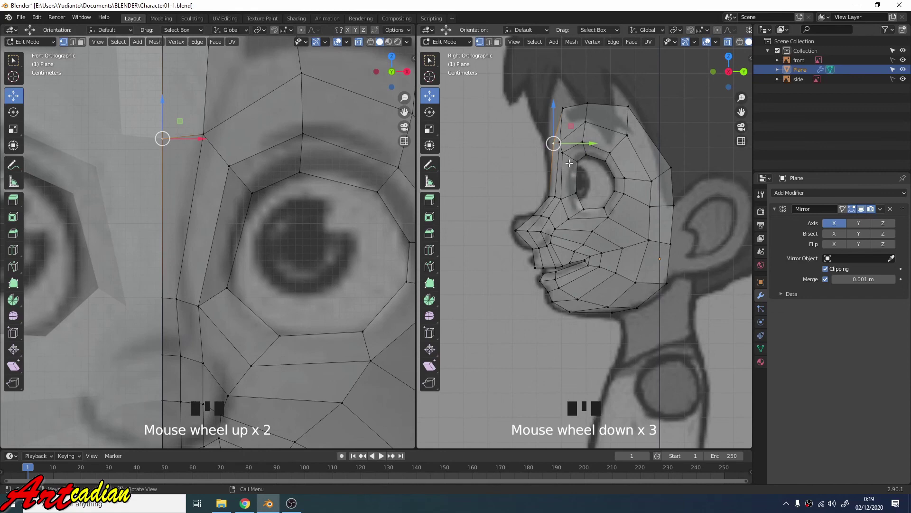
Place the new forehead vertex along the forehead profile in the side view
{"action": "left_click_drag", "start_coordinate": [559, 175], "coordinate": [548, 238]}
{"action": "scroll", "scroll_direction": "down", "scroll_amount": 3}
{"action": "scroll", "scroll_direction": "up", "scroll_amount": 3}
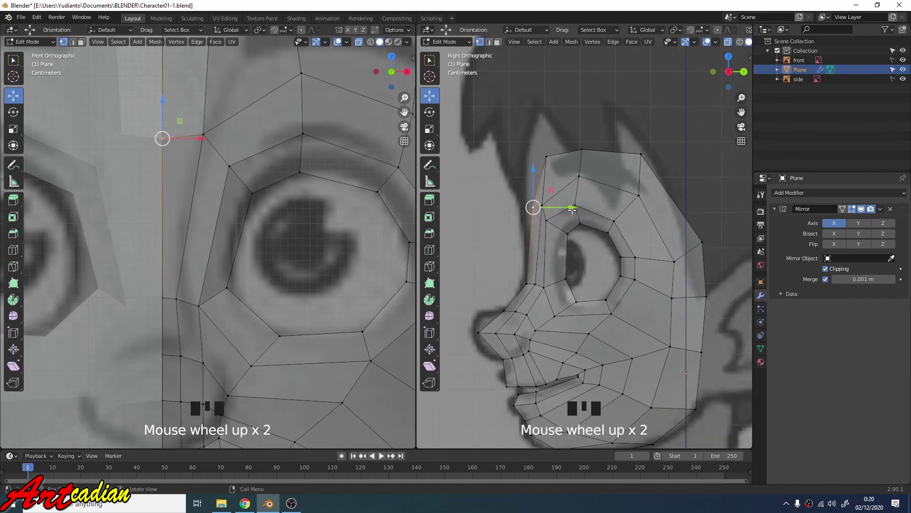
{"action": "left_click", "coordinate": [566, 206]}
{"action": "scroll", "scroll_direction": "down", "scroll_amount": 3}
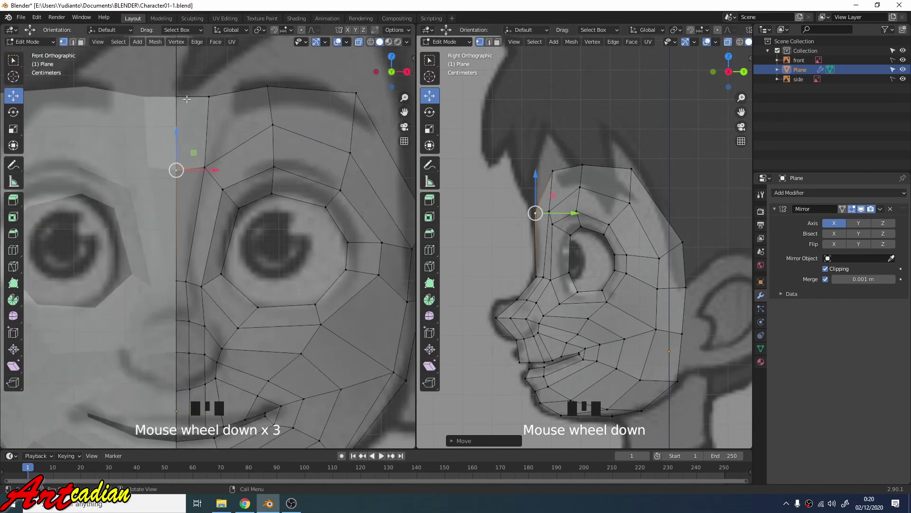
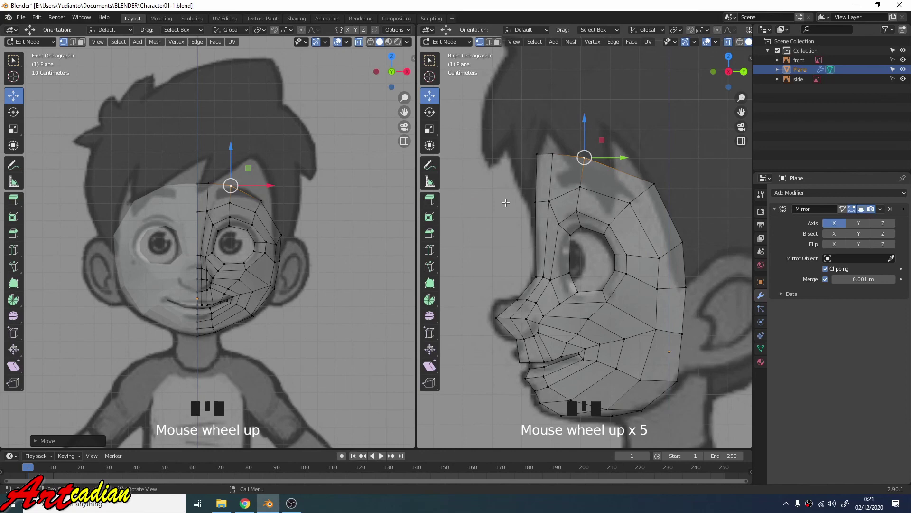
Review the mirrored half-face mesh from forehead to chin before saving
{"action": "left_click", "coordinate": [519, 213]}
{"action": "scroll", "scroll_direction": "down", "scroll_amount": 3}
{"action": "scroll", "scroll_direction": "up", "scroll_amount": 3}
{"action": "left_click", "coordinate": [547, 380]}
{"action": "left_click", "coordinate": [556, 358]}
{"action": "left_click", "coordinate": [497, 222]}
Start Save As in the BLENDER folder, choosing Character01-1.blend to save over
{"action": "scroll", "scroll_direction": "down", "scroll_amount": 3}
{"action": "scroll", "scroll_direction": "down", "scroll_amount": 3}
{"action": "scroll", "scroll_direction": "up", "scroll_amount": 3}
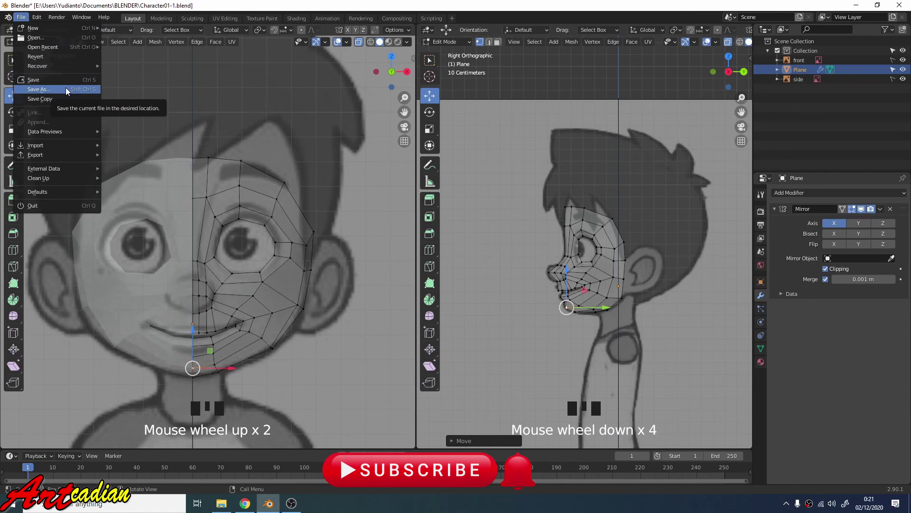
{"action": "left_click", "coordinate": [77, 95]}
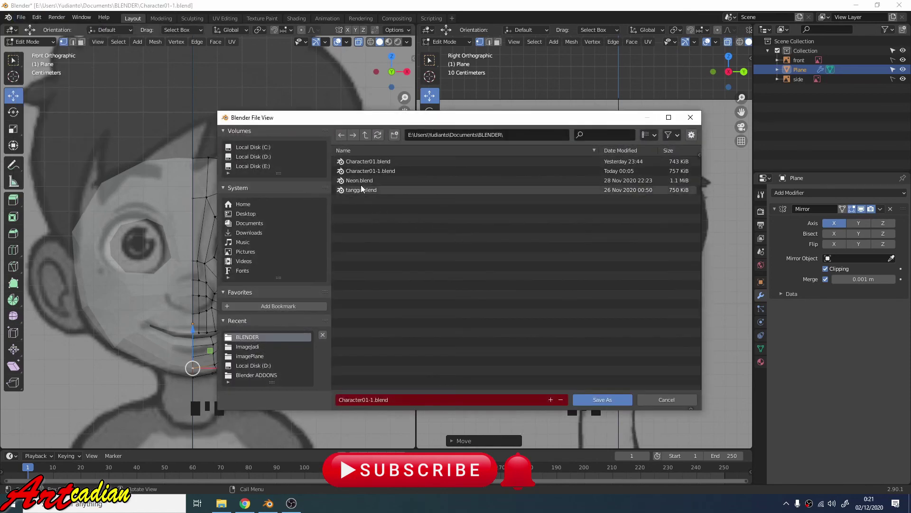